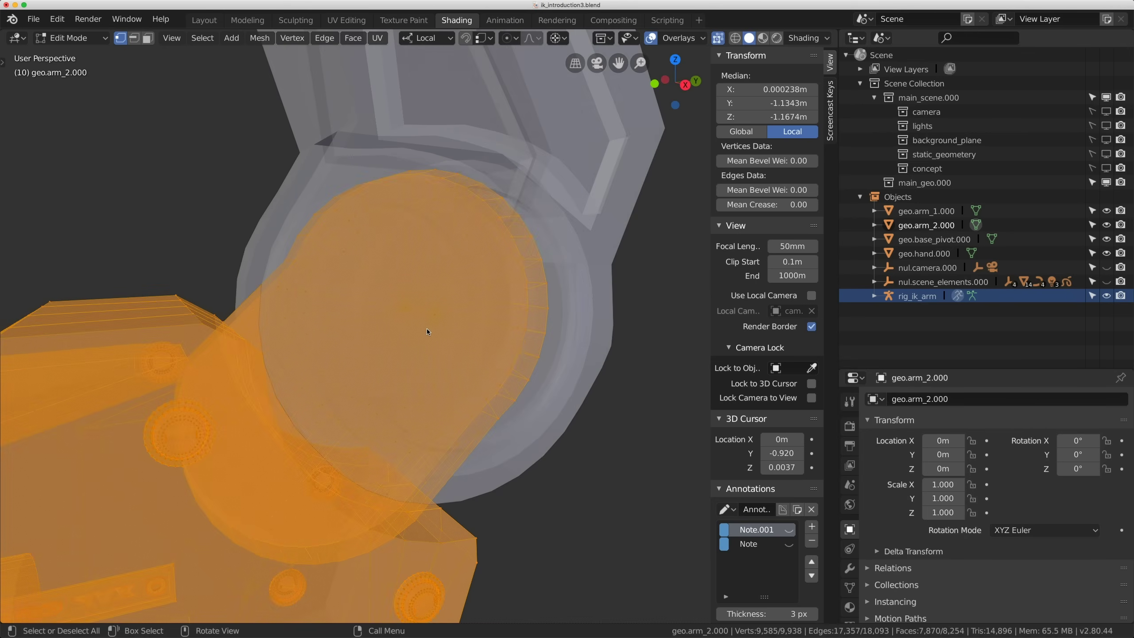
Box-select the two centre vertices of the elbow joint circle for the cursor snap.
{"action": "key", "text": "alt+a"}
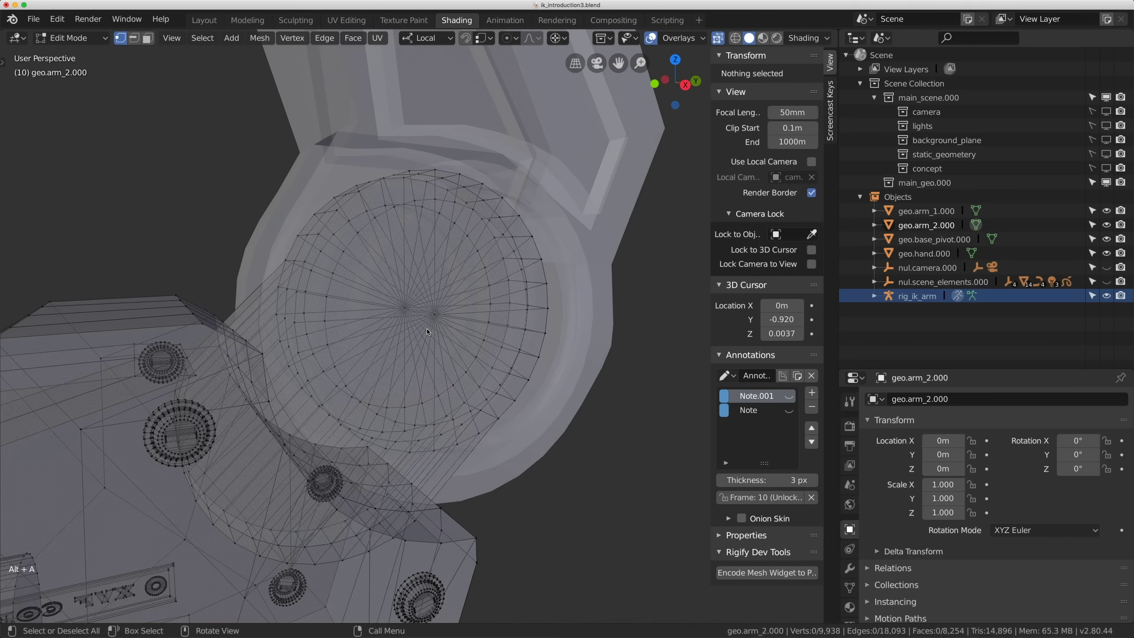
{"action": "middle_click", "coordinate": [439, 328]}
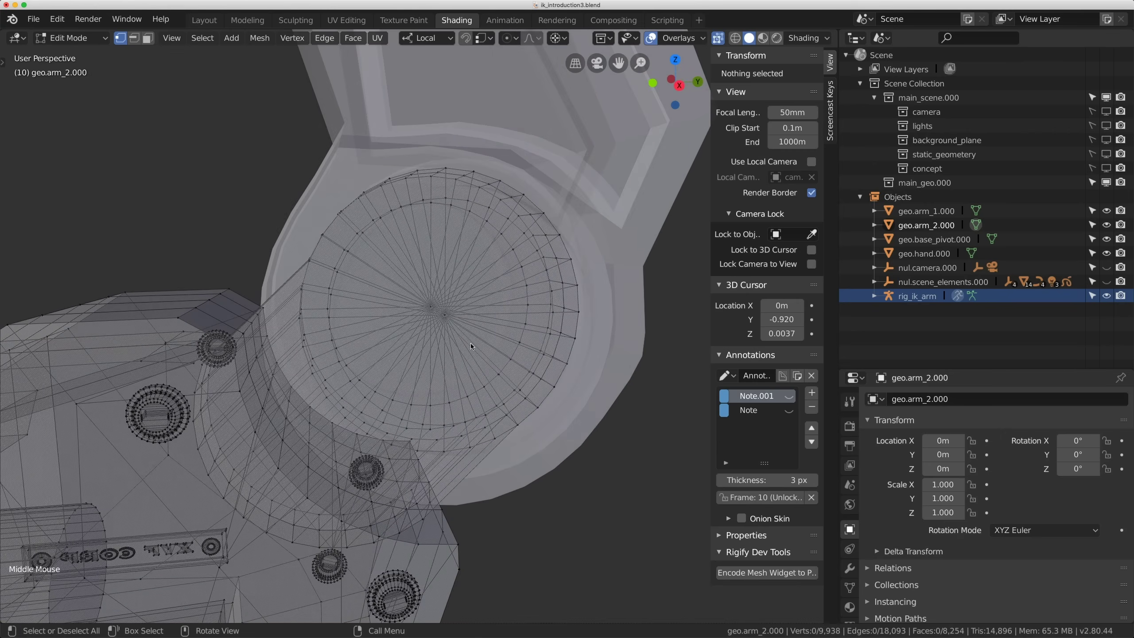
{"action": "key", "text": "b"}
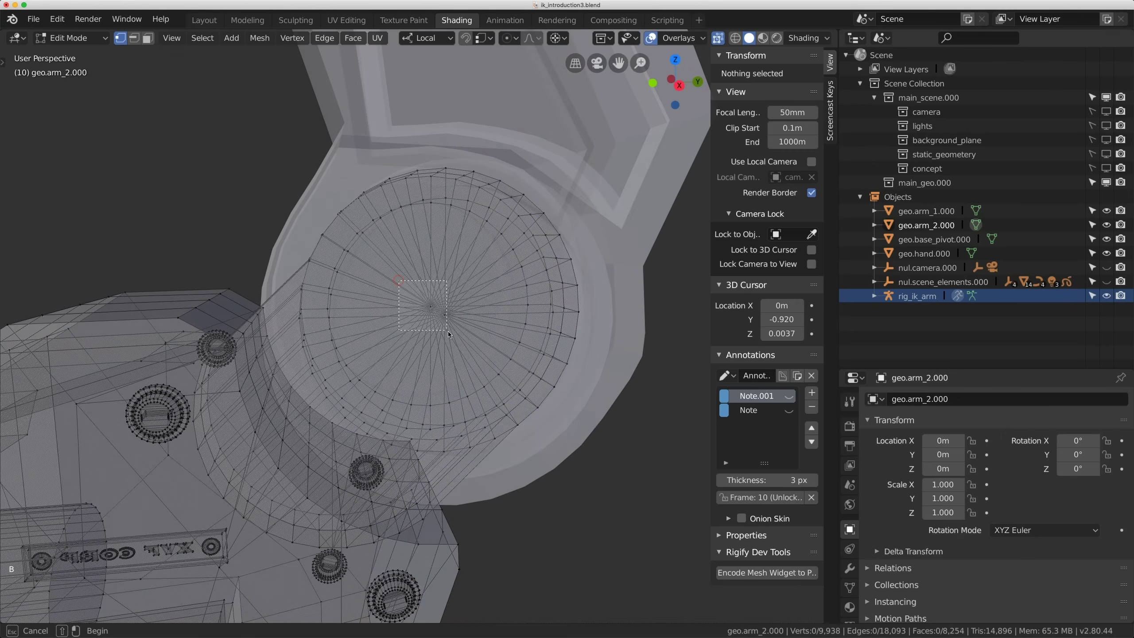
{"action": "scroll", "scroll_direction": "down", "scroll_amount": 3}
{"action": "middle_click", "coordinate": [457, 328]}
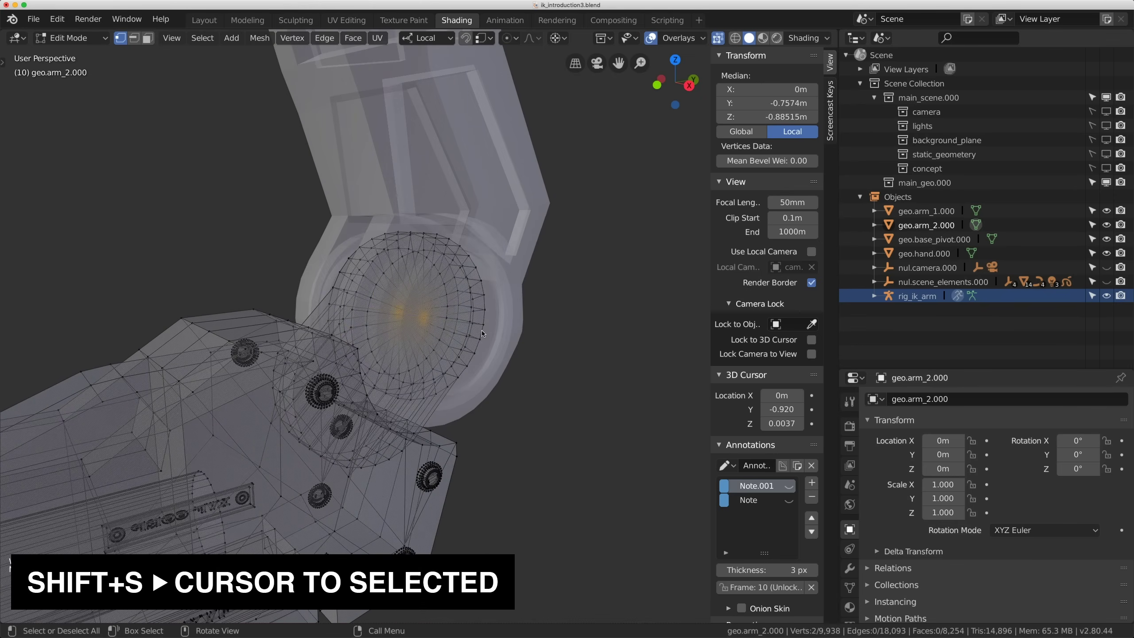
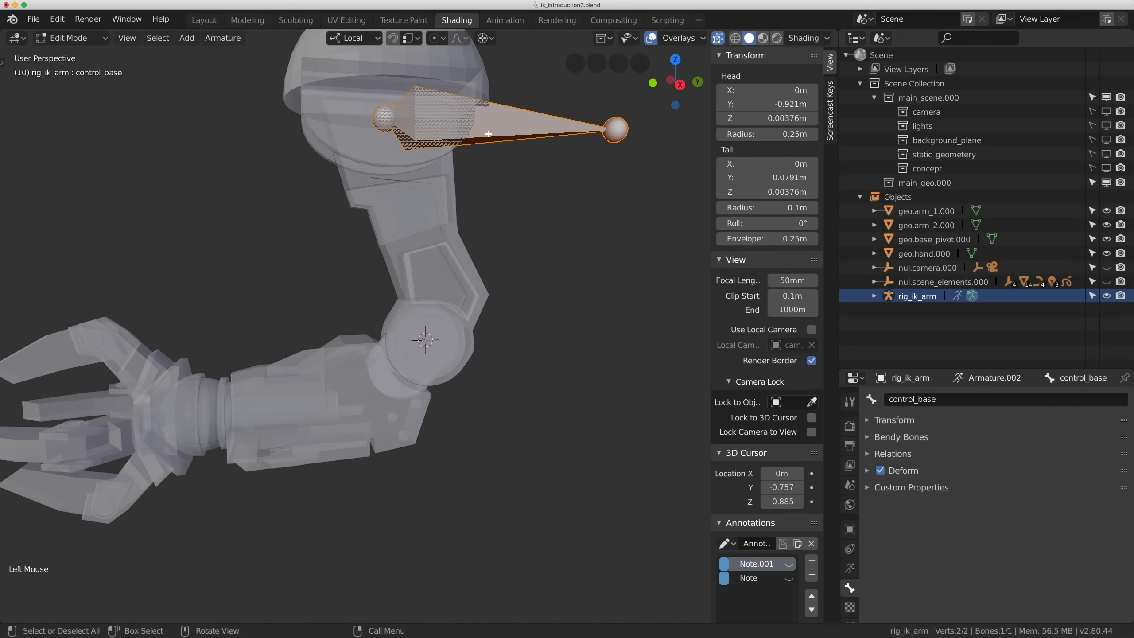
Duplicate the base bone, rotate it about the 3D cursor and snap its tail to the elbow centre.
{"action": "key", "text": "Tab"}
{"action": "key", "text": "Tab"}
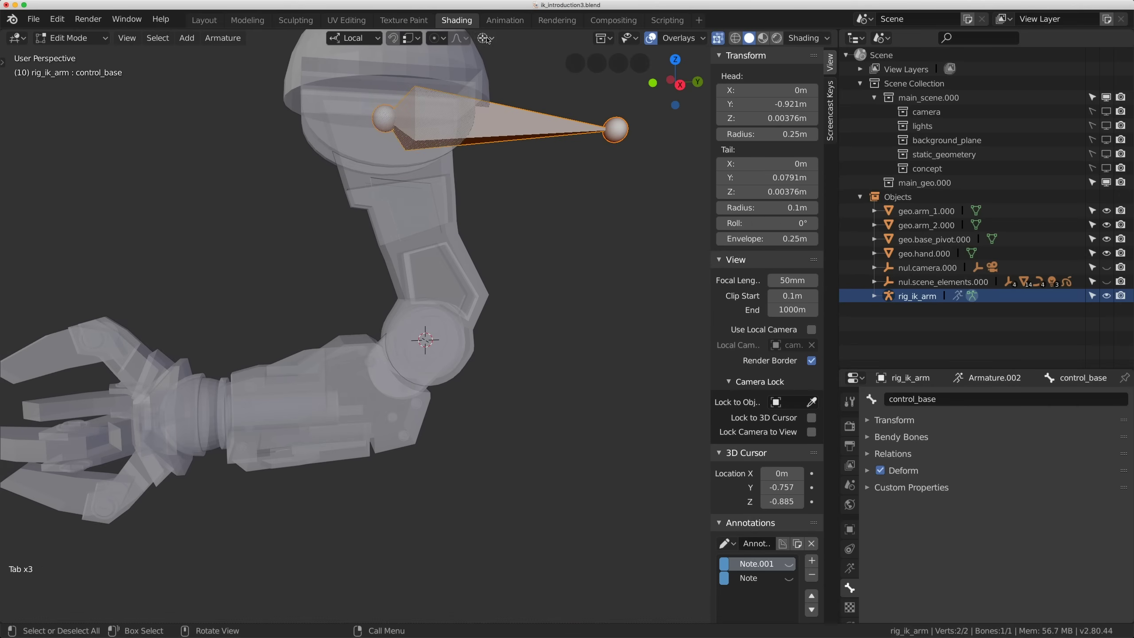
{"action": "left_click", "coordinate": [491, 41]}
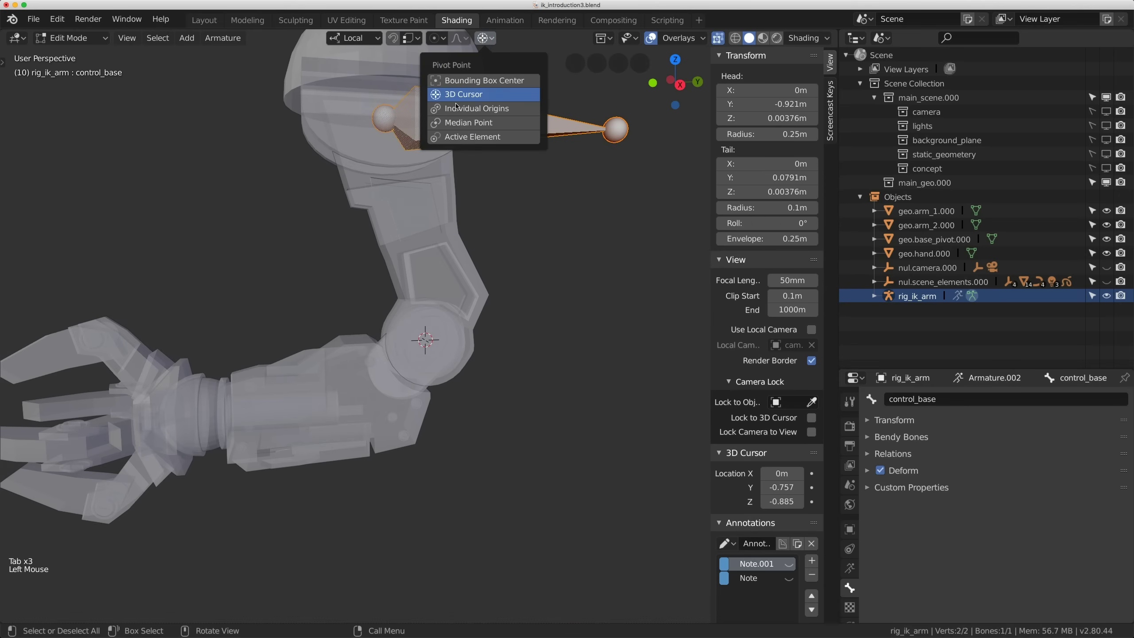
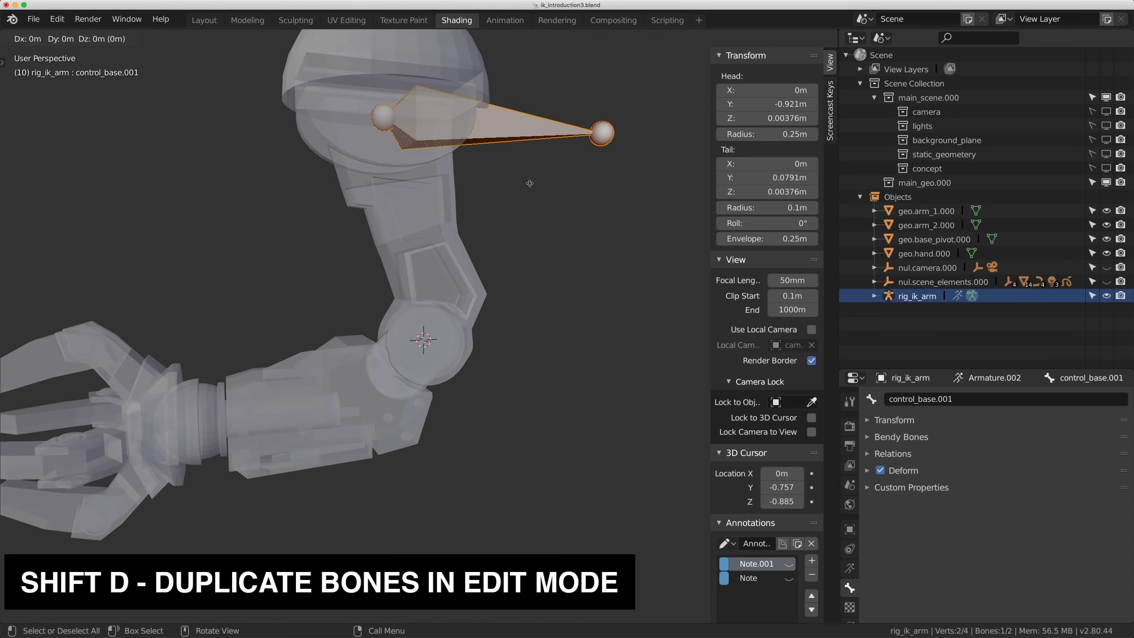
{"action": "key", "text": "shift+d"}
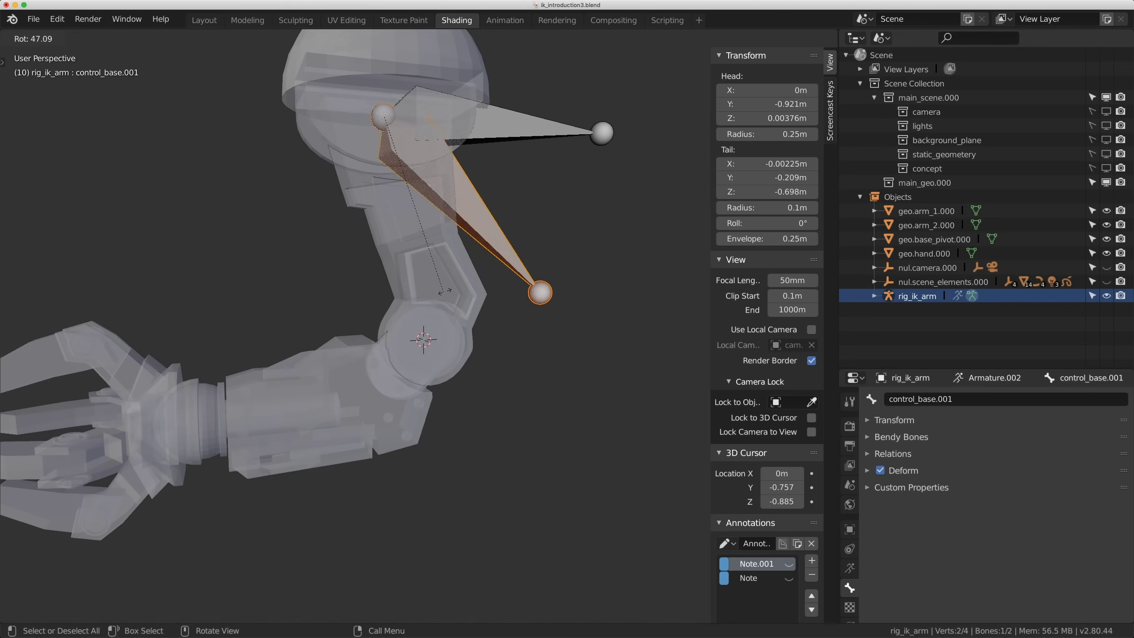
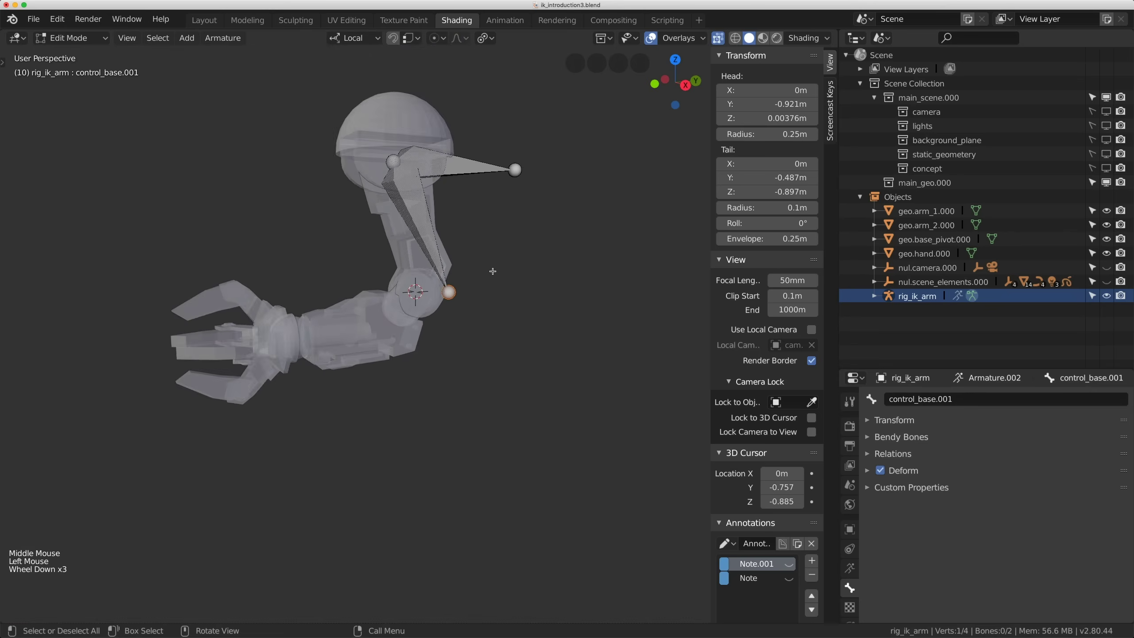
{"action": "scroll", "scroll_direction": "up", "scroll_amount": 3}
{"action": "key", "text": "shift+s"}
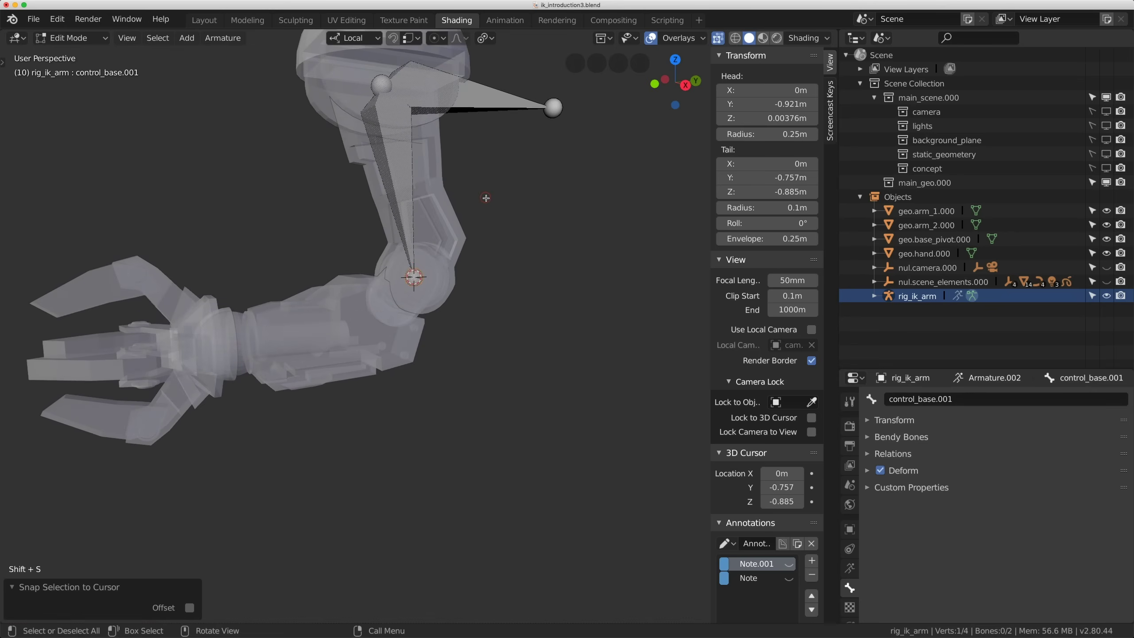
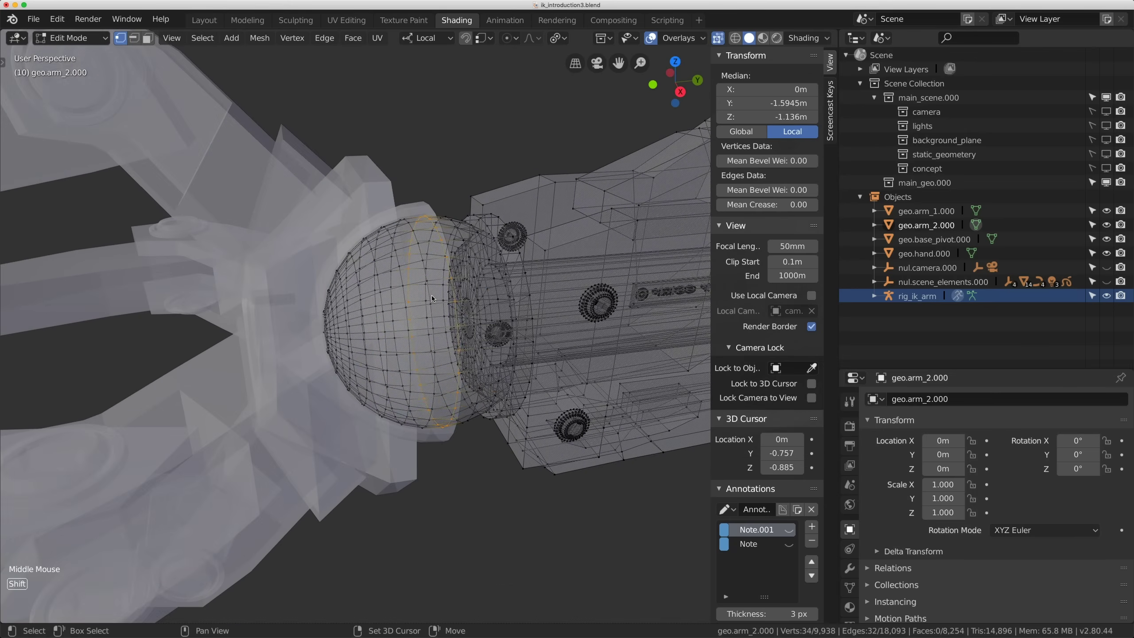
Snap the 3D cursor to the selected wrist ring vertices and leave forearm mesh editing.
{"action": "key", "text": "shift+s"}
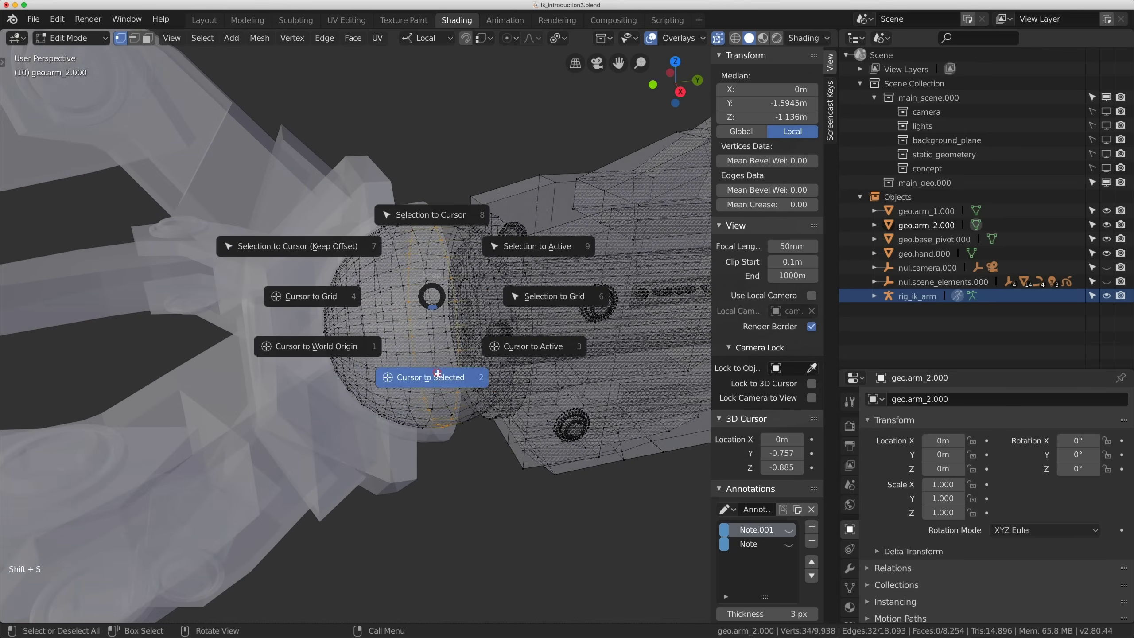
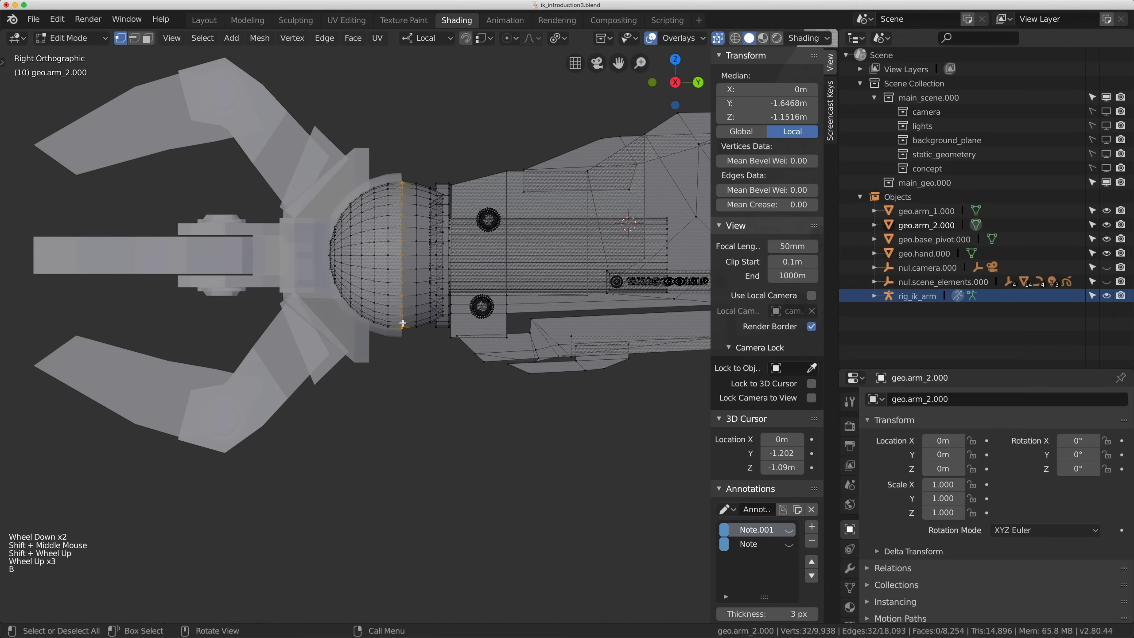
{"action": "key", "text": "shift+s"}
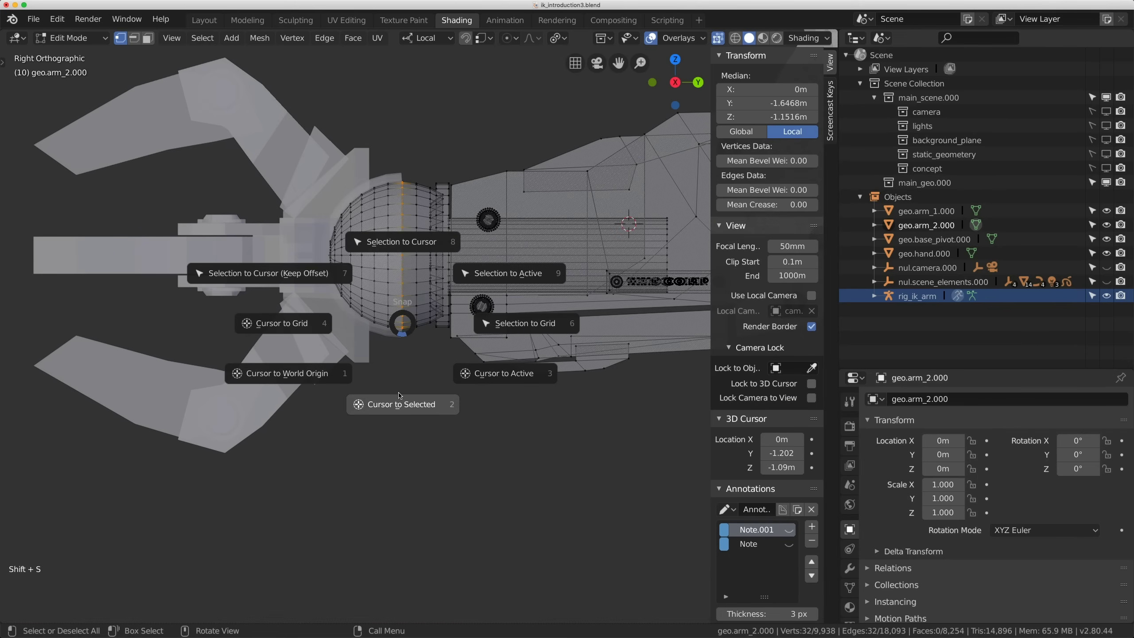
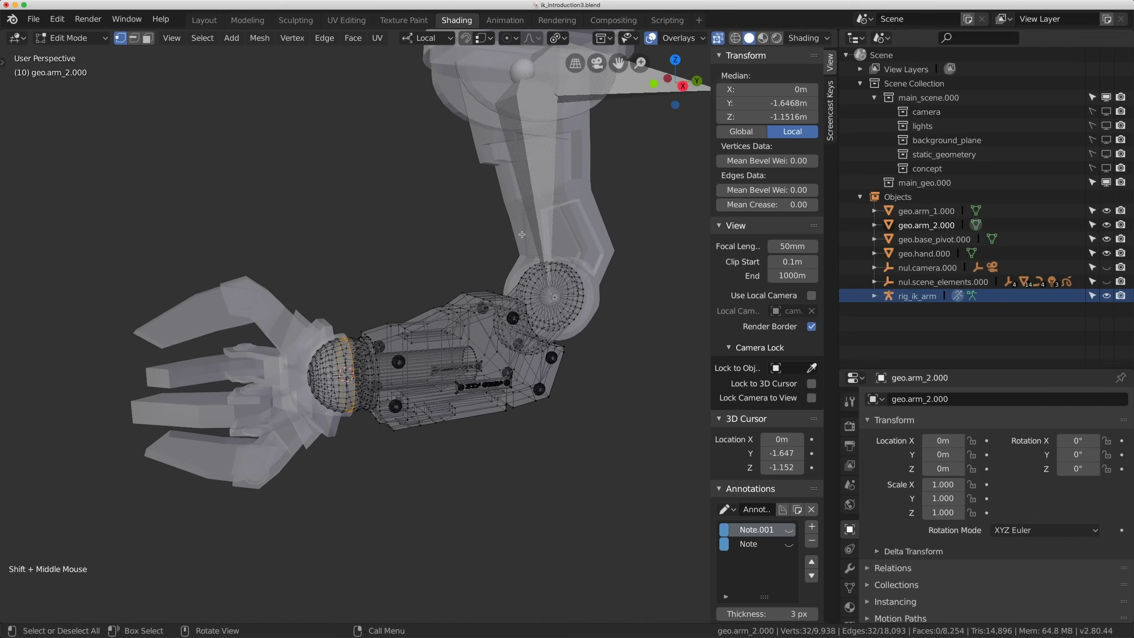
{"action": "key", "text": "Tab"}
Select the rig armature, edit its bones and pick the upper bone's tail at the elbow.
{"action": "left_click", "coordinate": [553, 296]}
{"action": "left_click", "coordinate": [552, 296]}
{"action": "left_click", "coordinate": [552, 295]}
{"action": "left_click", "coordinate": [552, 295]}
{"action": "key", "text": "Tab"}
{"action": "left_click", "coordinate": [553, 299]}
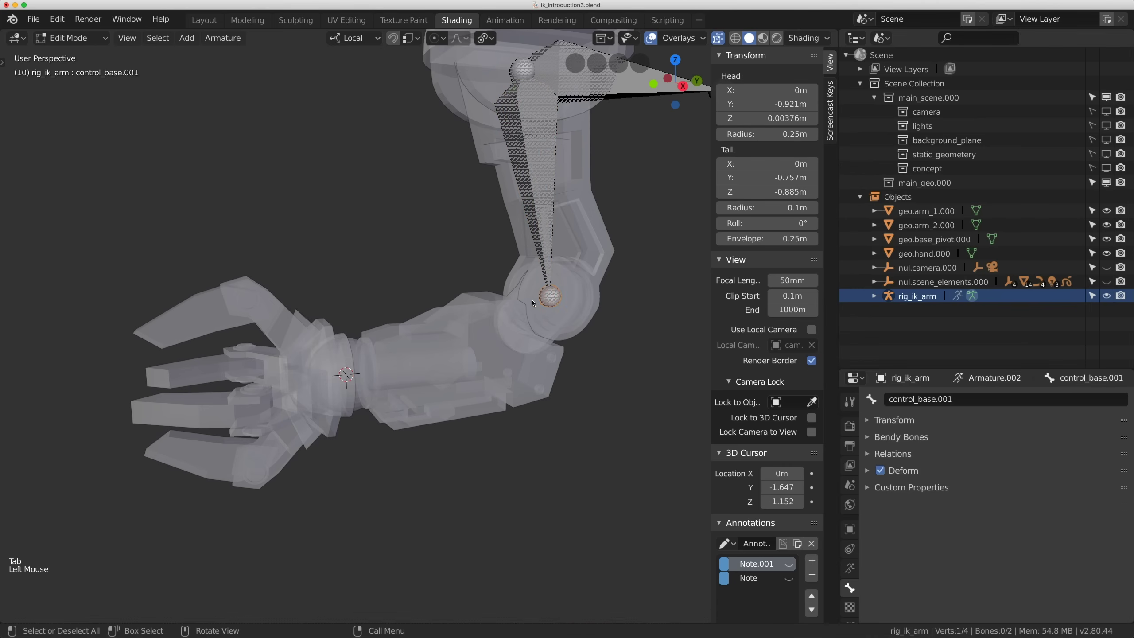
Extrude a forearm bone to the wrist and a hand bone along the gripper, then enter Pose Mode.
{"action": "key", "text": "e"}
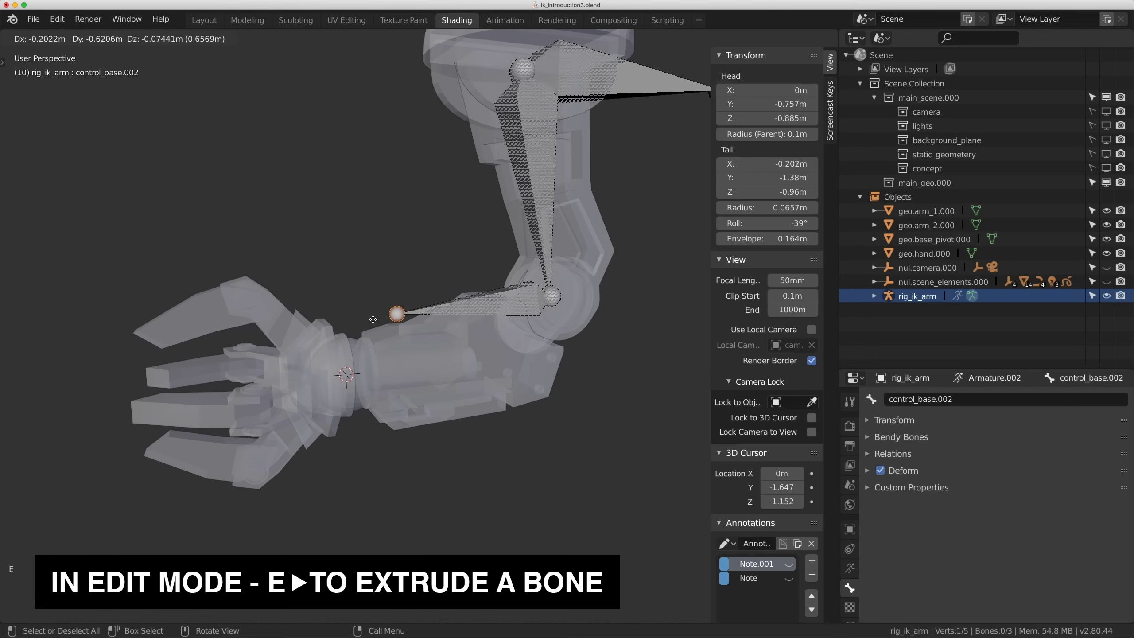
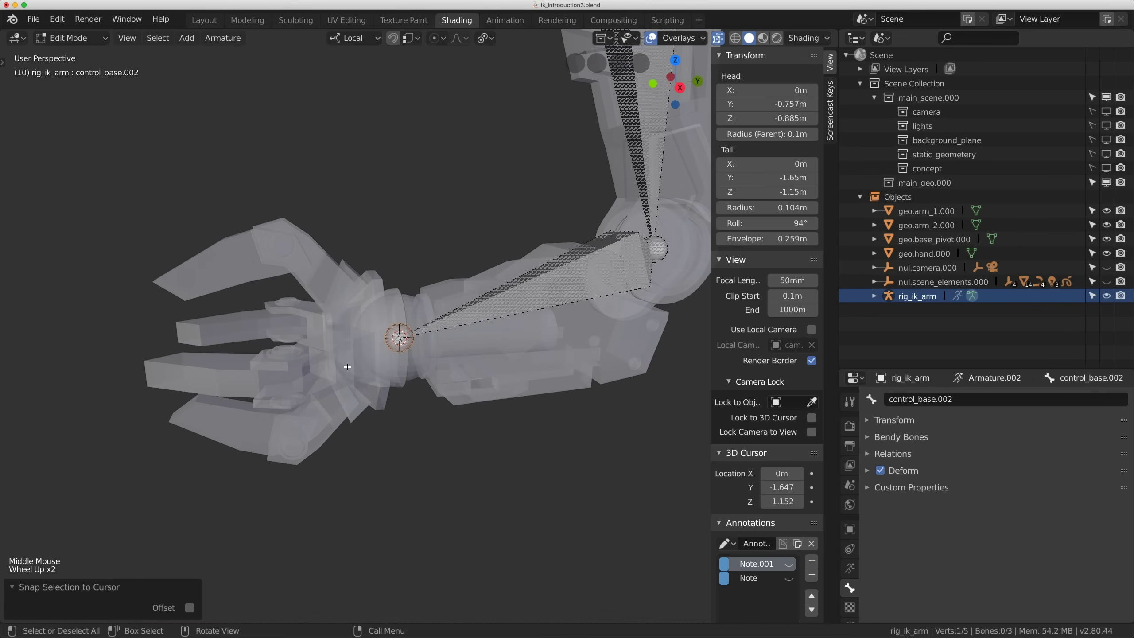
{"action": "key", "text": "e"}
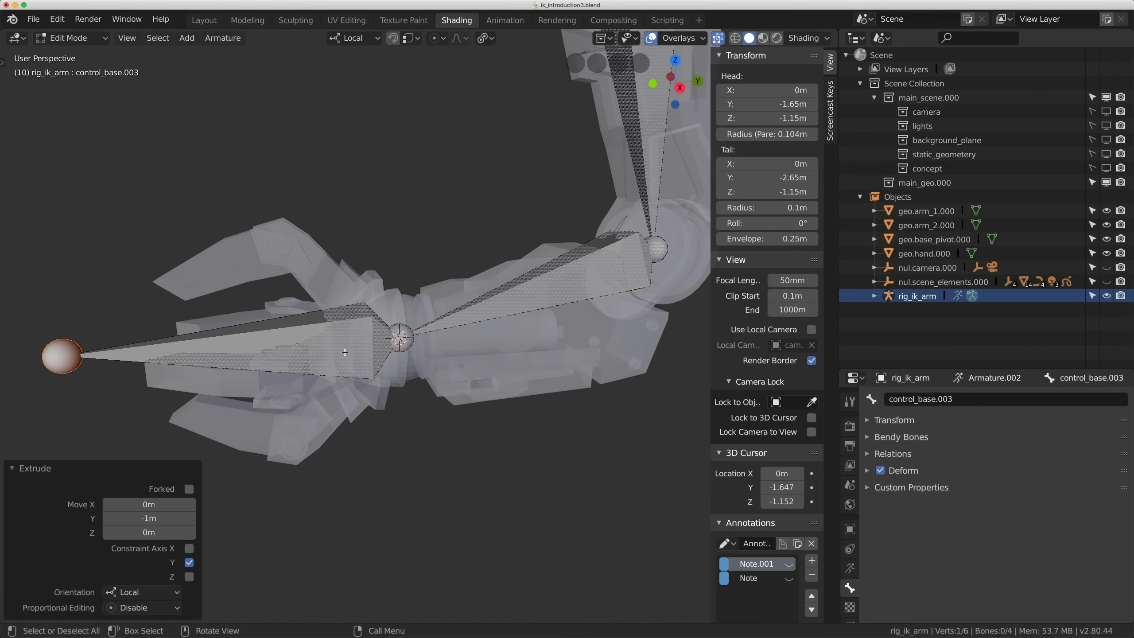
{"action": "key", "text": "Tab"}
{"action": "scroll", "scroll_direction": "down", "scroll_amount": 3}
Mark an annotation circle beside the elbow and view the bone chain from the side with meshes hidden.
{"action": "scroll", "scroll_direction": "up", "scroll_amount": 3}
{"action": "middle_click", "coordinate": [447, 312]}
{"action": "middle_click", "coordinate": [406, 335]}
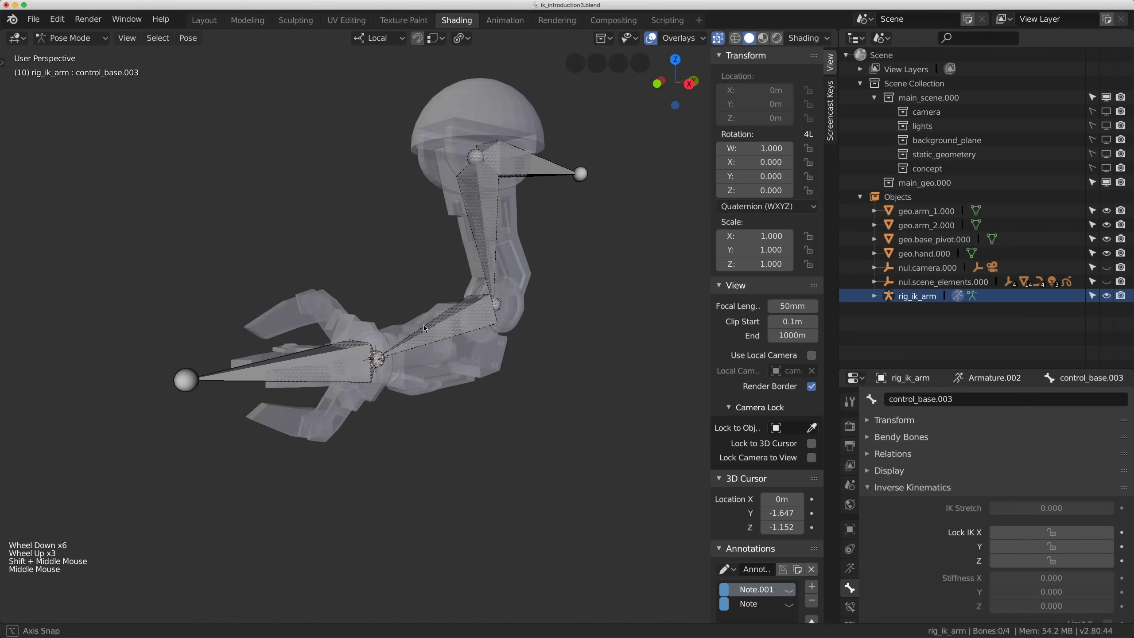
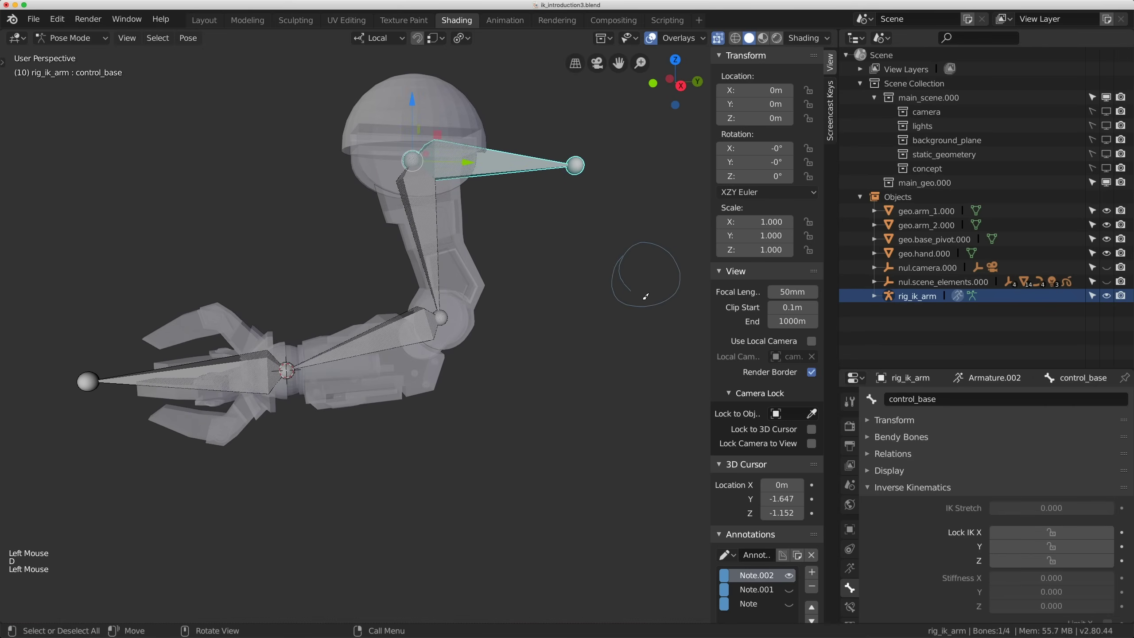
{"action": "key", "text": "d"}
{"action": "middle_click", "coordinate": [560, 258]}
{"action": "scroll", "scroll_direction": "up", "scroll_amount": 3}
{"action": "left_click", "coordinate": [534, 161]}
{"action": "left_click", "coordinate": [527, 127]}
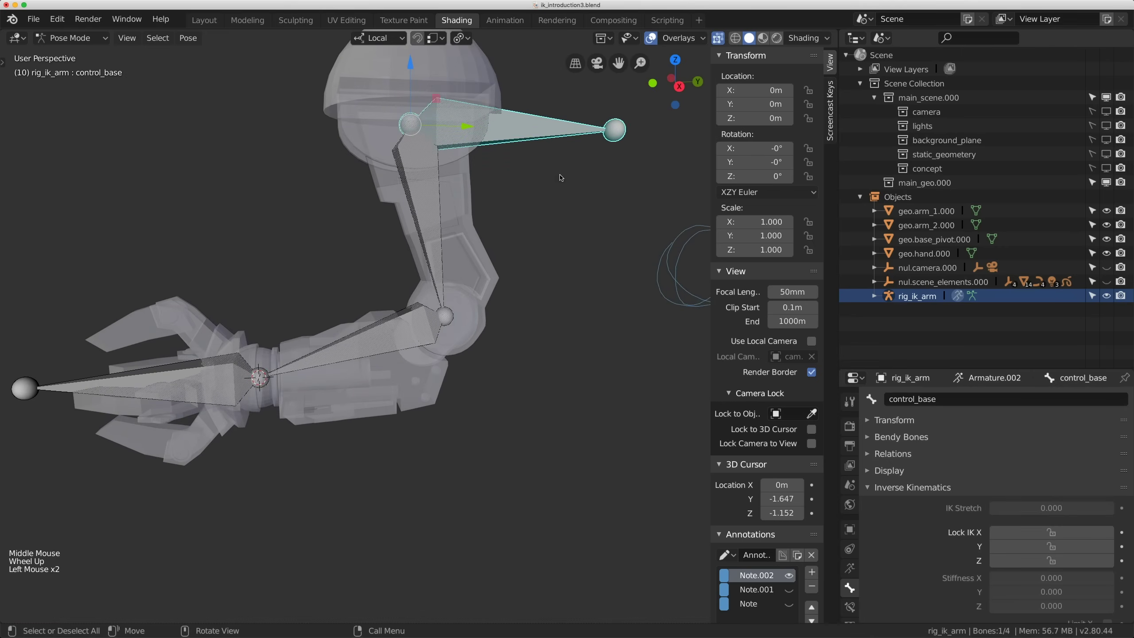
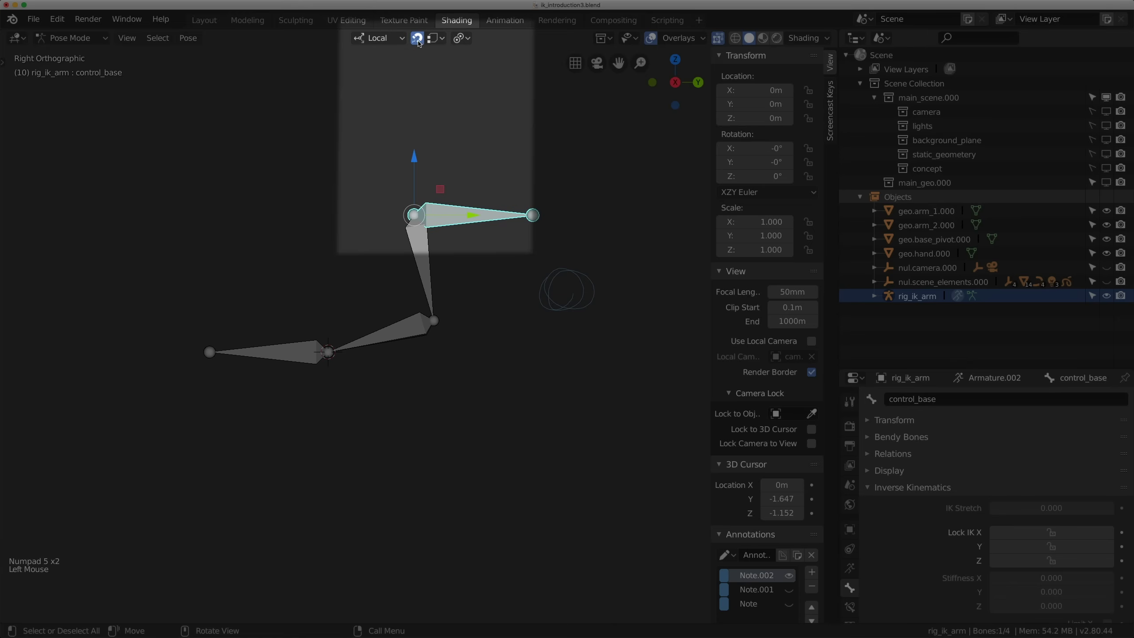
Enable snapping with Vertex as the snap target.
{"action": "double_click", "coordinate": [422, 42]}
{"action": "left_click", "coordinate": [441, 39]}
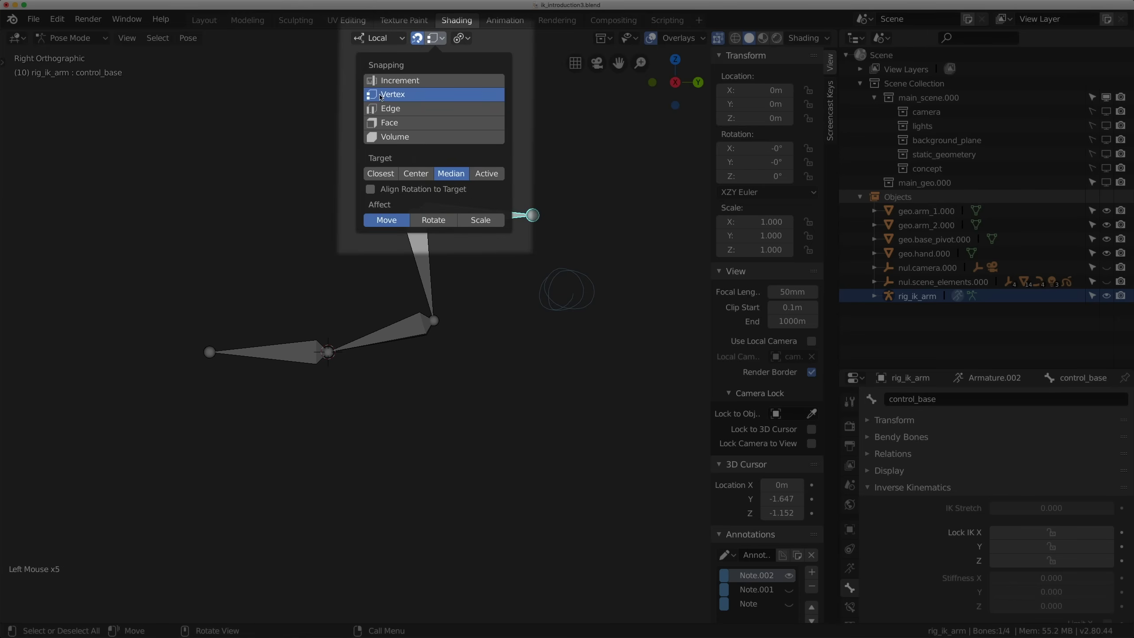
{"action": "scroll", "scroll_direction": "down", "scroll_amount": 3}
{"action": "scroll", "scroll_direction": "up", "scroll_amount": 3}
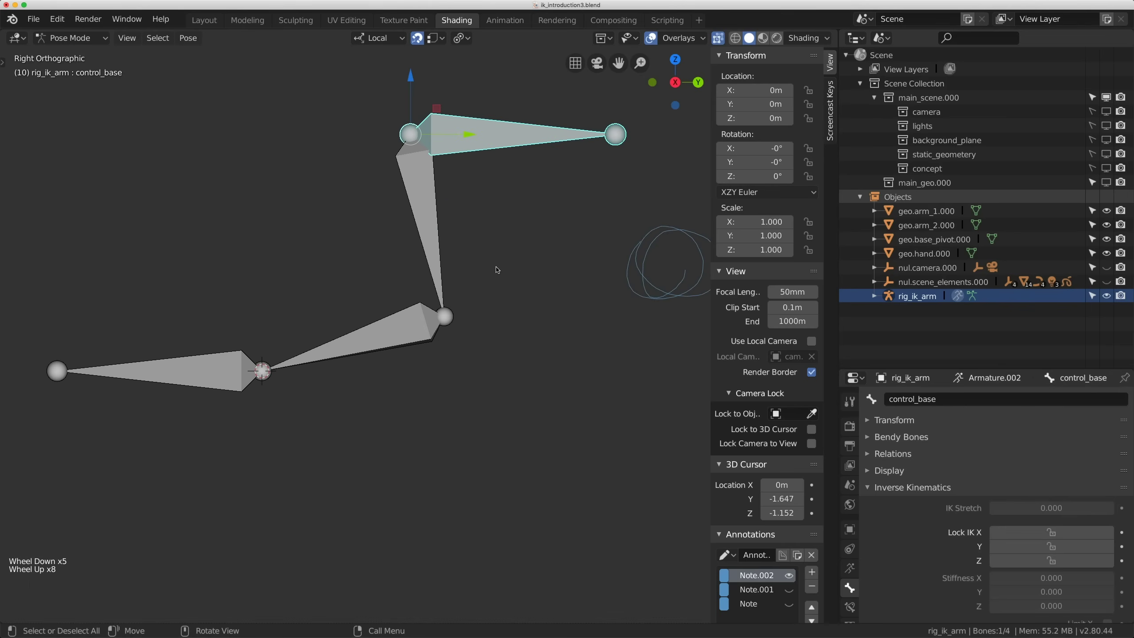
{"action": "middle_click", "coordinate": [492, 246]}
Duplicate the base bone onto the elbow as a new pole-target bone, control_base.004.
{"action": "key", "text": "Tab"}
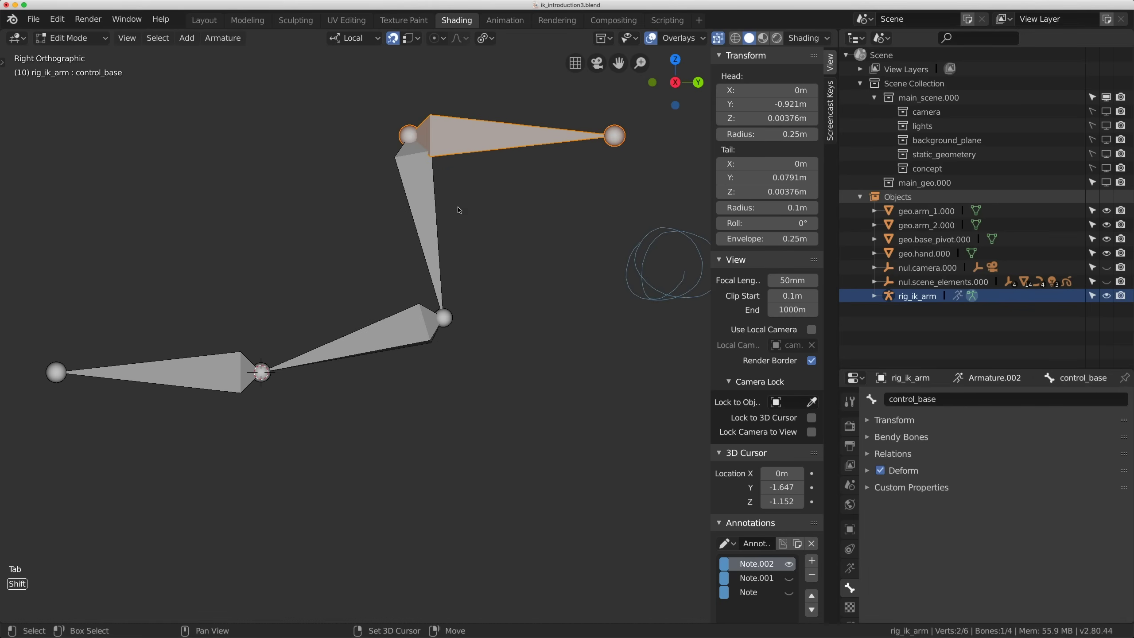
{"action": "key", "text": "shift+d"}
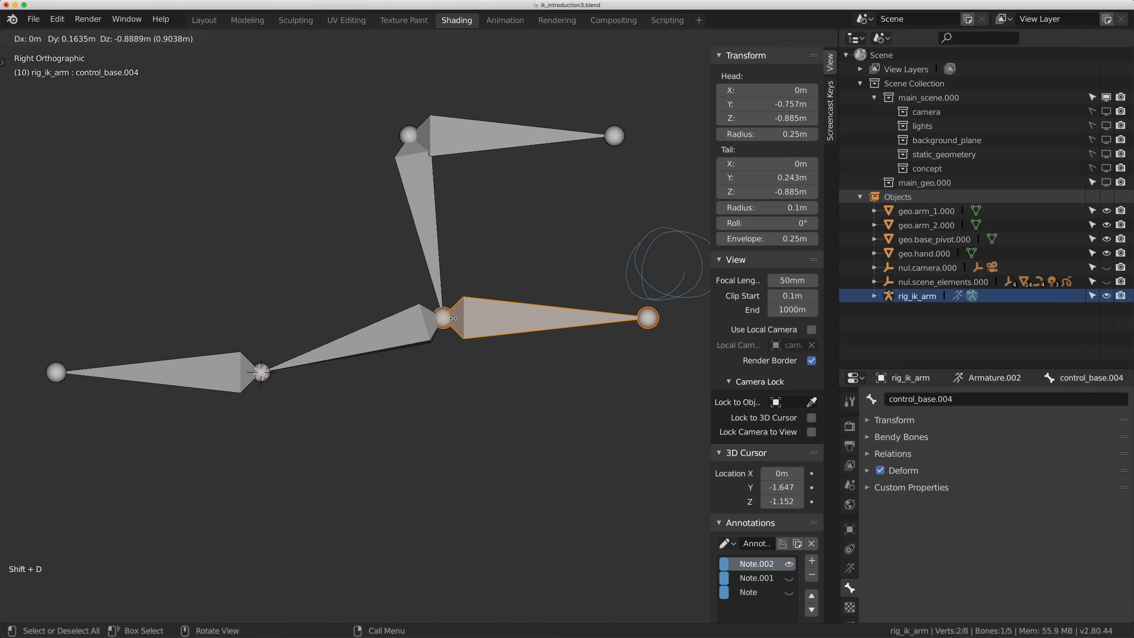
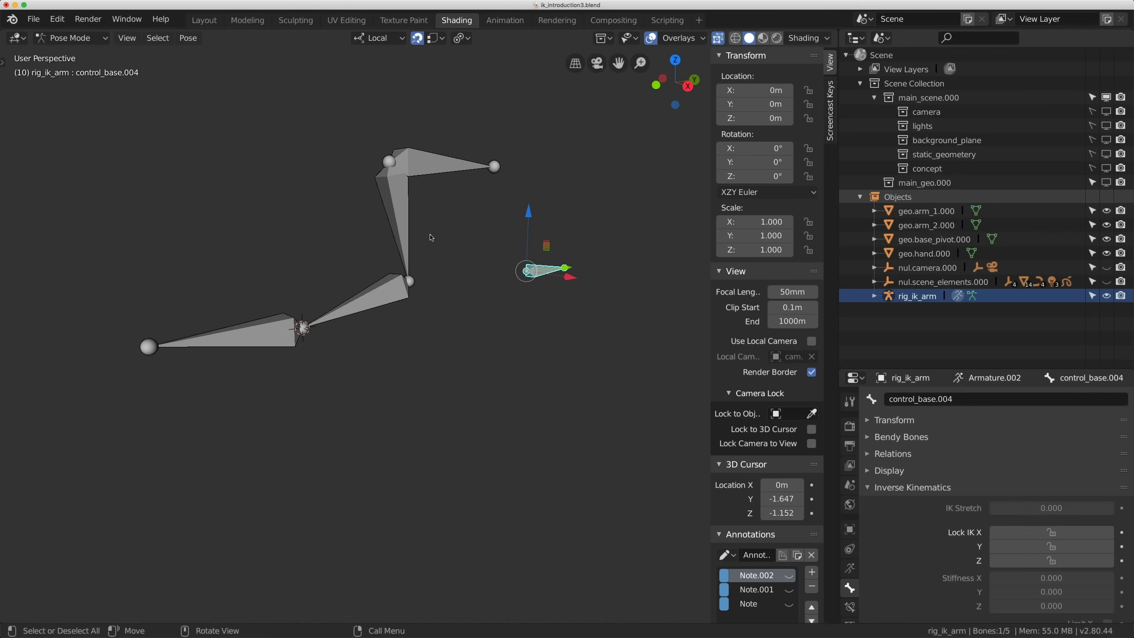
Test-move the top bone and the bottom-left end bone in Pose Mode, cancelling each move.
{"action": "middle_click", "coordinate": [382, 249]}
{"action": "scroll", "scroll_direction": "up", "scroll_amount": 3}
{"action": "scroll", "scroll_direction": "down", "scroll_amount": 3}
{"action": "scroll", "scroll_direction": "down", "scroll_amount": 3}
{"action": "left_click", "coordinate": [490, 166]}
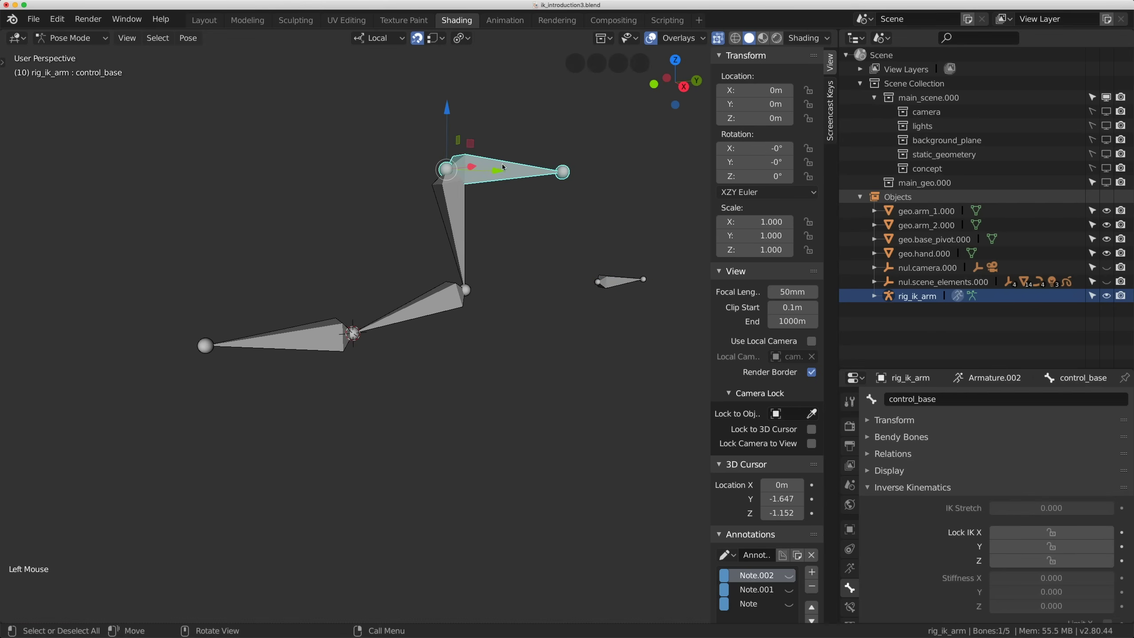
{"action": "key", "text": "g"}
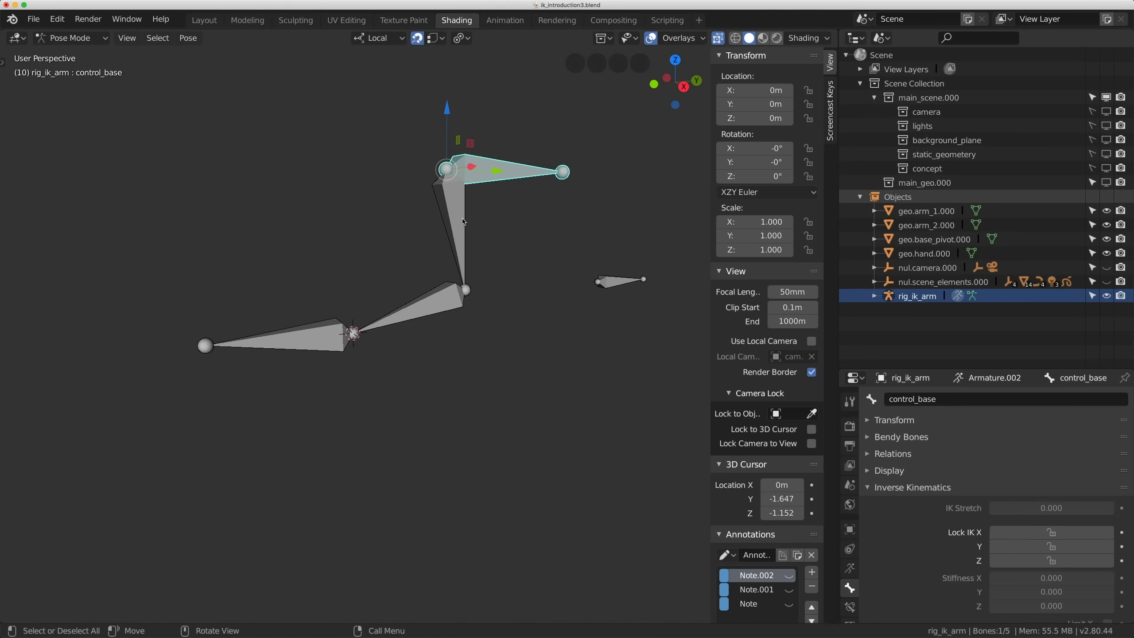
{"action": "left_click", "coordinate": [457, 220]}
{"action": "key", "text": "g"}
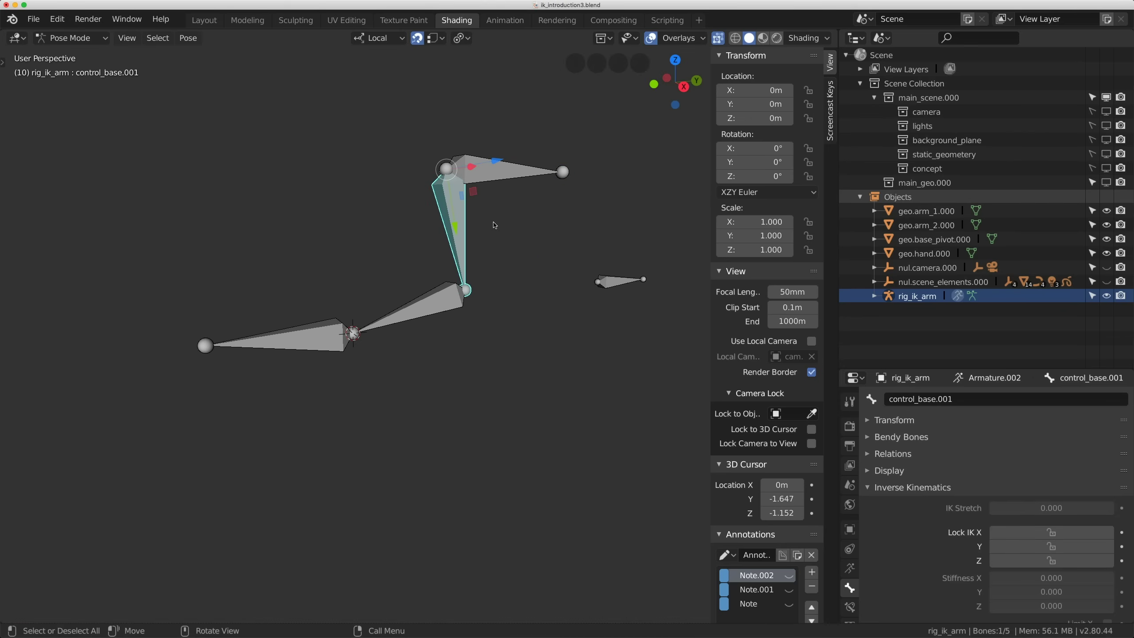
{"action": "left_click", "coordinate": [310, 335]}
{"action": "key", "text": "g"}
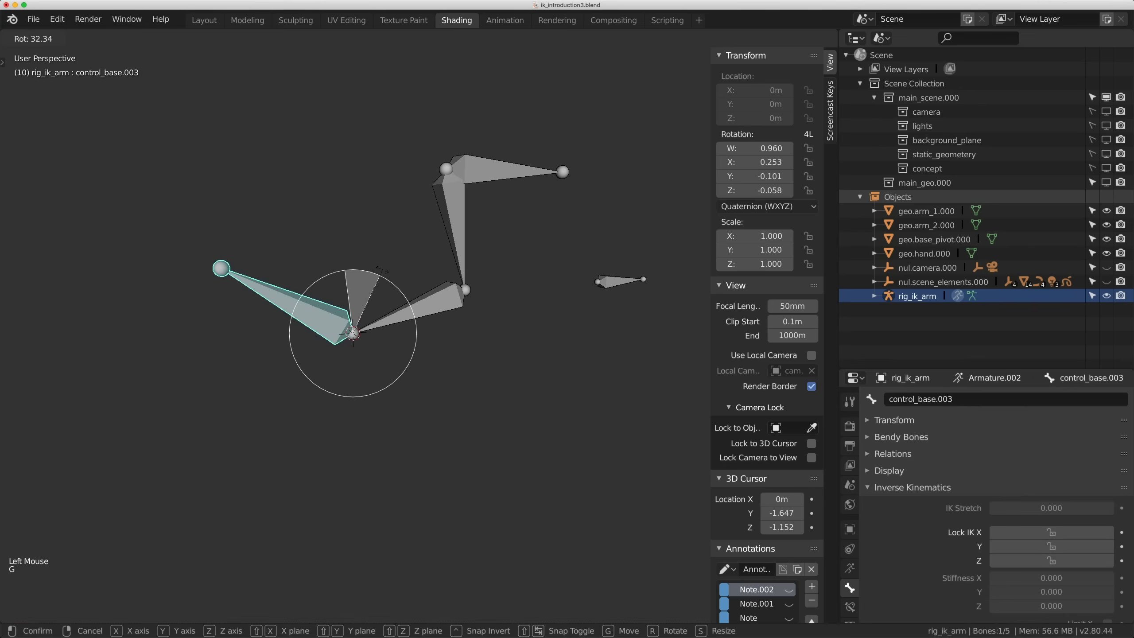
{"action": "left_click", "coordinate": [416, 314]}
{"action": "left_click", "coordinate": [456, 222]}
{"action": "left_click", "coordinate": [291, 347]}
{"action": "left_click", "coordinate": [496, 171]}
Parent the end bone to the top base bone with Keep Offset and verify it follows when posed.
{"action": "key", "text": "Tab"}
{"action": "key", "text": "ctrl+p"}
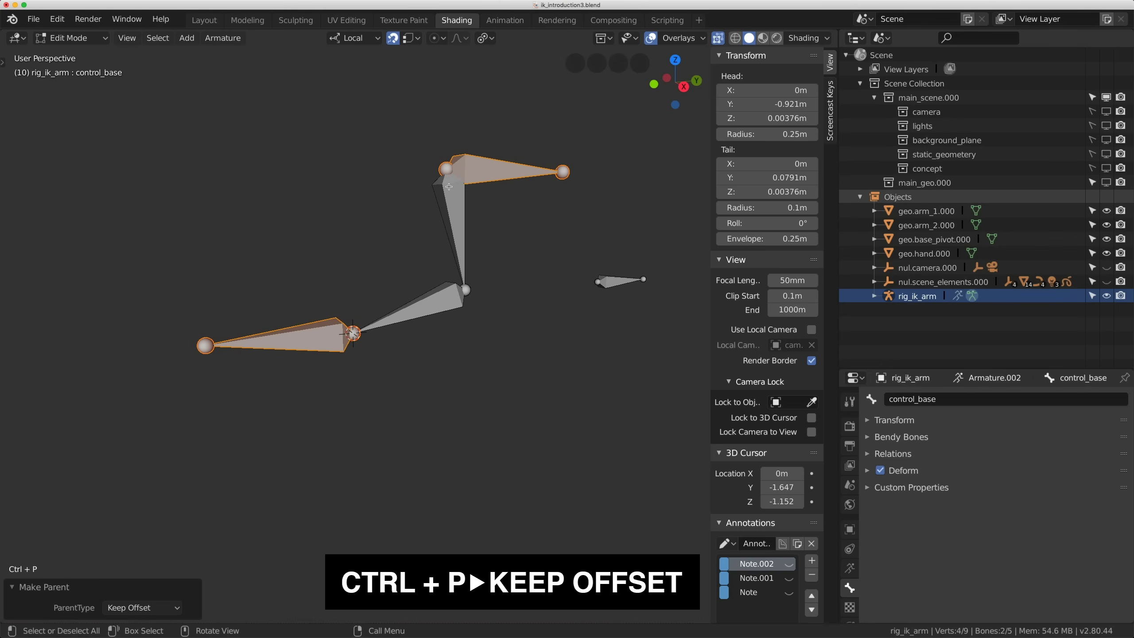
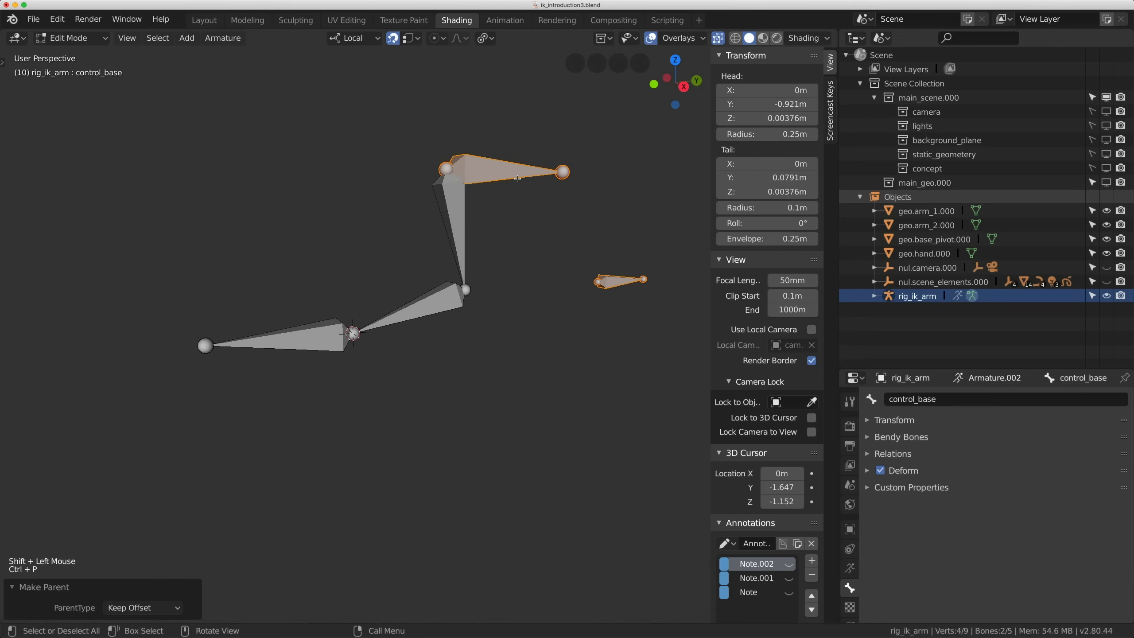
{"action": "key", "text": "Tab"}
{"action": "key", "text": "g"}
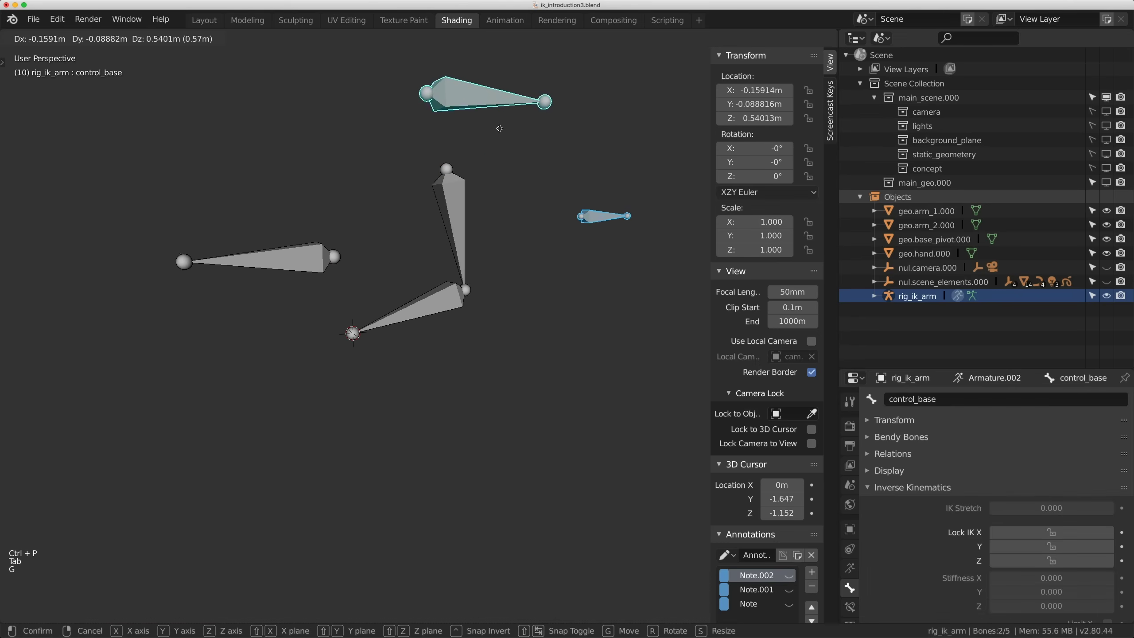
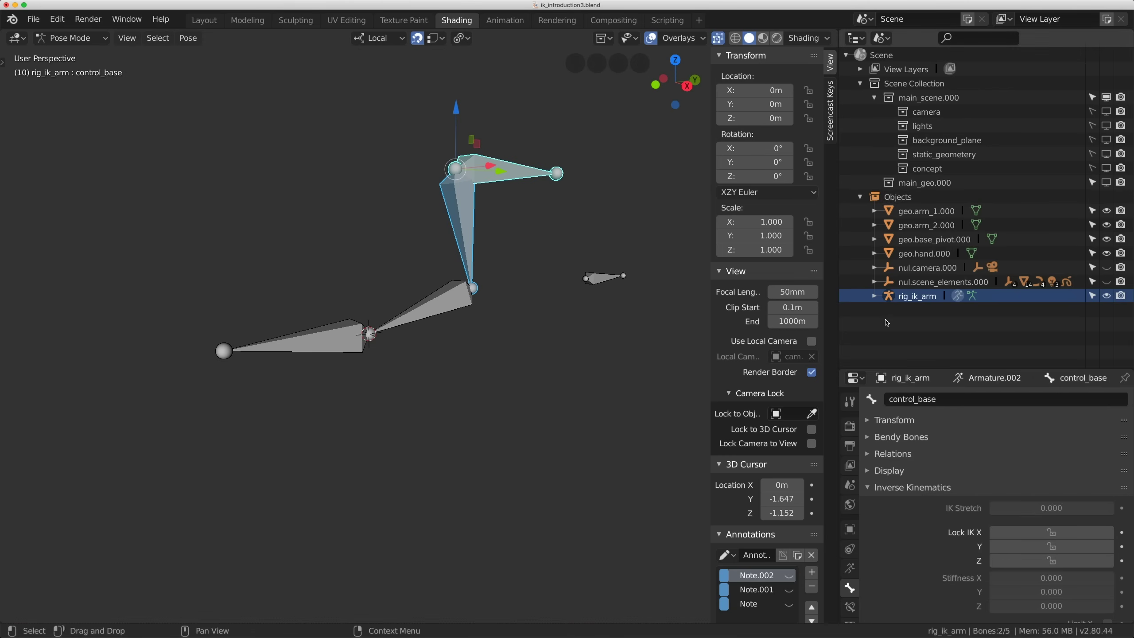
Rename the selected bones in Bone properties, giving the end bone the name ik_control.
{"action": "left_click", "coordinate": [531, 173]}
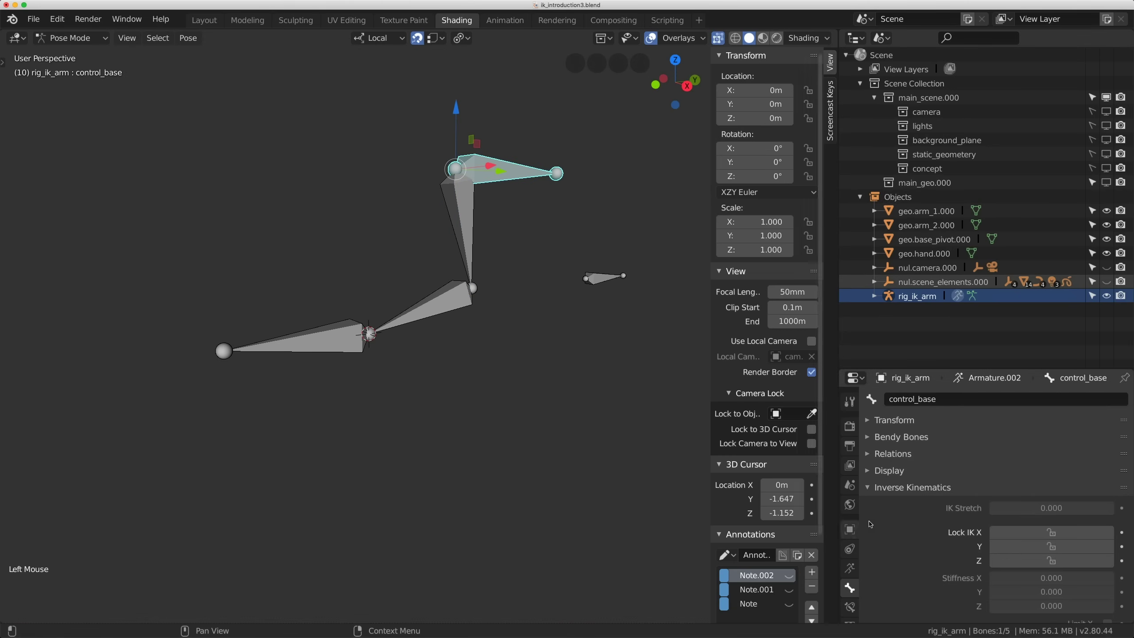
{"action": "left_click", "coordinate": [857, 591]}
{"action": "left_click", "coordinate": [472, 225]}
{"action": "left_click", "coordinate": [958, 404]}
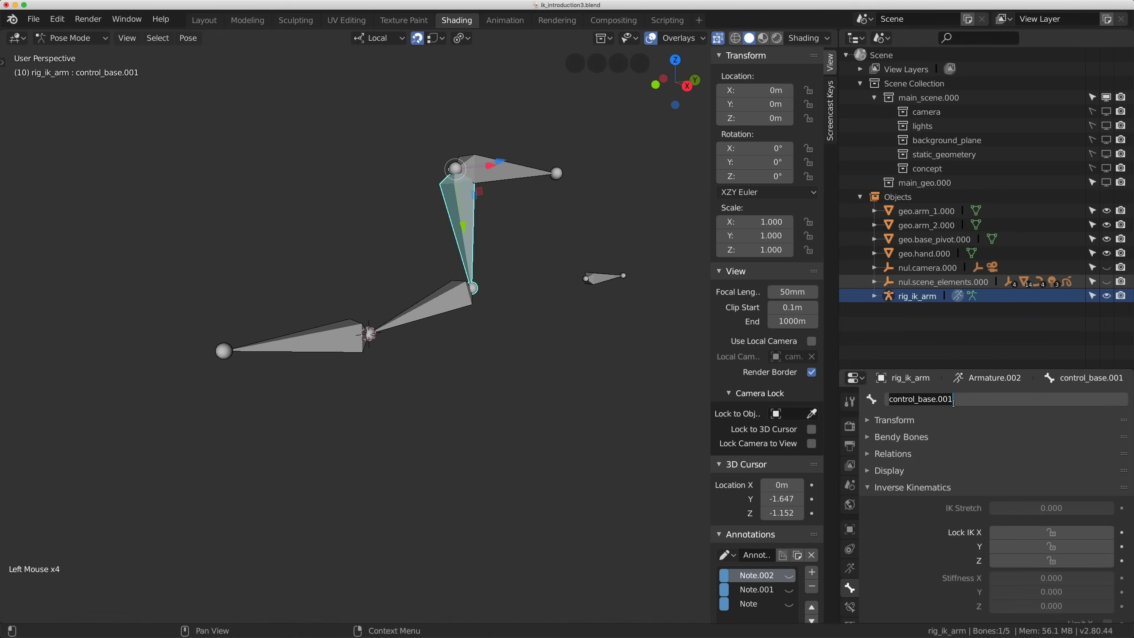
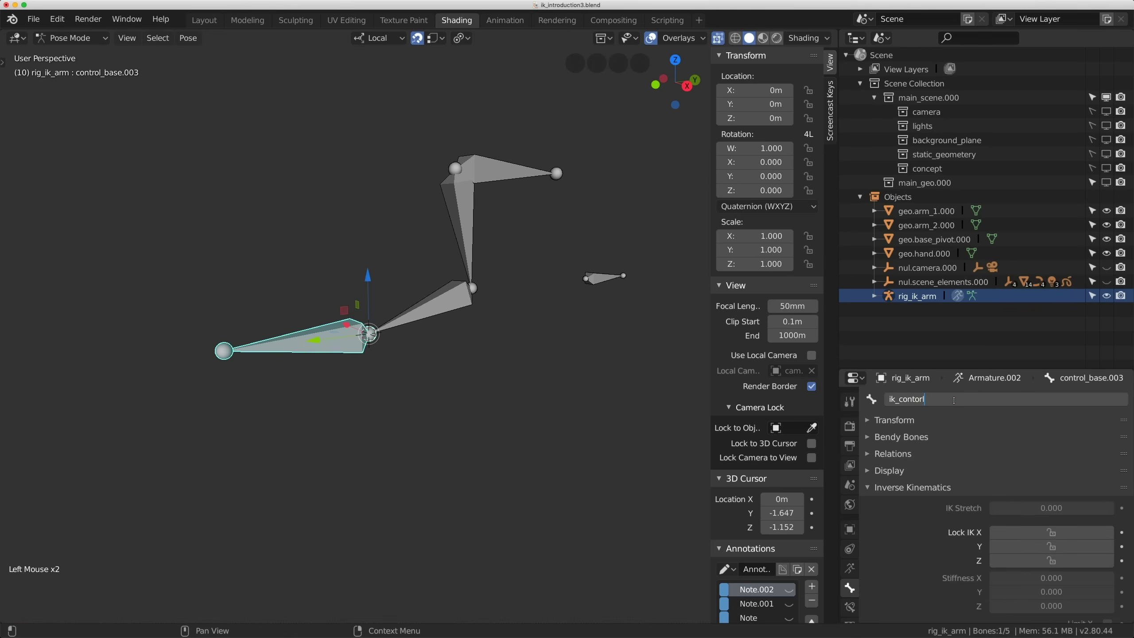
{"action": "key", "text": "BackSpace"}
{"action": "key", "text": "BackSpace"}
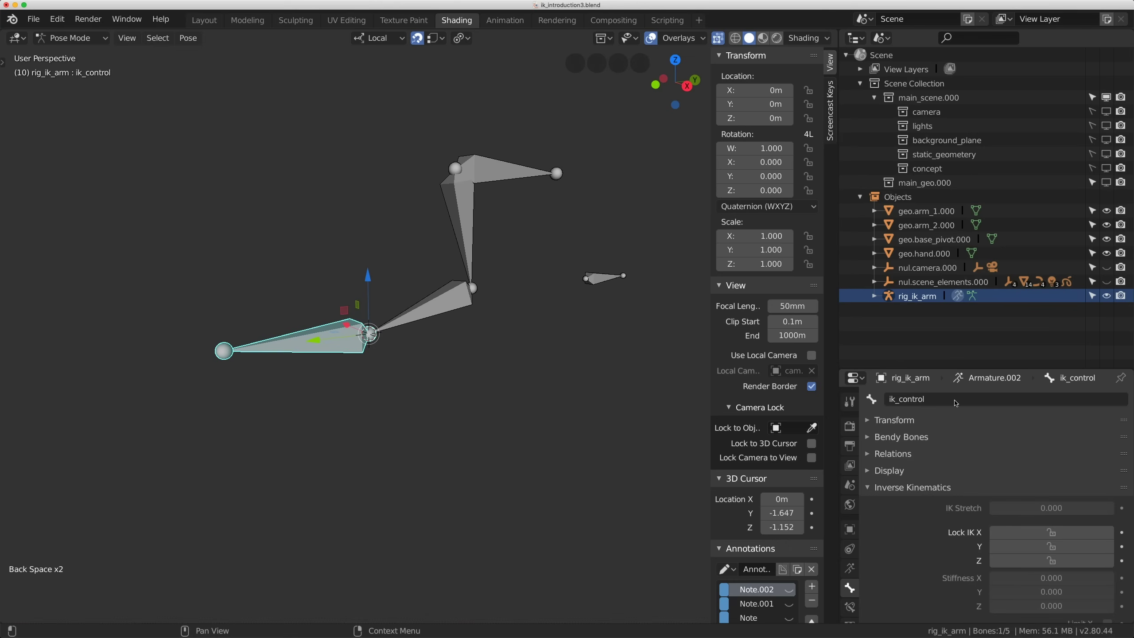
Orbit and toggle local view to inspect the renamed bone chain.
{"action": "middle_click", "coordinate": [337, 293]}
{"action": "scroll", "scroll_direction": "down", "scroll_amount": 3}
{"action": "middle_click", "coordinate": [484, 371]}
{"action": "scroll", "scroll_direction": "up", "scroll_amount": 3}
{"action": "key", "text": "KP_Divide"}
{"action": "key", "text": "KP_Divide"}
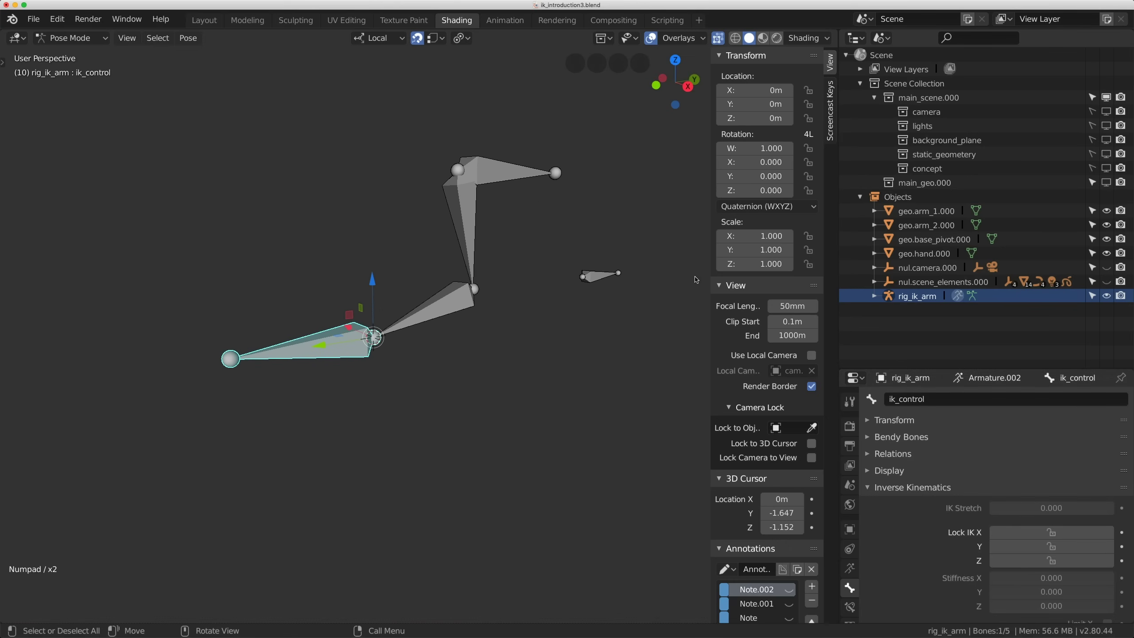
{"action": "middle_click", "coordinate": [353, 284]}
Add an Inverse Kinematics constraint on ik_bone_2 targeting the ik_control bone.
{"action": "middle_click", "coordinate": [428, 307]}
{"action": "key", "text": "g"}
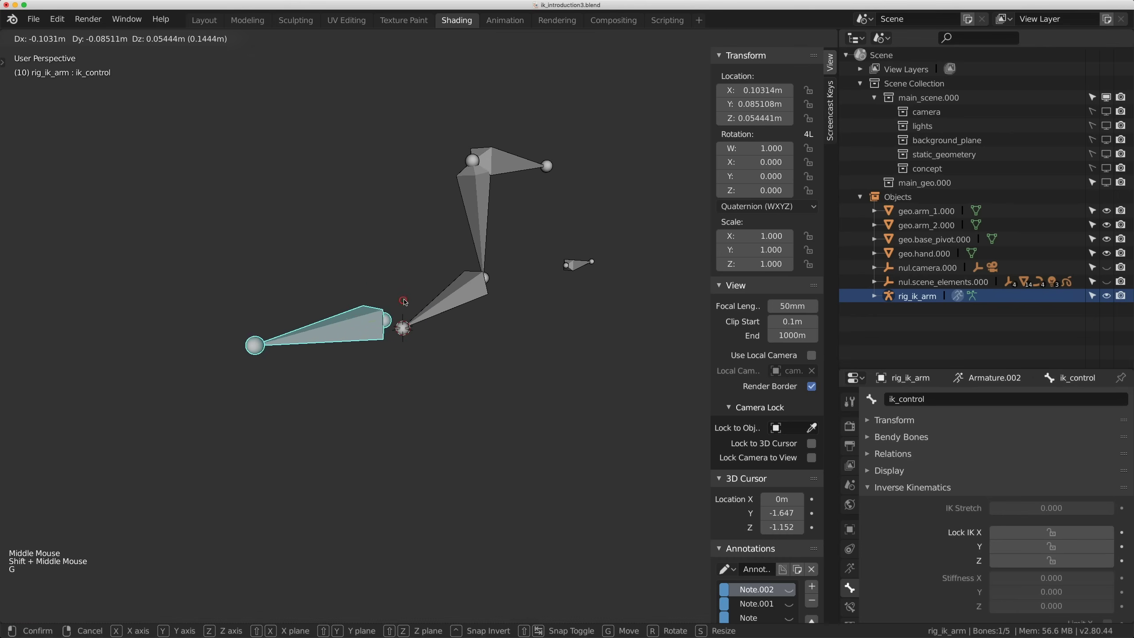
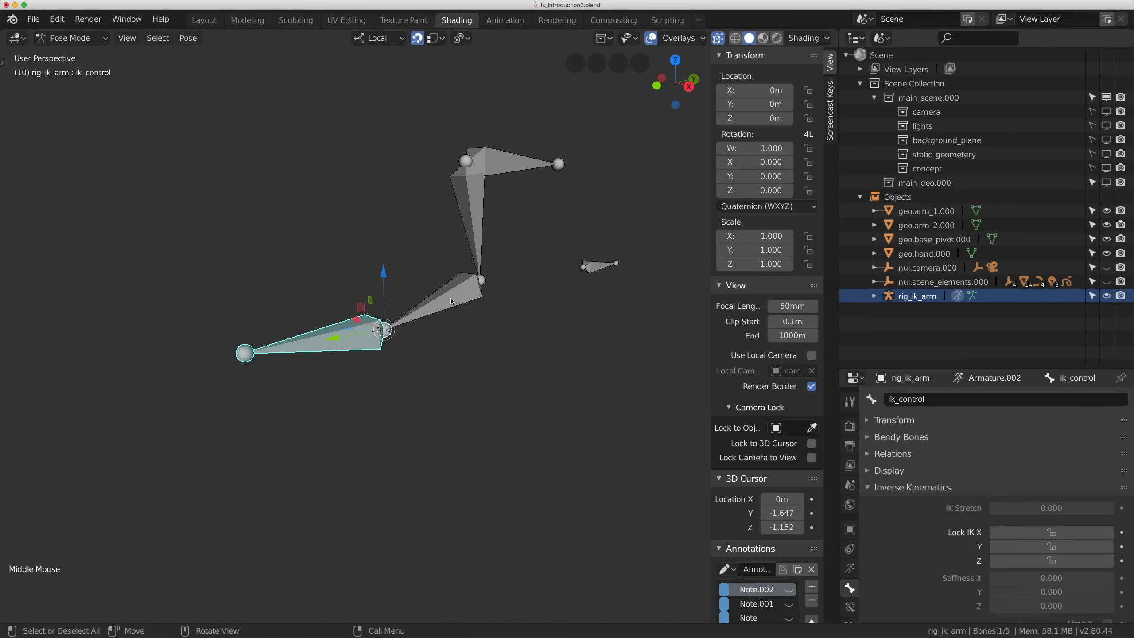
{"action": "left_click", "coordinate": [454, 300]}
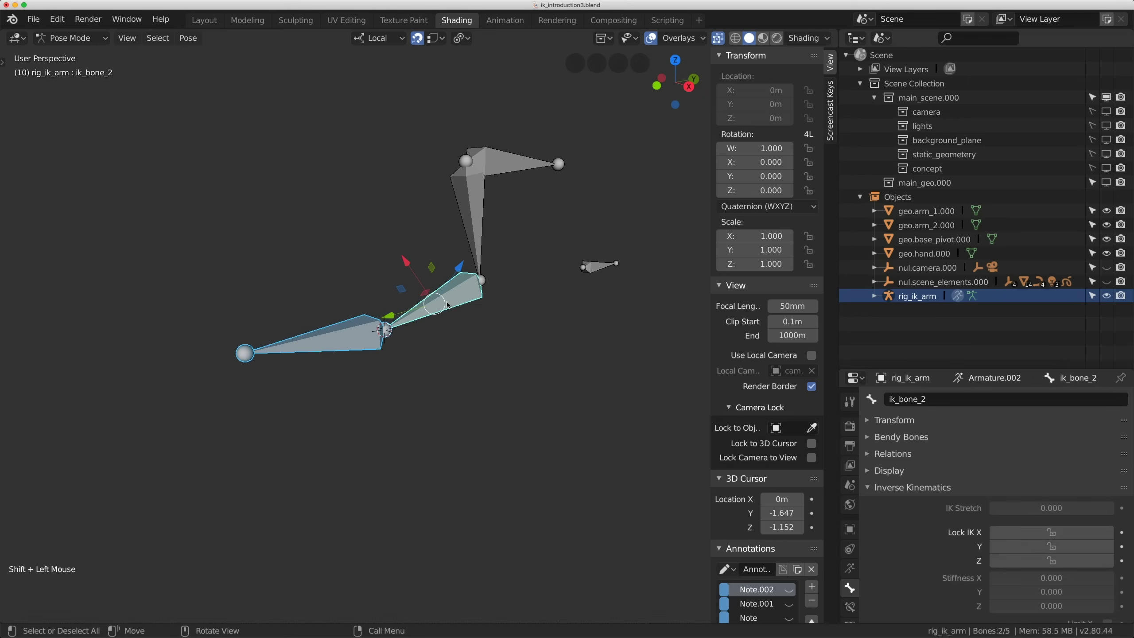
{"action": "key", "text": "ctrl+shift+c"}
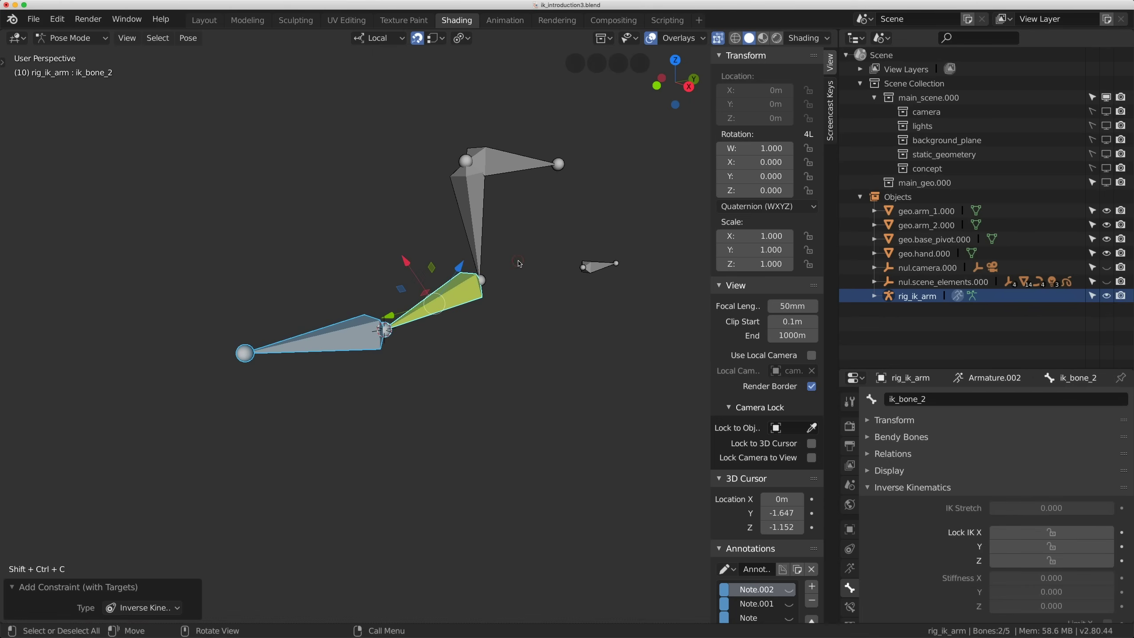
{"action": "left_click", "coordinate": [584, 269]}
{"action": "left_click", "coordinate": [355, 341]}
Reselect ik_control then ik_bone_2 to check the constraint setup.
{"action": "left_click", "coordinate": [443, 304]}
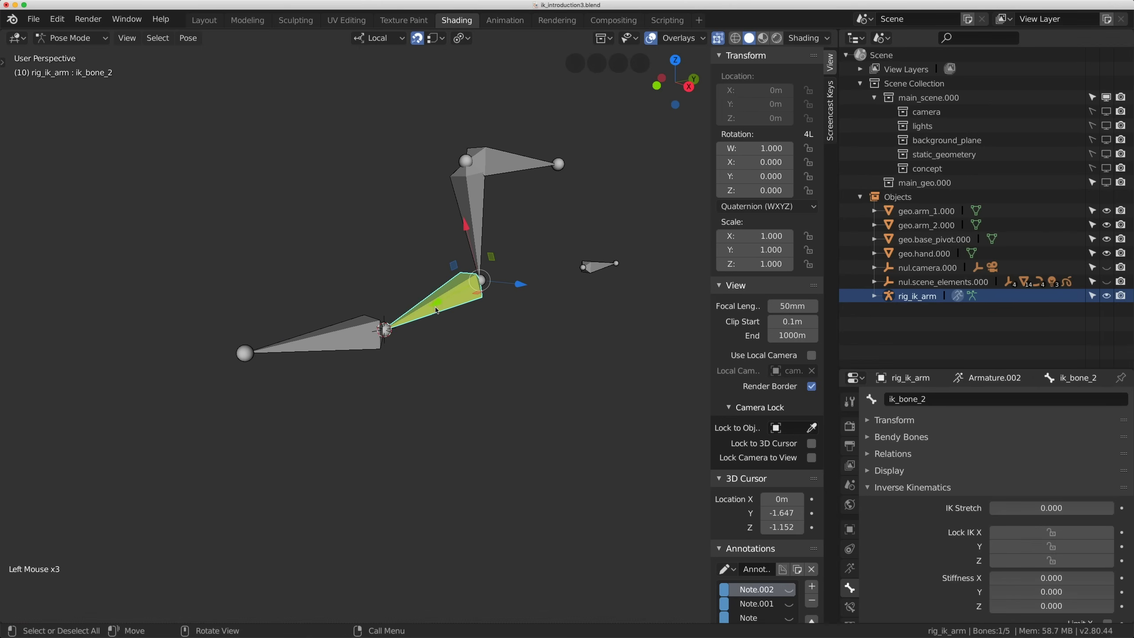
{"action": "left_click", "coordinate": [345, 339]}
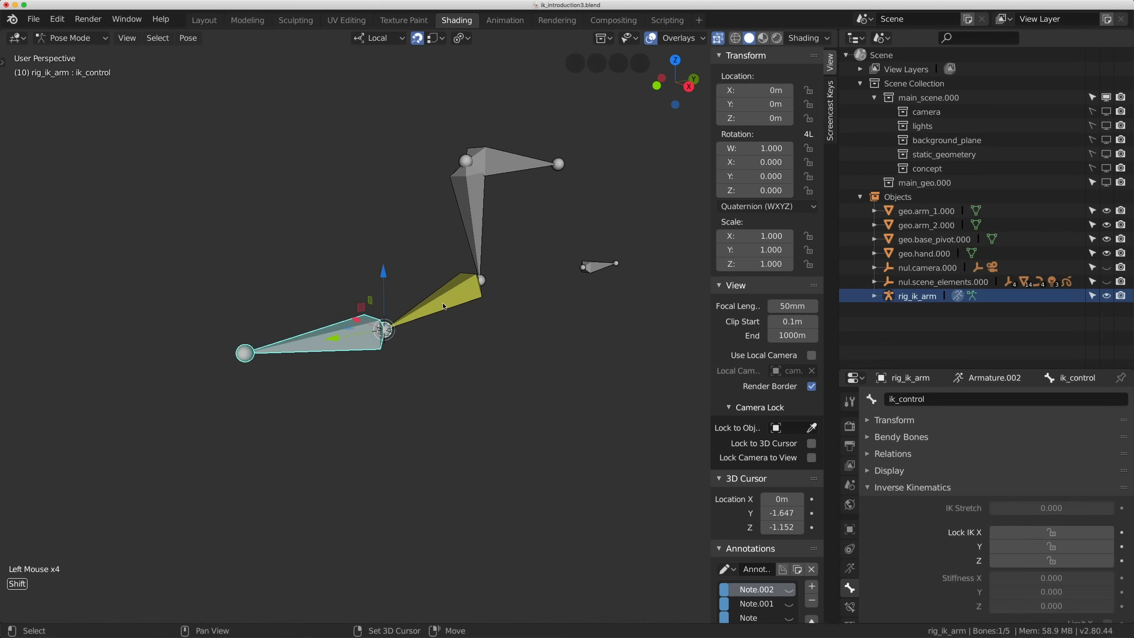
{"action": "left_click", "coordinate": [447, 304]}
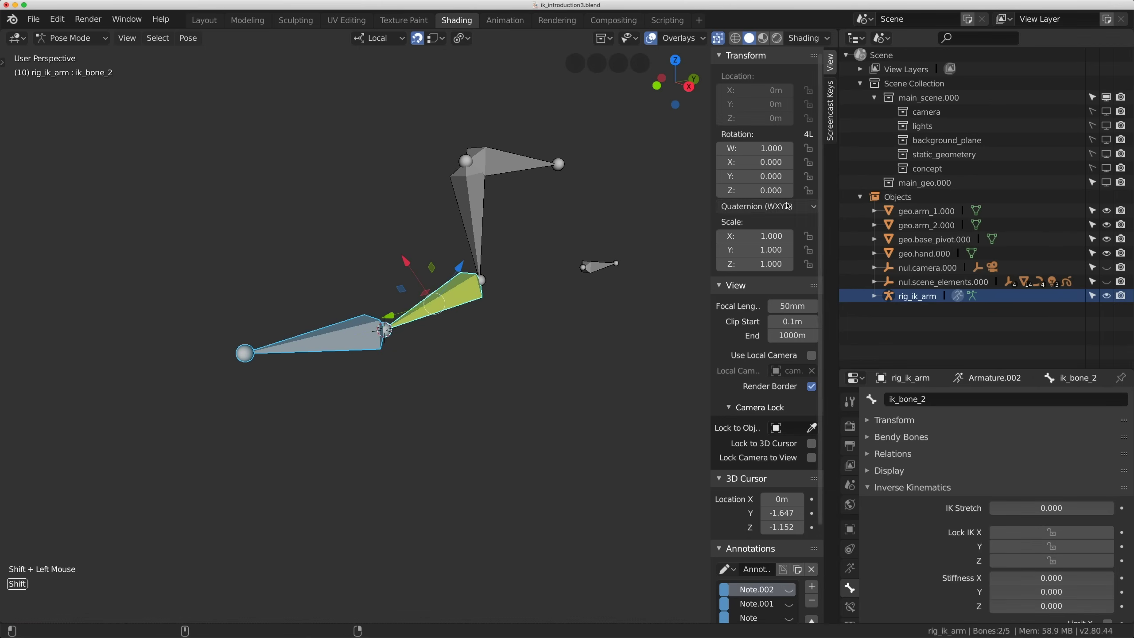
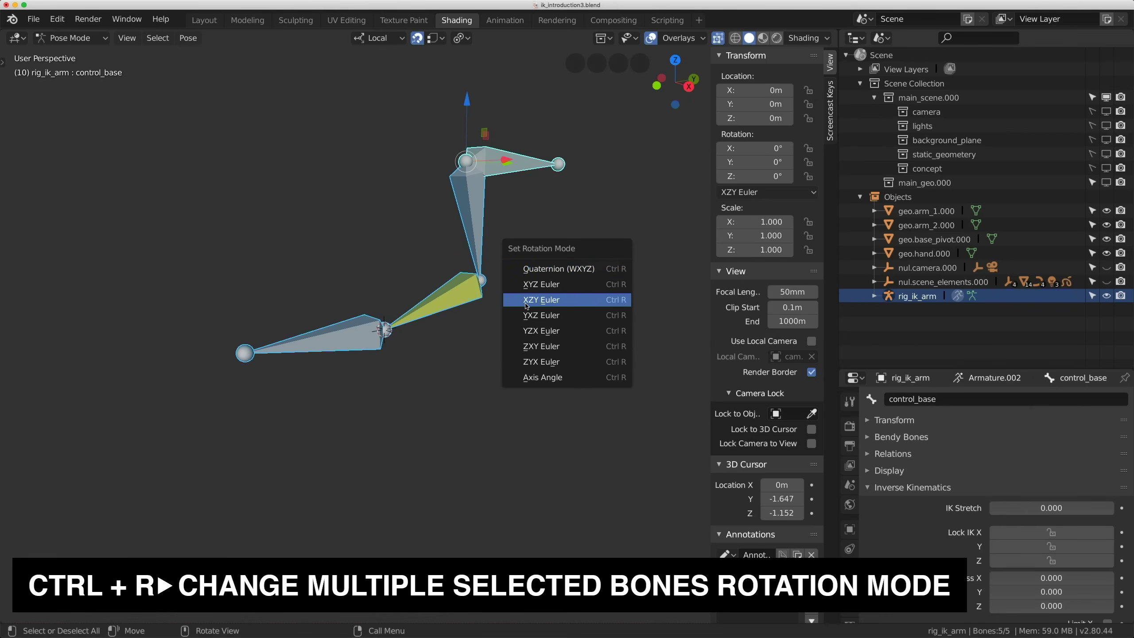
Set all bones to XZY Euler rotation and drag ik_control to bend the arm chain.
{"action": "left_click", "coordinate": [338, 336]}
{"action": "key", "text": "g"}
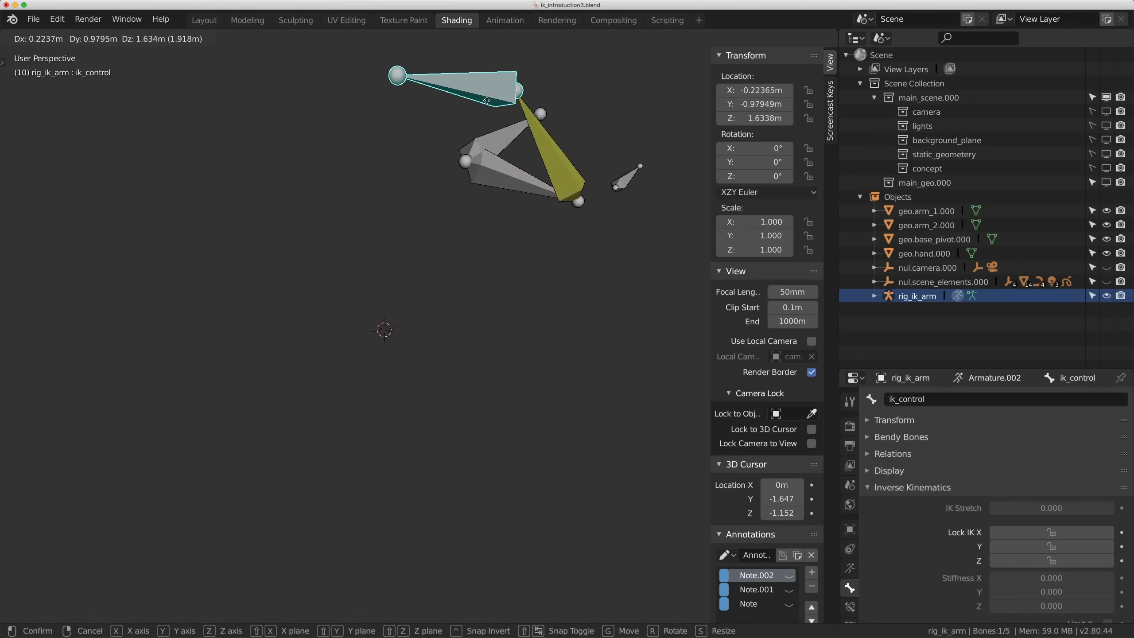
Clear ik_control's test move with Alt+R/Alt+G and select ik_bone_2.
{"action": "key", "text": "alt+r"}
{"action": "key", "text": "alt+g"}
{"action": "left_click", "coordinate": [460, 300]}
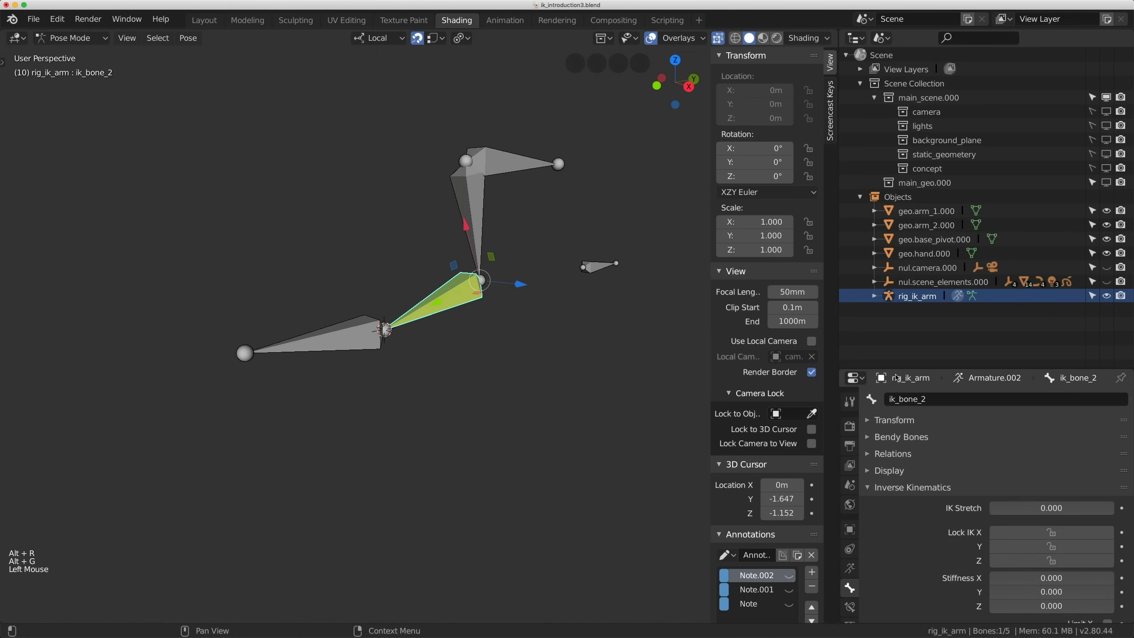
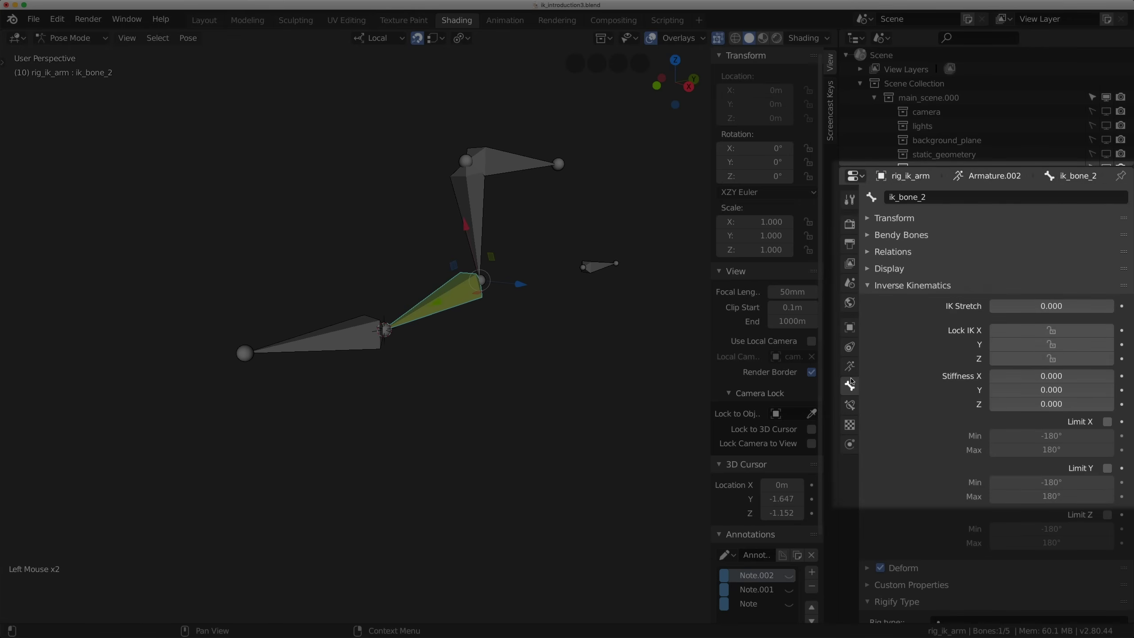
Show ik_bone_2's Bone Constraints and inspect the rig from side view while annotating.
{"action": "left_click", "coordinate": [851, 405]}
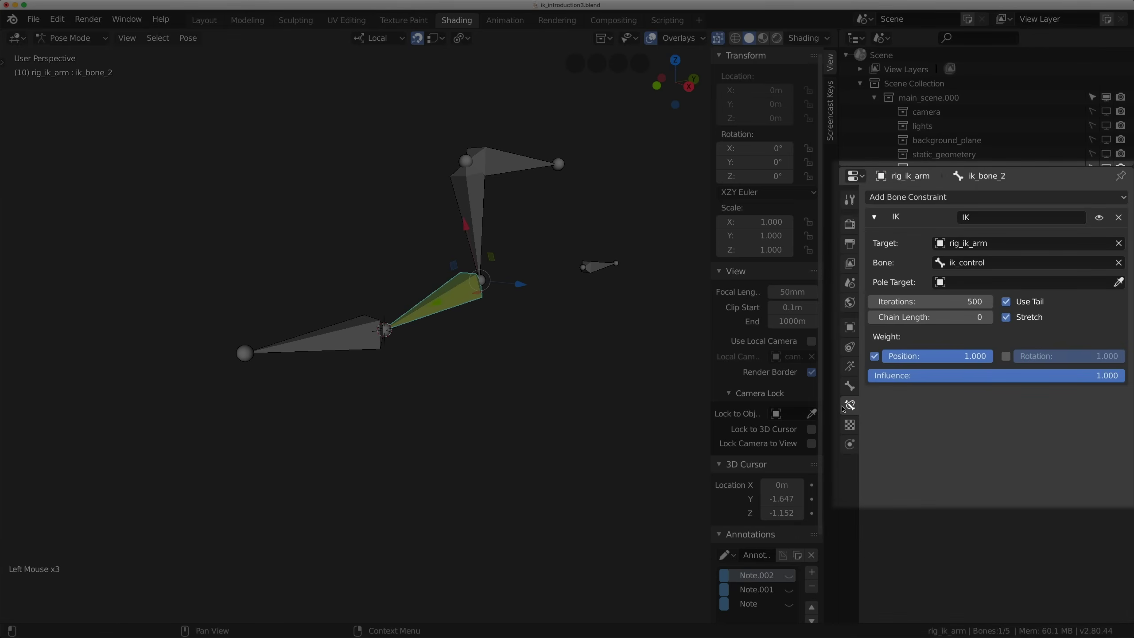
{"action": "key", "text": "KP_3"}
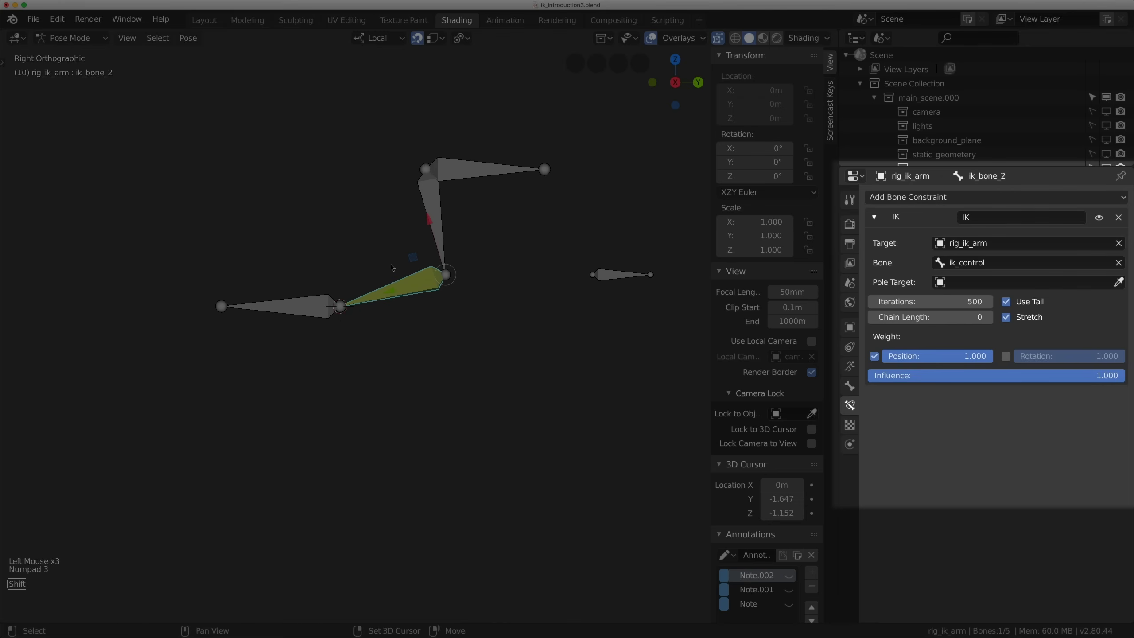
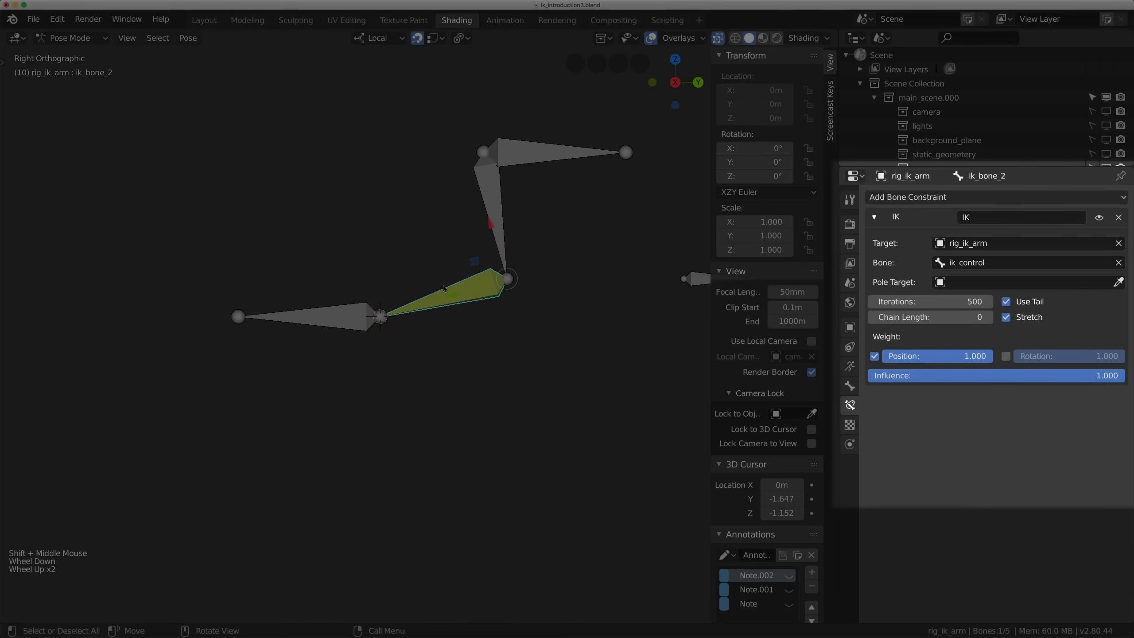
{"action": "key", "text": "d"}
{"action": "key", "text": "d"}
{"action": "key", "text": "d"}
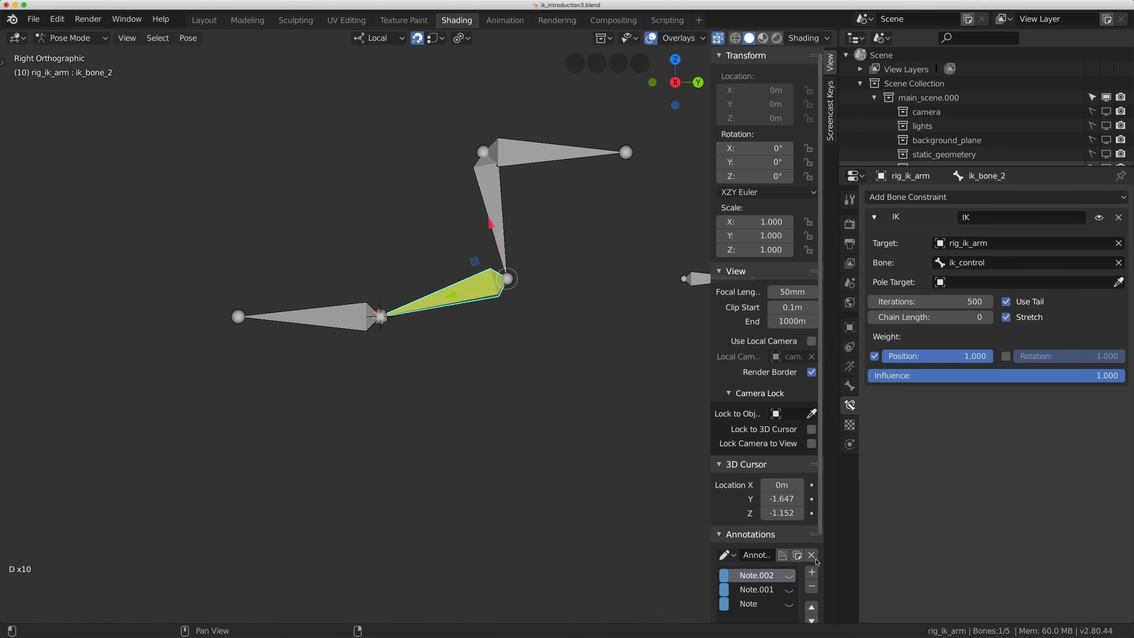
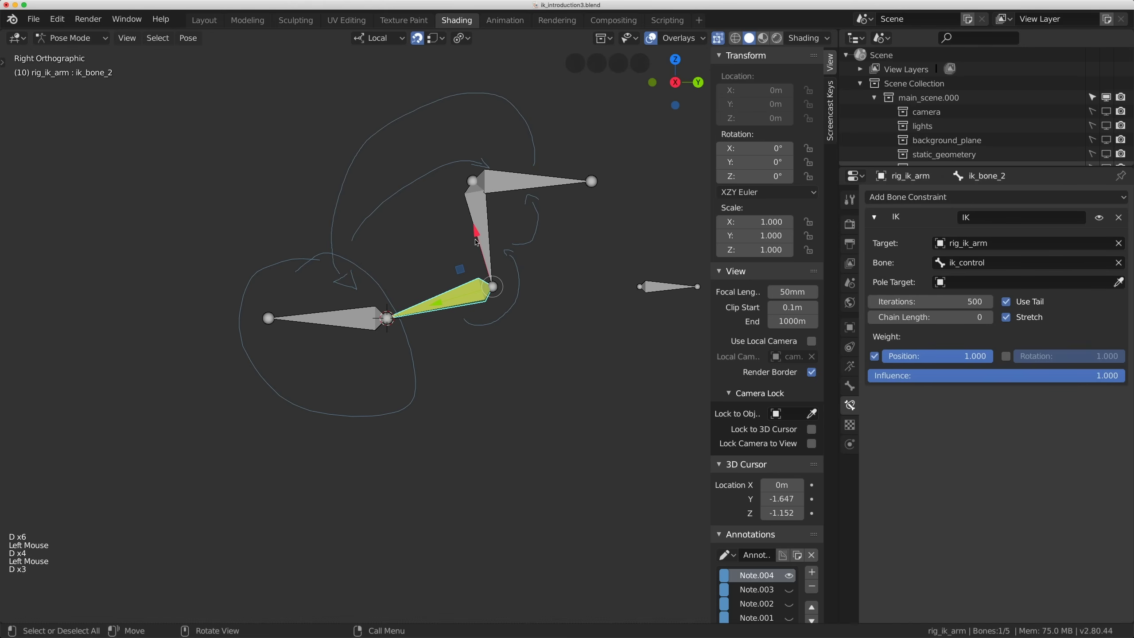
{"action": "key", "text": "d"}
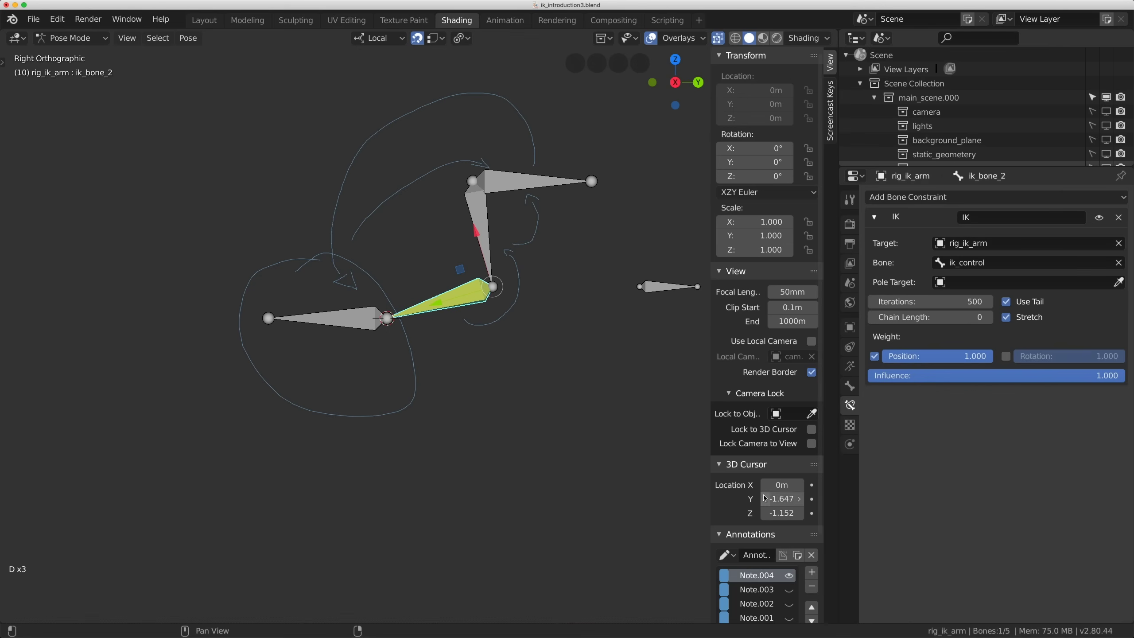
Set the IK constraint's Chain Length to 2 and reselect ik_bone_2.
{"action": "left_click", "coordinate": [794, 577]}
{"action": "left_click", "coordinate": [460, 302]}
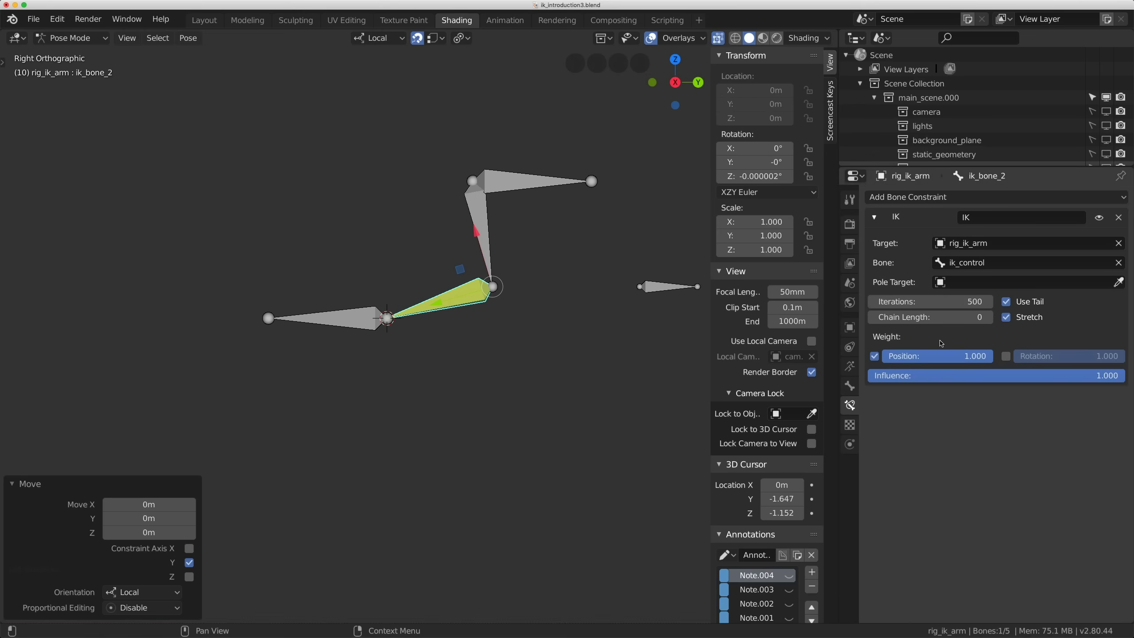
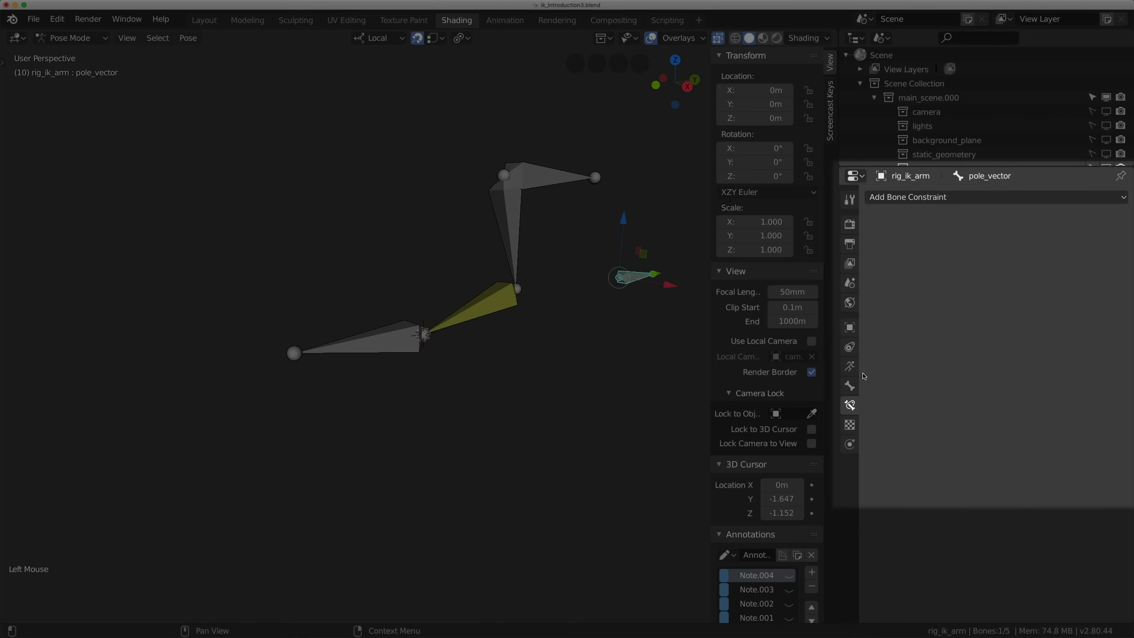
Set the IK constraint's Pole Target to rig_ik_arm, leaving the pole bone field cleared.
{"action": "left_click", "coordinate": [856, 388]}
{"action": "left_click", "coordinate": [960, 194]}
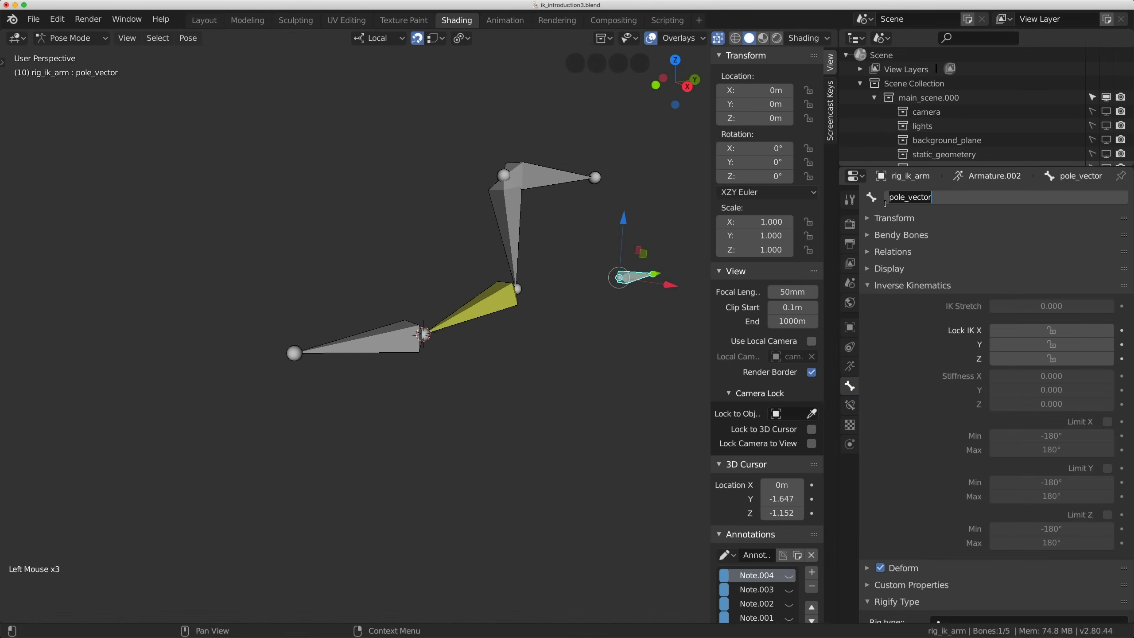
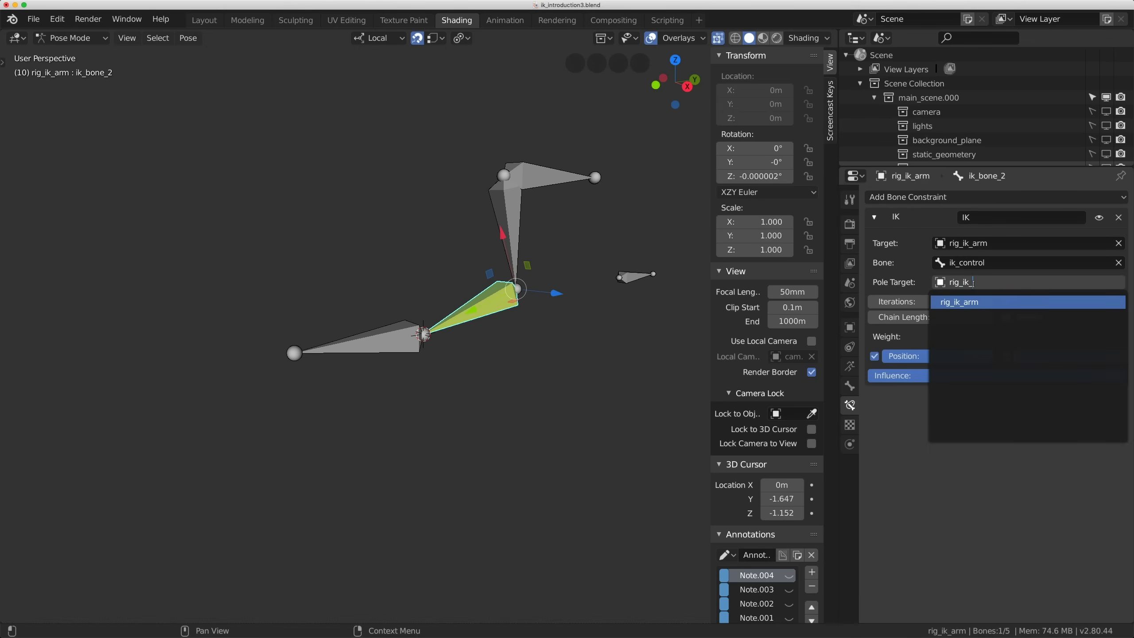
{"action": "key", "text": "BackSpace"}
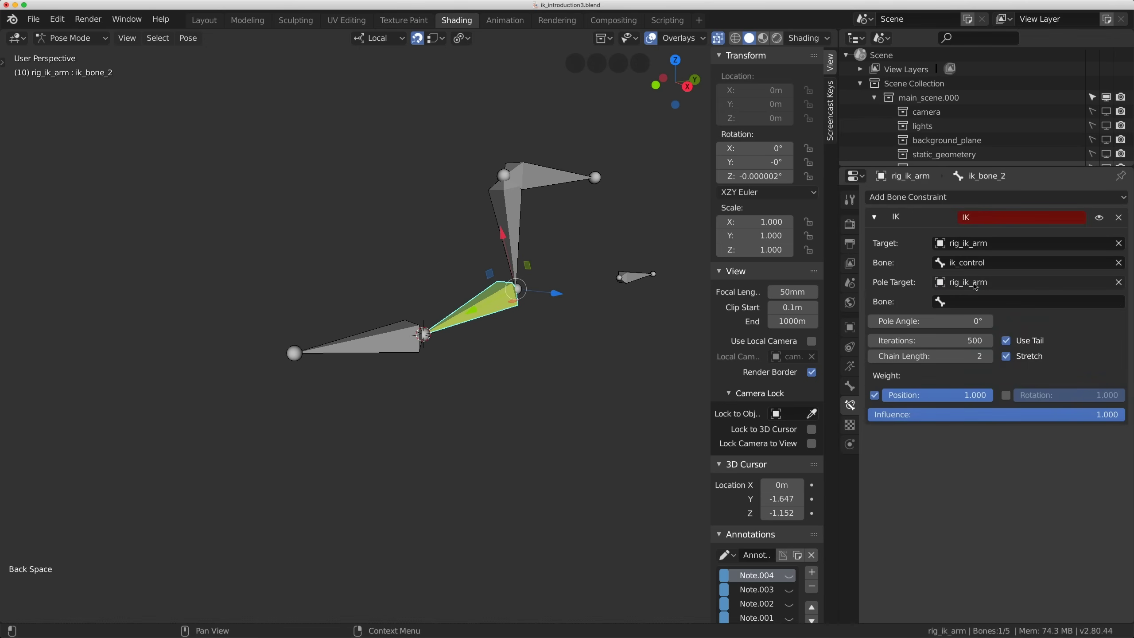
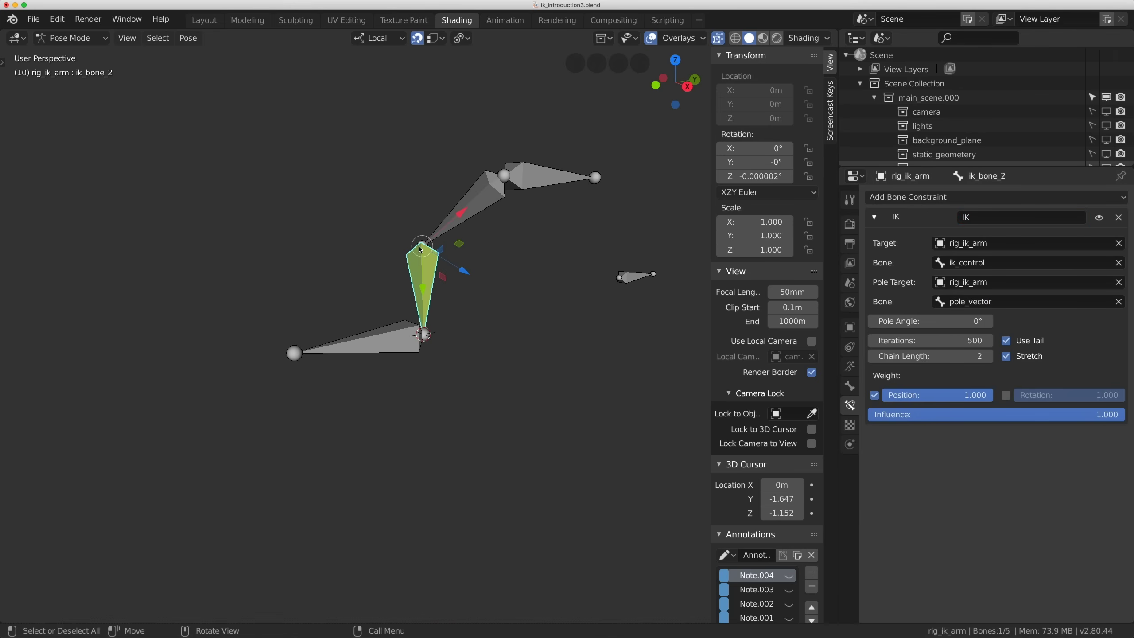
{"action": "middle_click", "coordinate": [439, 249]}
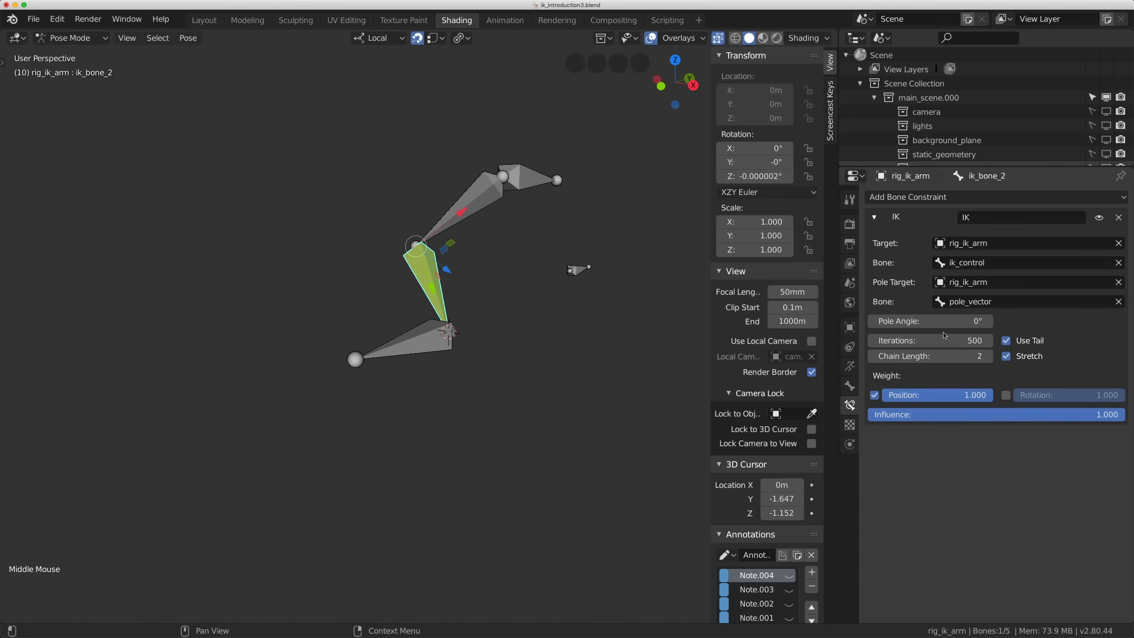
{"action": "middle_click", "coordinate": [613, 288]}
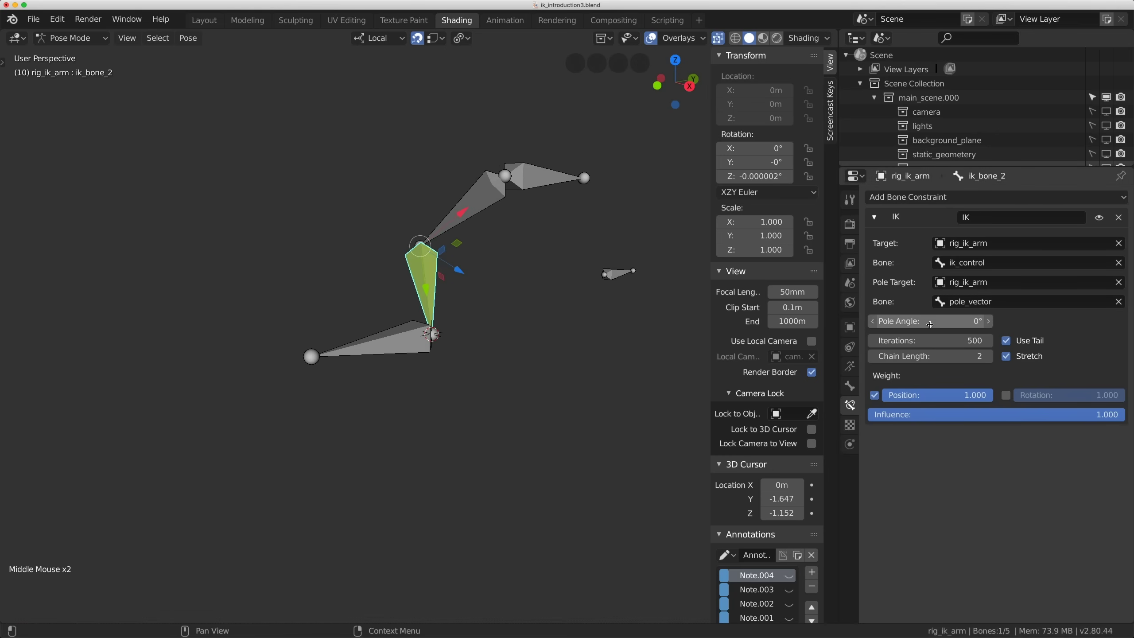
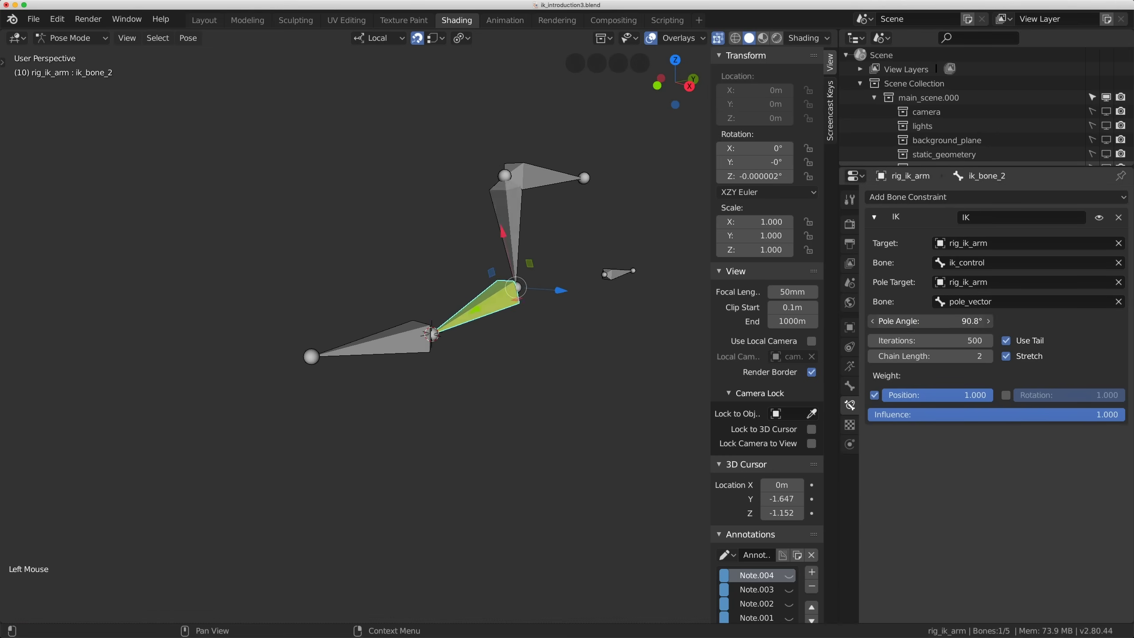
{"action": "middle_click", "coordinate": [517, 330]}
{"action": "key", "text": "KP_5"}
{"action": "key", "text": "KP_5"}
{"action": "key", "text": "KP_1"}
{"action": "key", "text": "KP_3"}
{"action": "key", "text": "KP_5"}
{"action": "key", "text": "KP_5"}
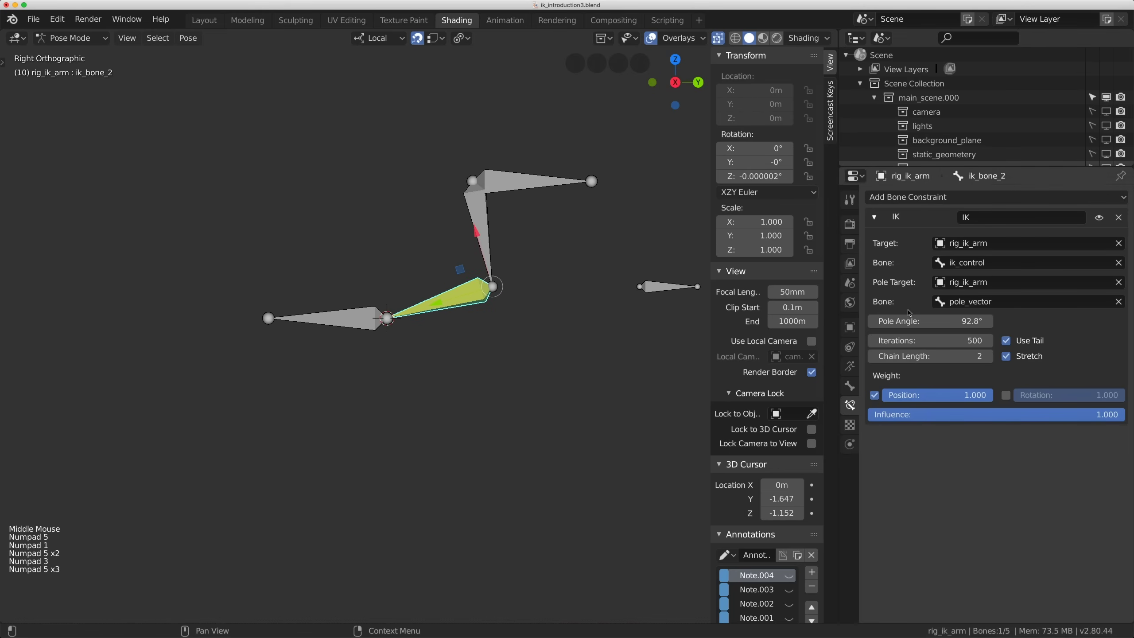
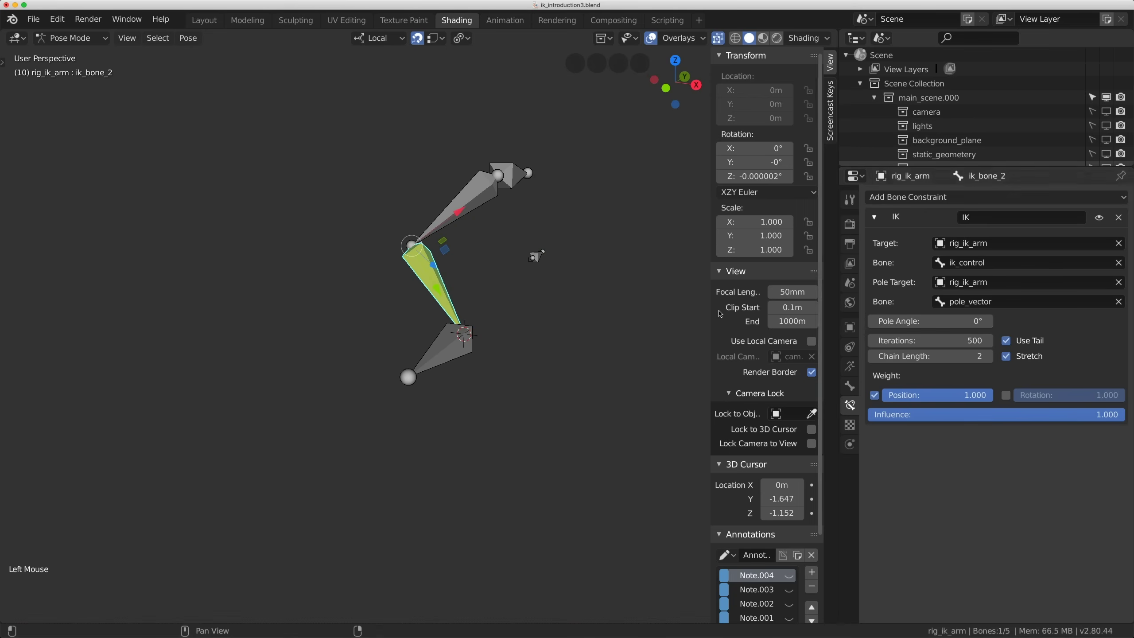
Enter armature Edit Mode and enable Axes display in the Armature Data settings.
{"action": "middle_click", "coordinate": [599, 291]}
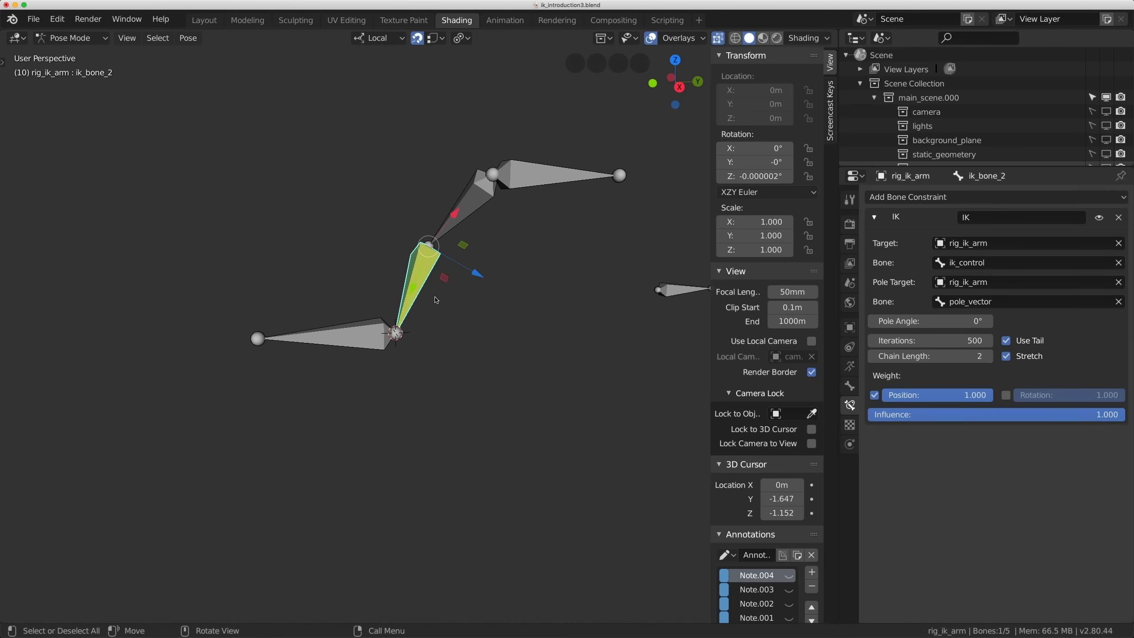
{"action": "key", "text": "Tab"}
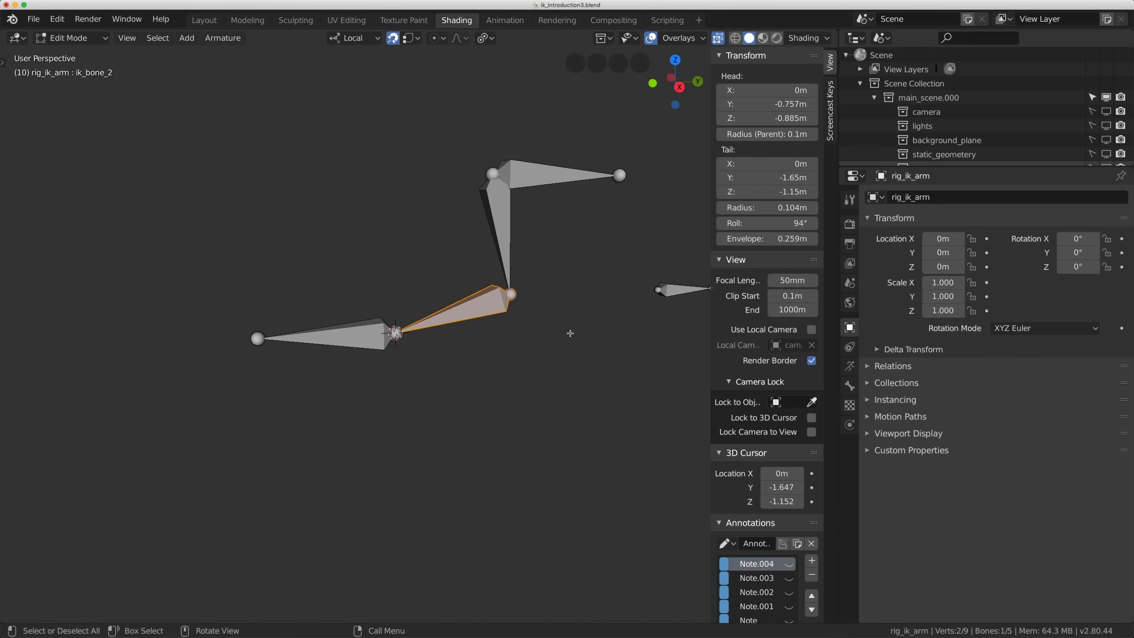
{"action": "left_click", "coordinate": [857, 389]}
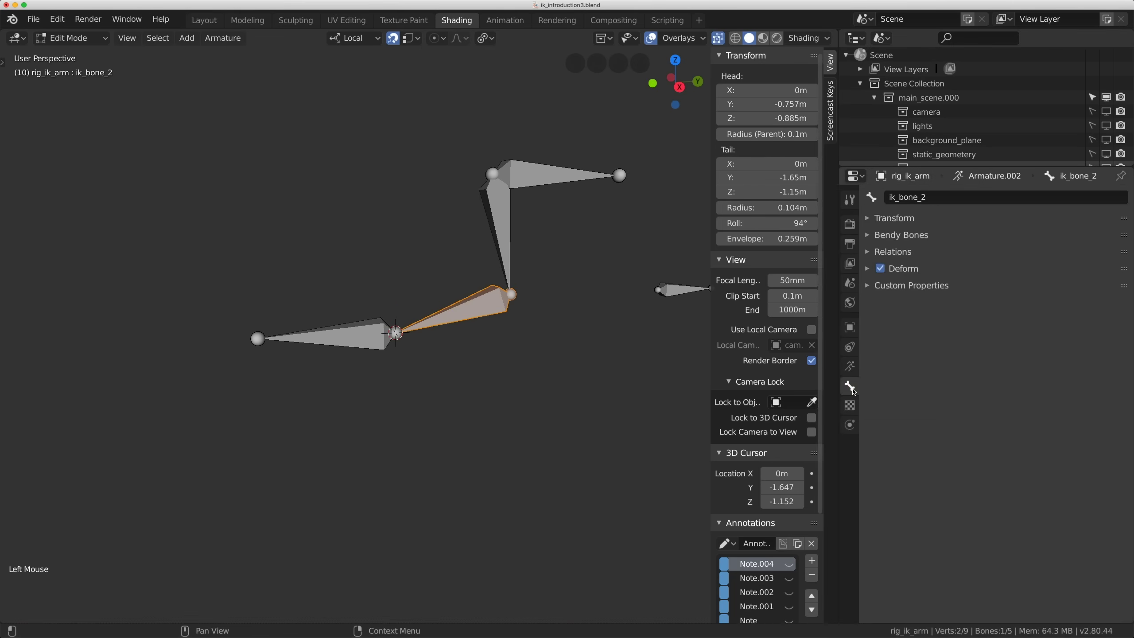
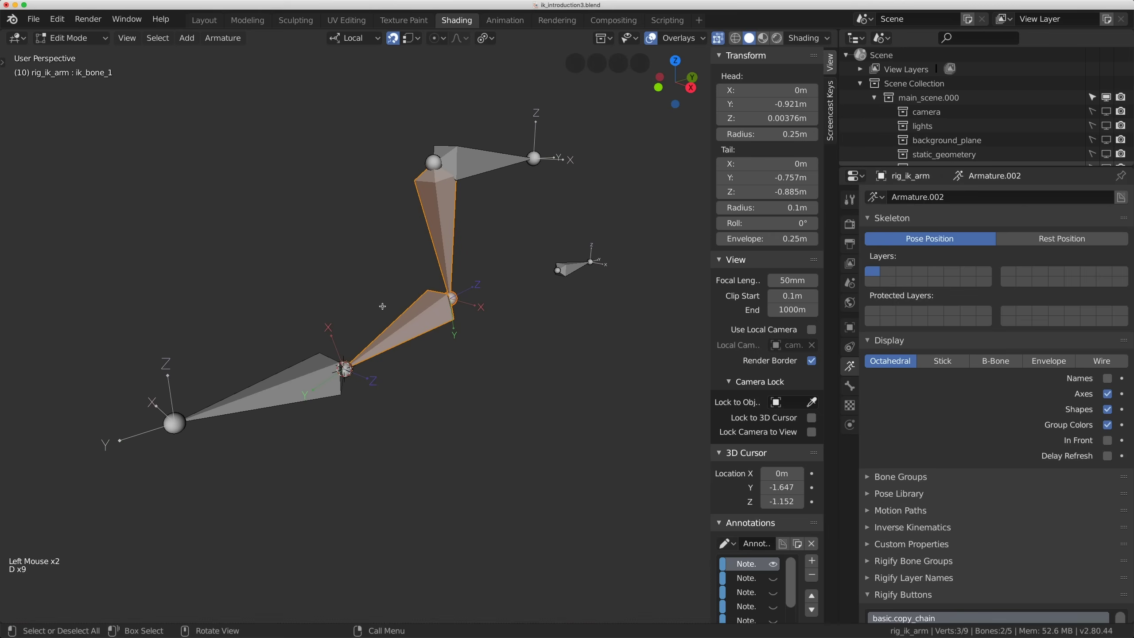
{"action": "key", "text": "Tab"}
Back in Pose Mode inspect the chain bones' axes, then return to Edit Mode on ik_bone_2.
{"action": "middle_click", "coordinate": [452, 285]}
{"action": "key", "text": "d"}
{"action": "left_click", "coordinate": [386, 252]}
{"action": "key", "text": "d"}
{"action": "key", "text": "d"}
{"action": "key", "text": "d"}
{"action": "key", "text": "d"}
{"action": "left_click", "coordinate": [518, 281]}
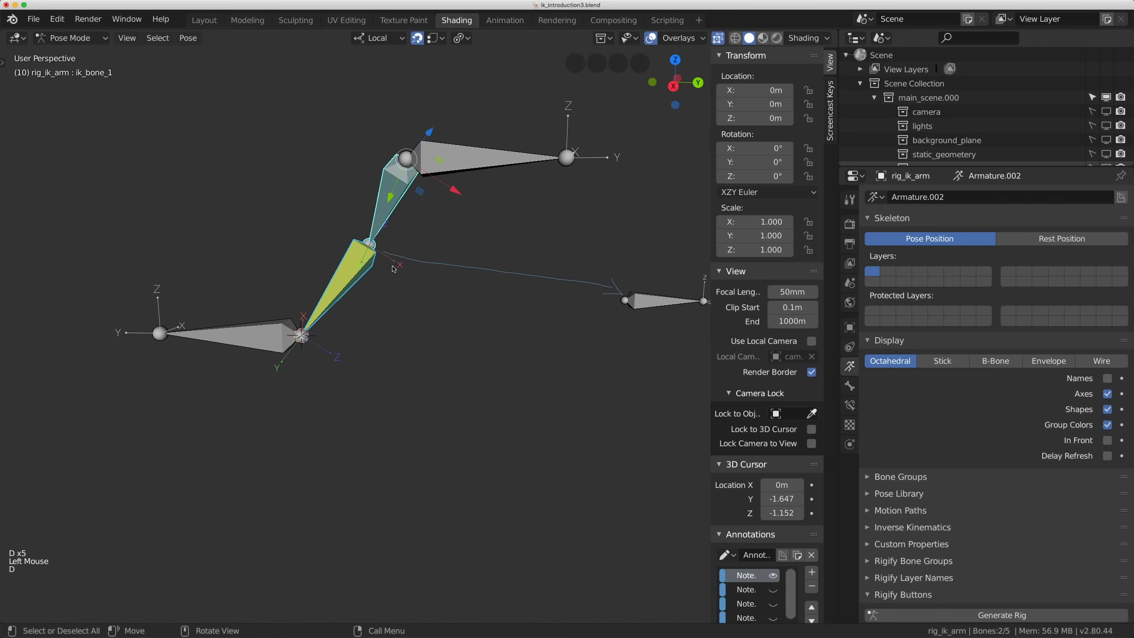
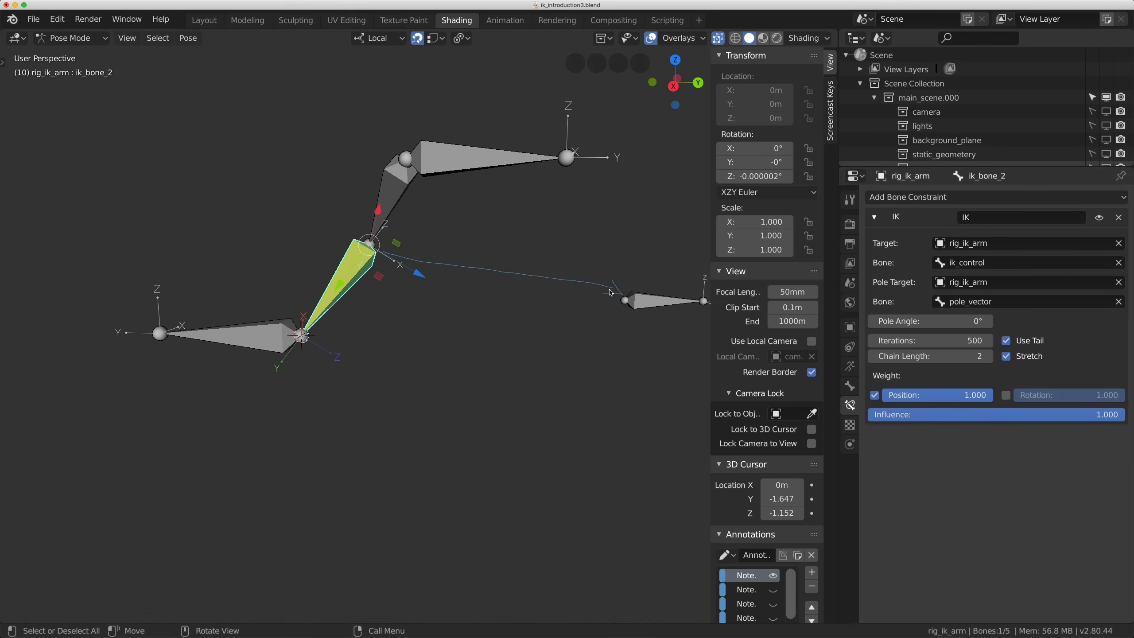
{"action": "key", "text": "Tab"}
Zoom on the elbow and compare pole_vector and ik_bone_1 axes with ik_bone_2.
{"action": "middle_click", "coordinate": [475, 312]}
{"action": "scroll", "scroll_direction": "down", "scroll_amount": 3}
{"action": "scroll", "scroll_direction": "up", "scroll_amount": 3}
{"action": "scroll", "scroll_direction": "down", "scroll_amount": 3}
{"action": "middle_click", "coordinate": [490, 321]}
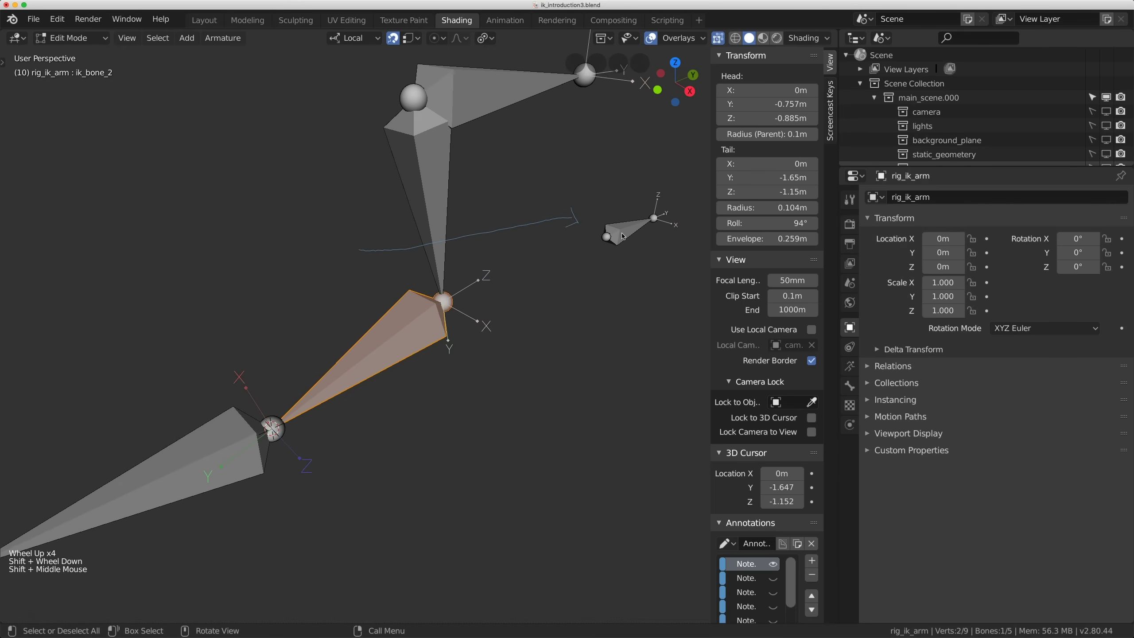
{"action": "left_click", "coordinate": [640, 222]}
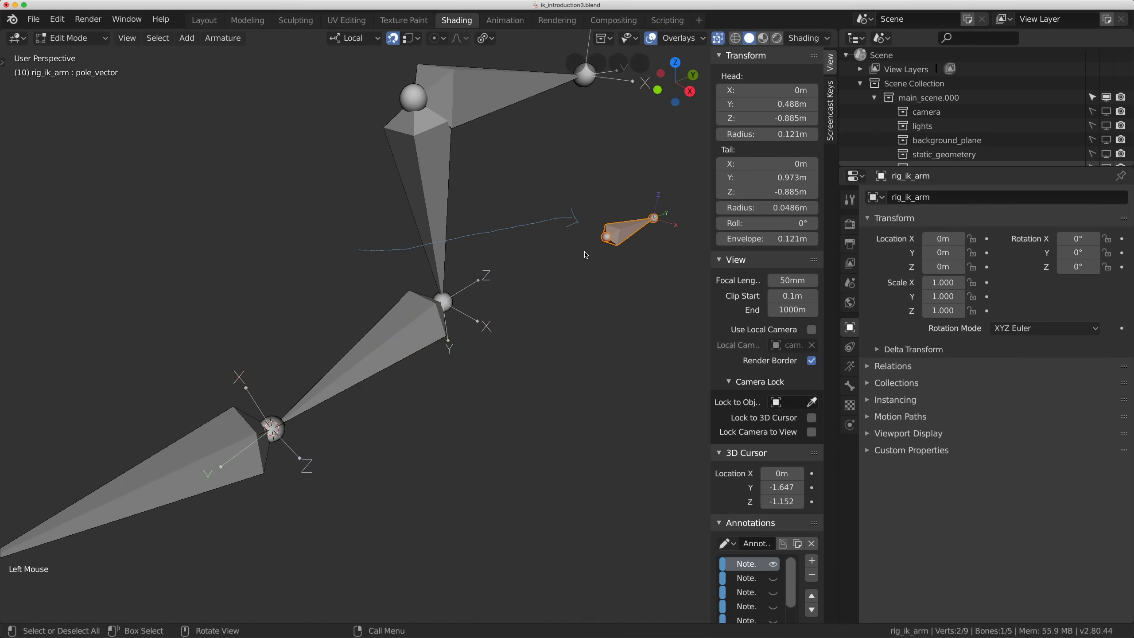
{"action": "left_click", "coordinate": [434, 274]}
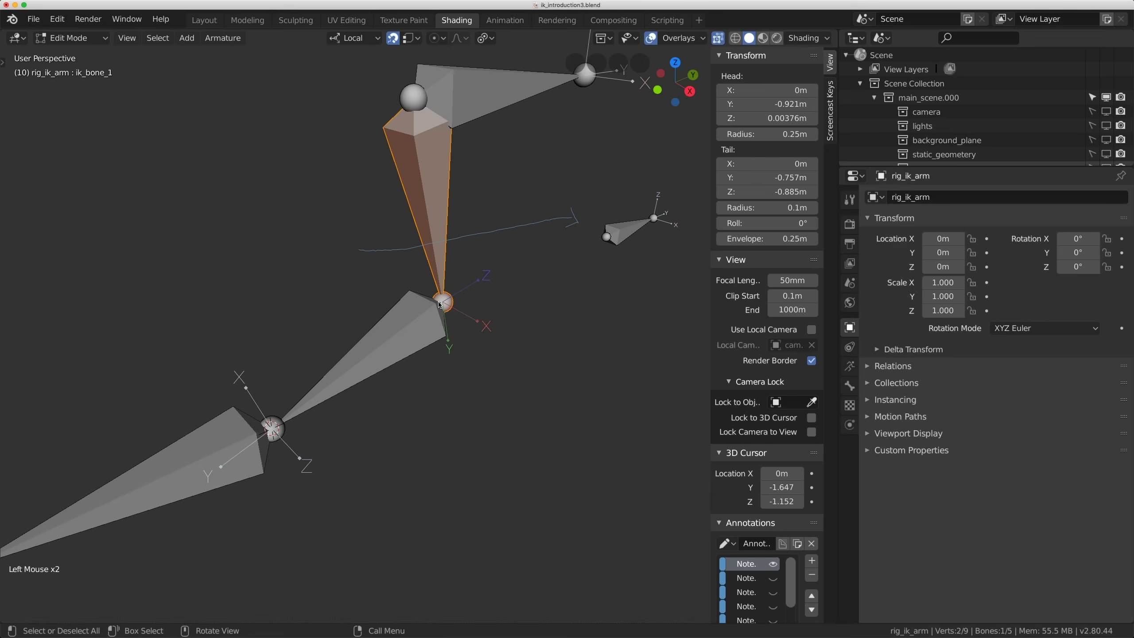
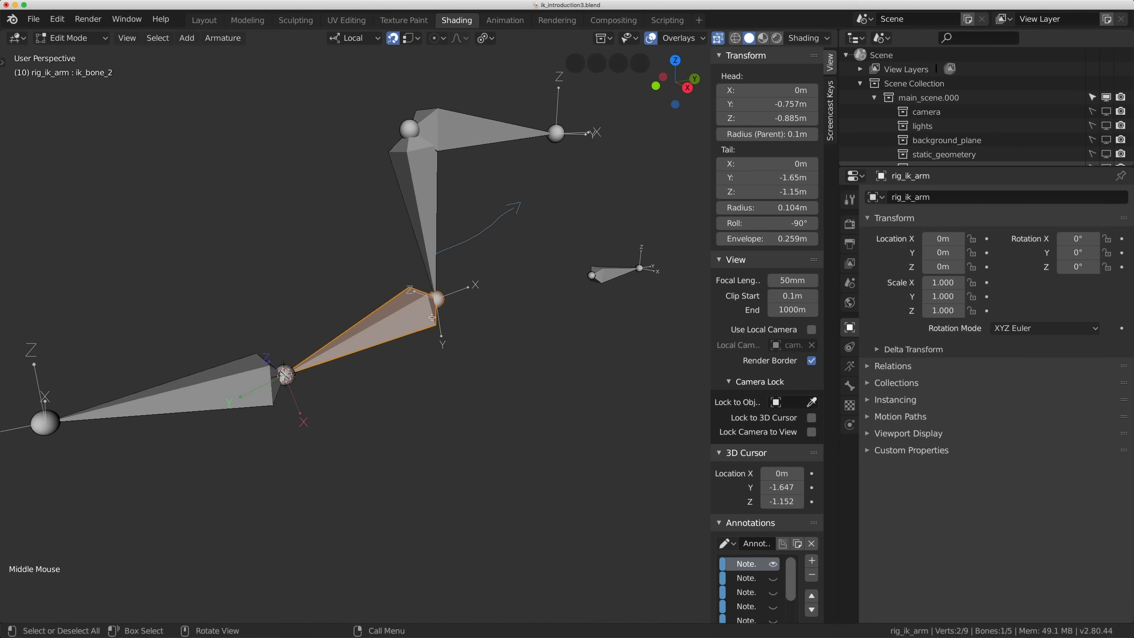
Set ik_bone_2's Roll to -90° to match ik_bone_1.
{"action": "key", "text": "d"}
{"action": "key", "text": "d"}
{"action": "key", "text": "d"}
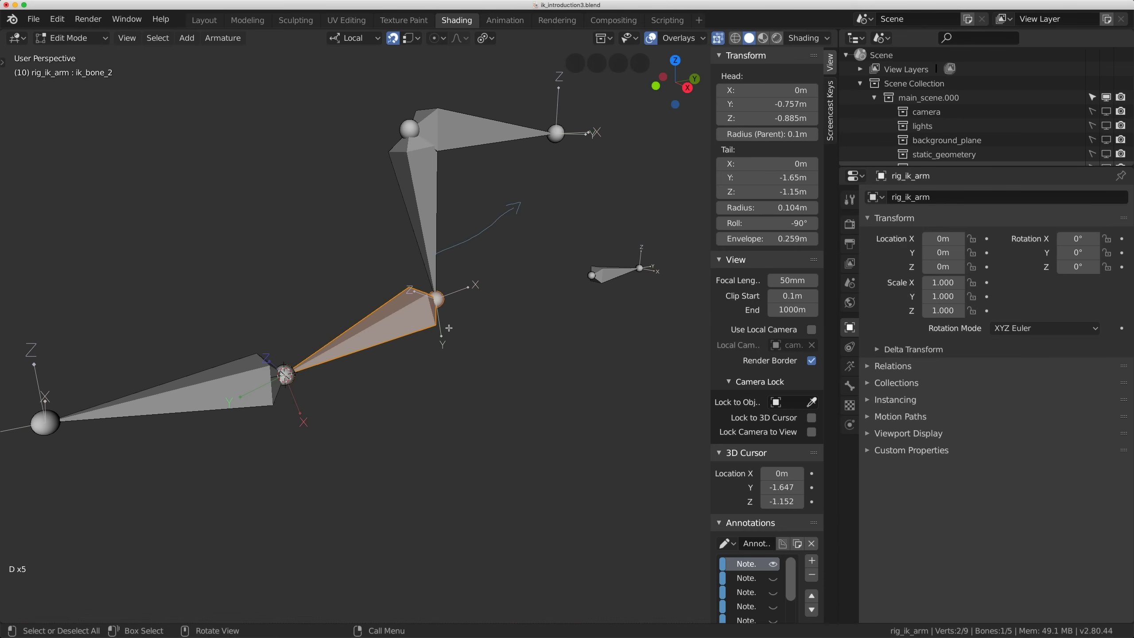
{"action": "key", "text": "Tab"}
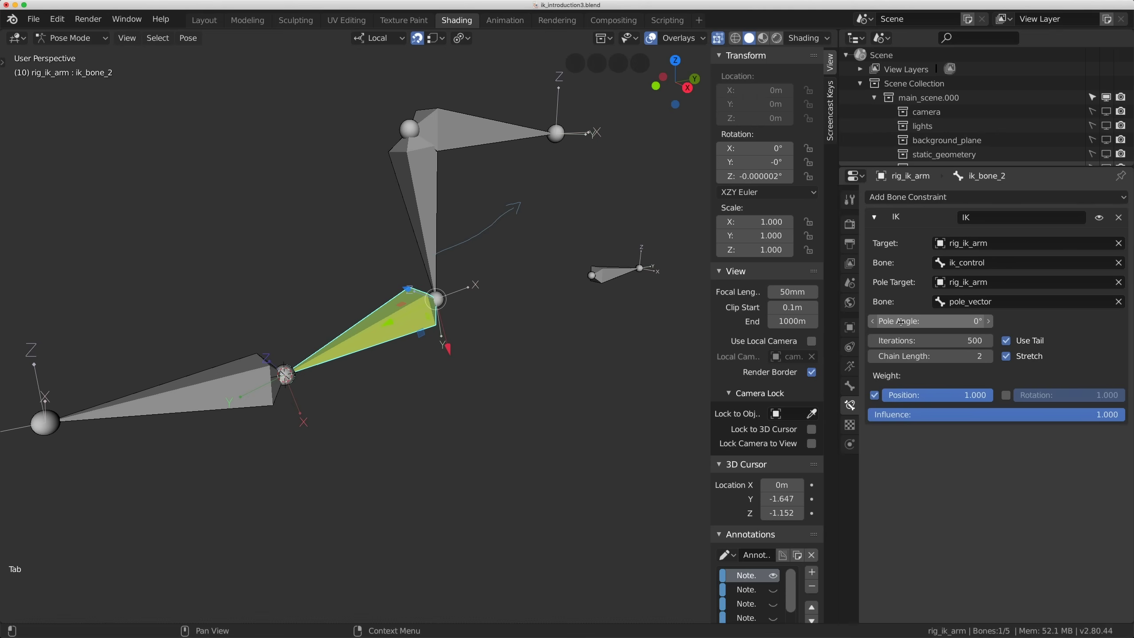
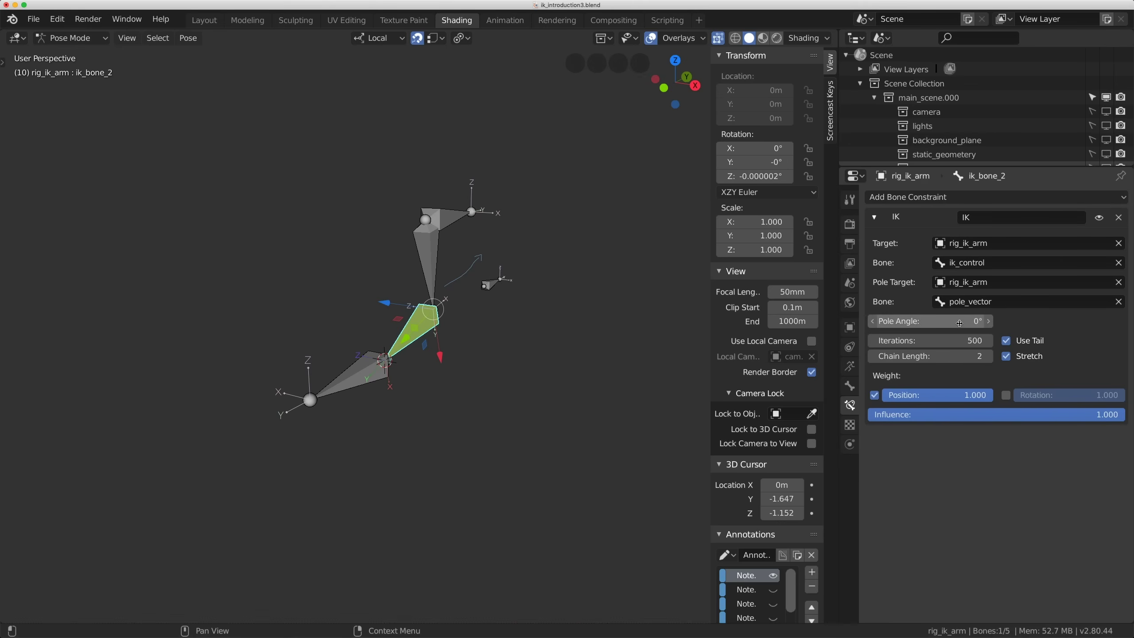
{"action": "middle_click", "coordinate": [518, 297]}
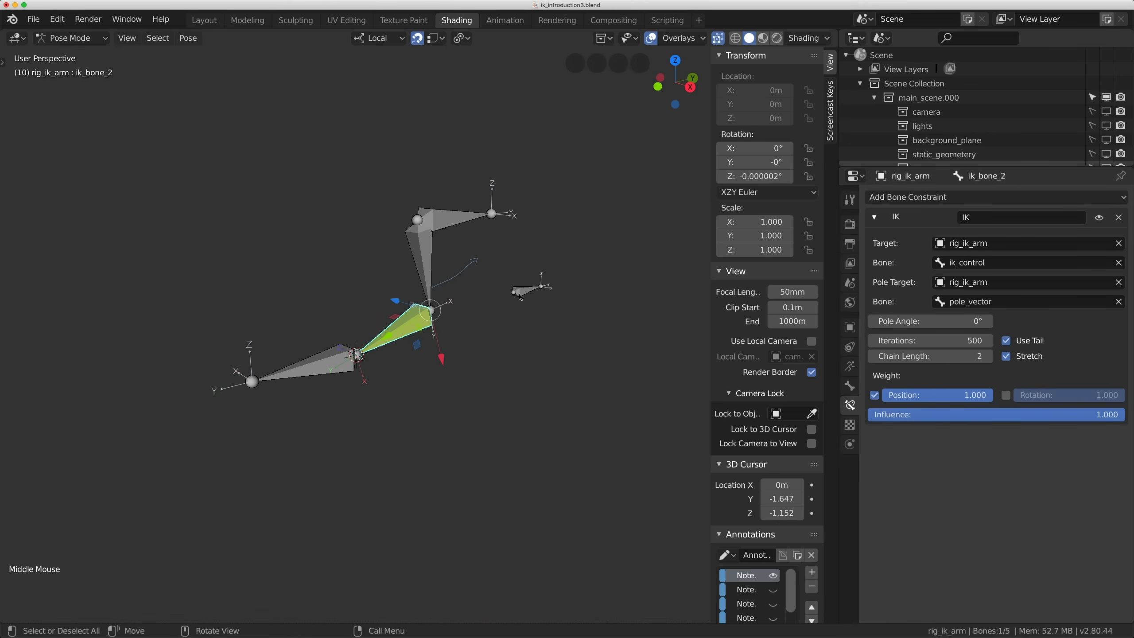
{"action": "left_click", "coordinate": [522, 292]}
{"action": "middle_click", "coordinate": [497, 301]}
{"action": "left_click", "coordinate": [526, 287]}
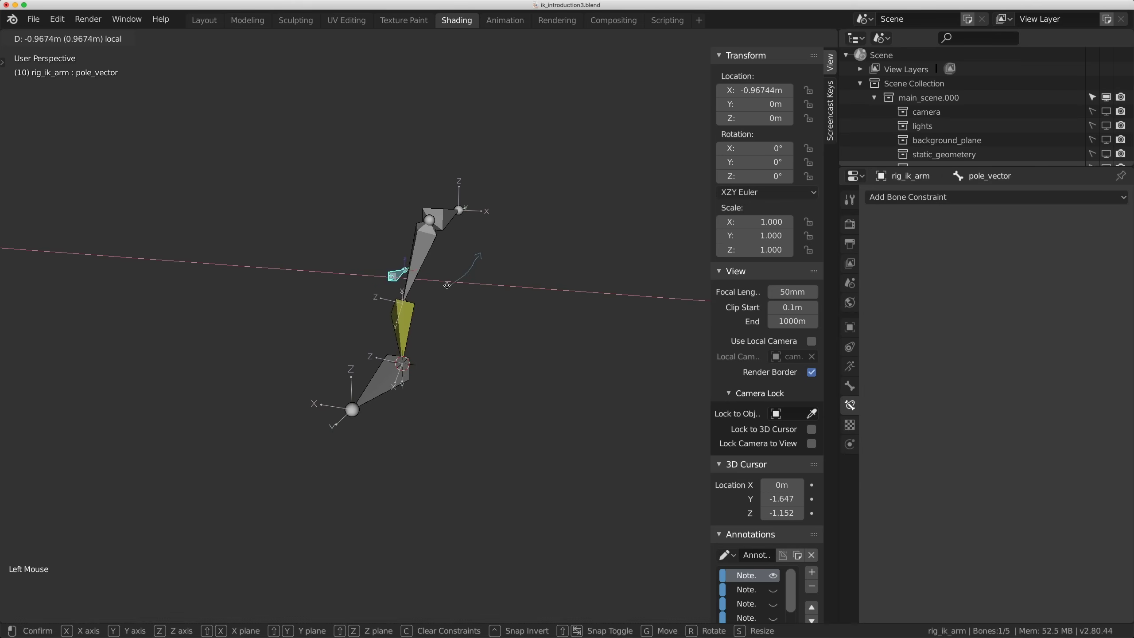
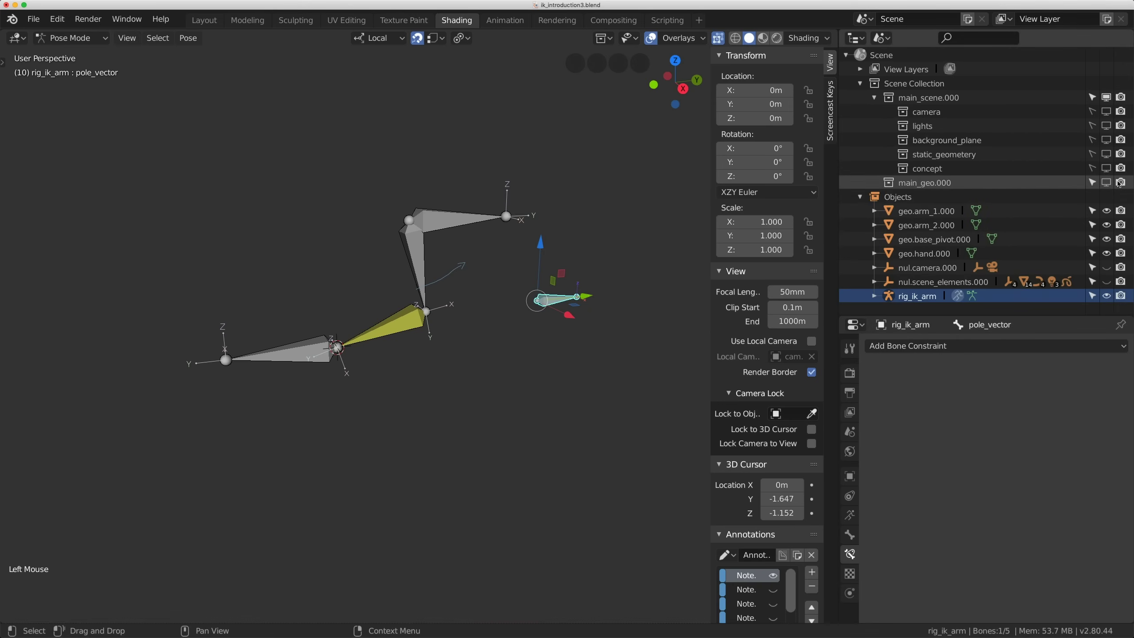
Expand the Outliner's Objects list and make the robot arm meshes visible.
{"action": "left_click", "coordinate": [1114, 183]}
{"action": "middle_click", "coordinate": [420, 303]}
{"action": "scroll", "scroll_direction": "up", "scroll_amount": 3}
{"action": "scroll", "scroll_direction": "down", "scroll_amount": 3}
{"action": "scroll", "scroll_direction": "up", "scroll_amount": 3}
{"action": "middle_click", "coordinate": [419, 265]}
{"action": "left_click", "coordinate": [450, 146]}
{"action": "left_click", "coordinate": [465, 141]}
{"action": "left_click", "coordinate": [537, 197]}
Switch the armature to Pose Mode and make control_base the active bone.
{"action": "key", "text": "ctrl+Tab"}
{"action": "key", "text": "ctrl+Tab"}
{"action": "left_click", "coordinate": [482, 149]}
{"action": "left_click", "coordinate": [532, 199]}
{"action": "double_click", "coordinate": [530, 195]}
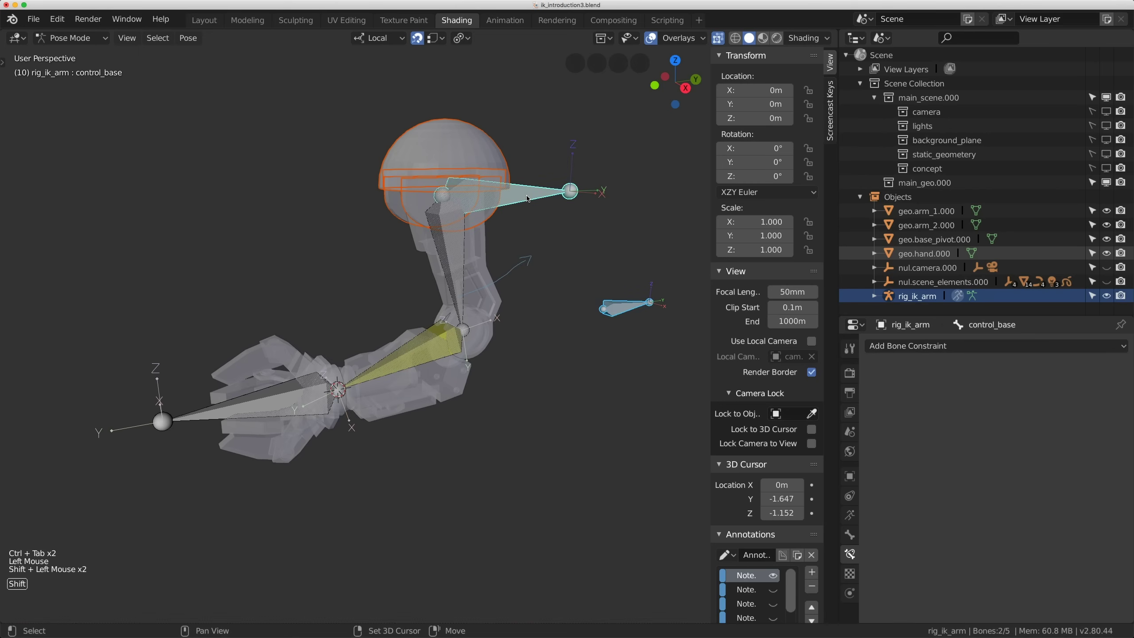
{"action": "left_click", "coordinate": [568, 219]}
{"action": "middle_click", "coordinate": [566, 218]}
{"action": "left_click", "coordinate": [526, 182]}
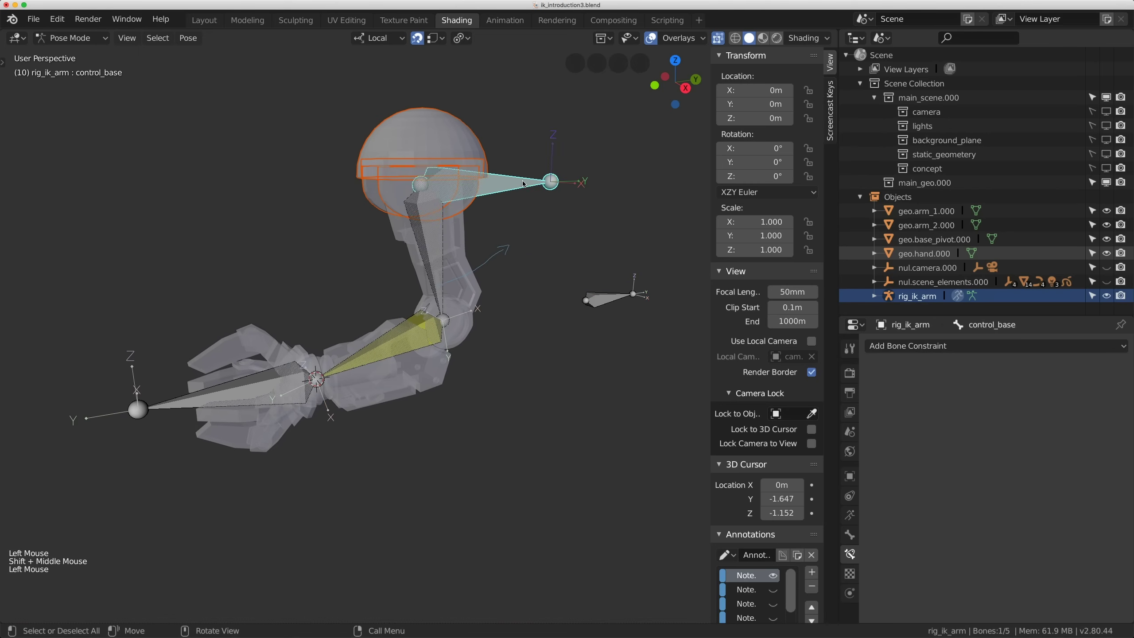
Parent geo.base_pivot.000 to the control_base bone with Keep Transform.
{"action": "left_click", "coordinate": [441, 139]}
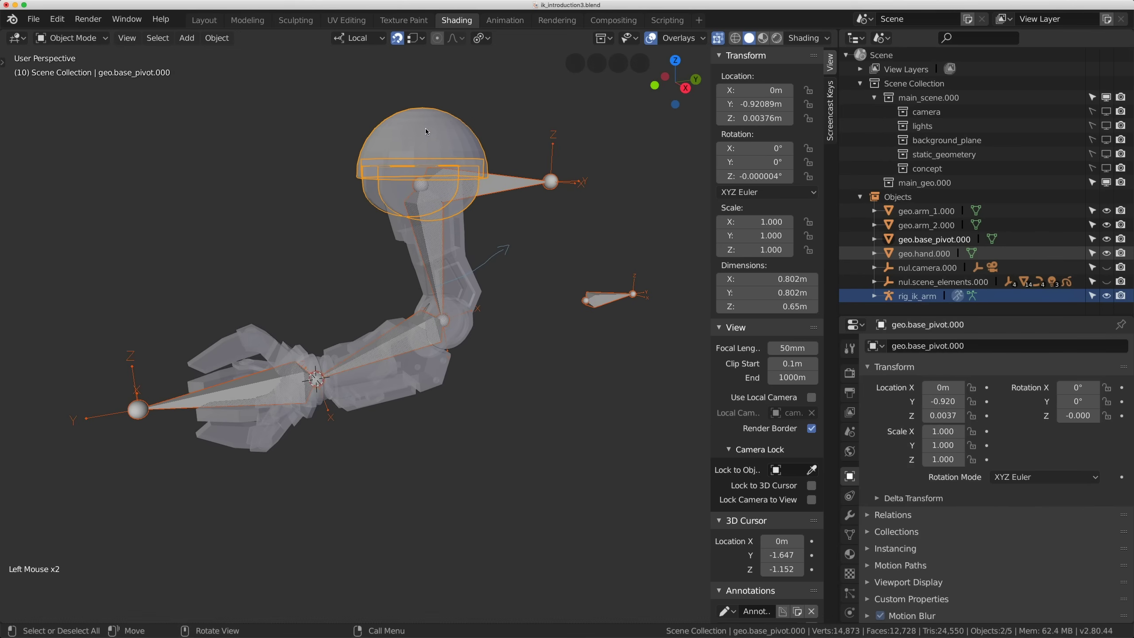
{"action": "left_click", "coordinate": [440, 119]}
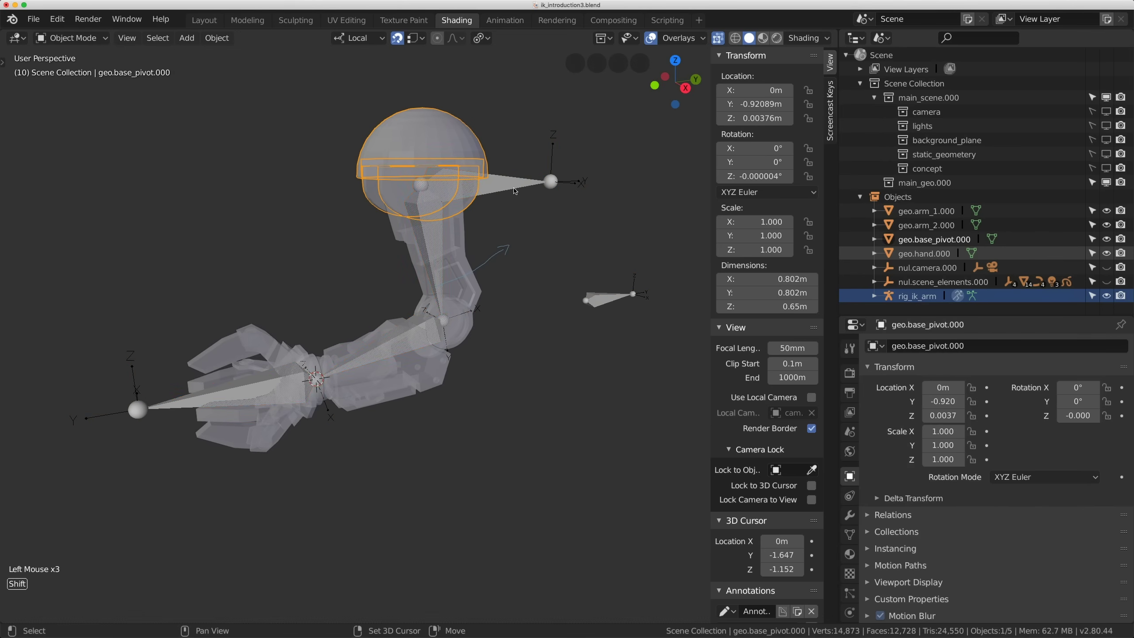
{"action": "left_click", "coordinate": [516, 184]}
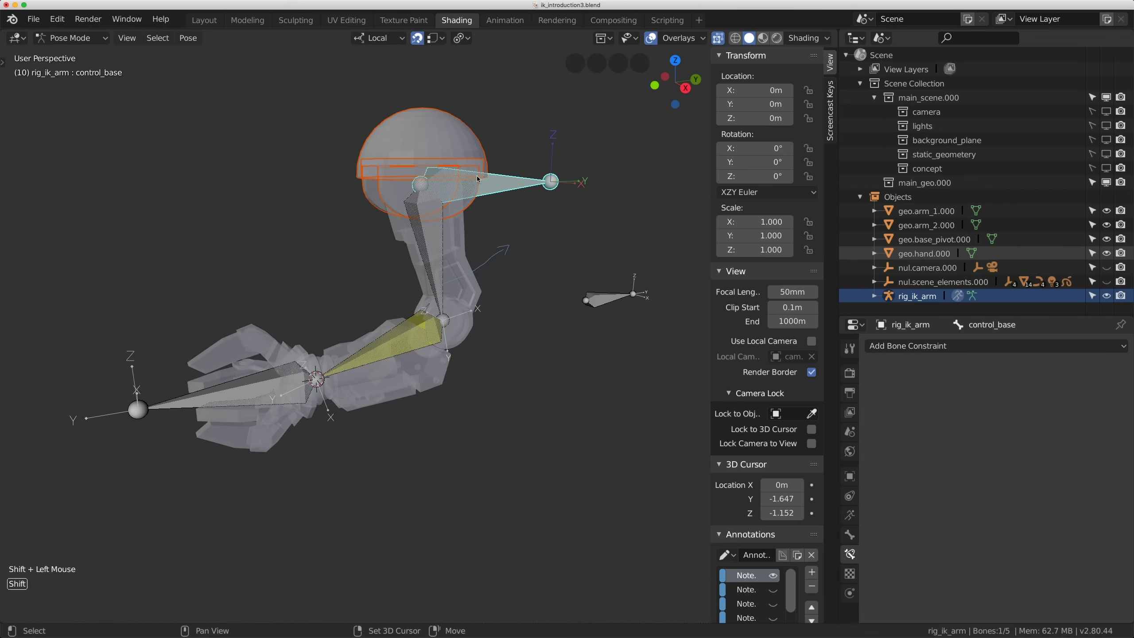
{"action": "key", "text": "ctrl+p"}
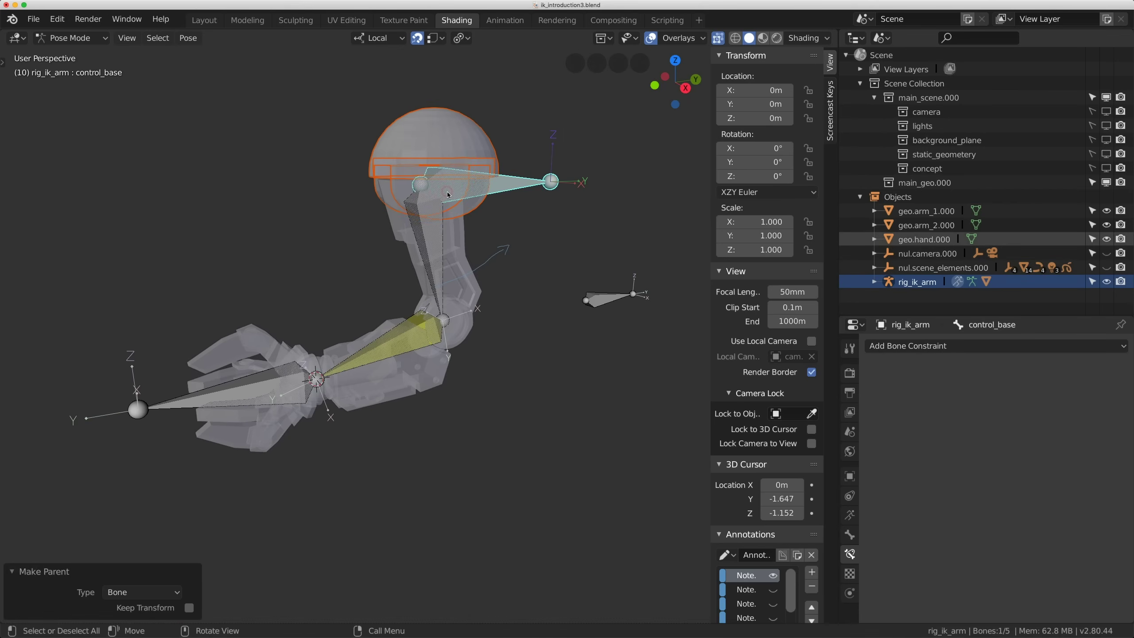
{"action": "key", "text": "ctrl+p"}
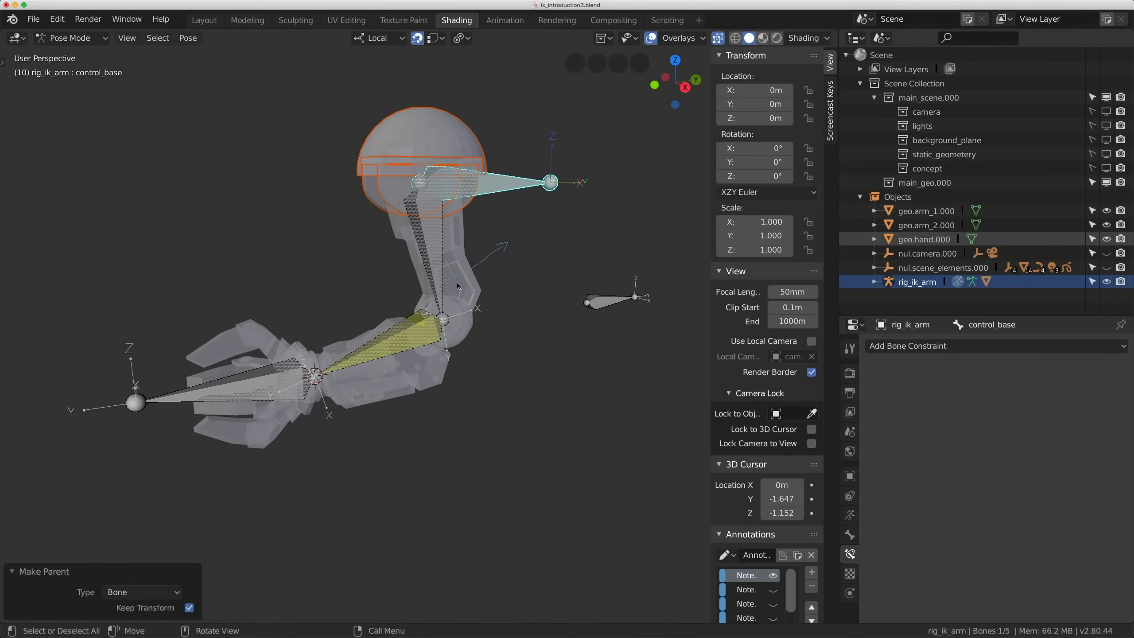
Select the upper arm mesh geo.arm_1.000 among the overlapping arm objects.
{"action": "left_click", "coordinate": [529, 269]}
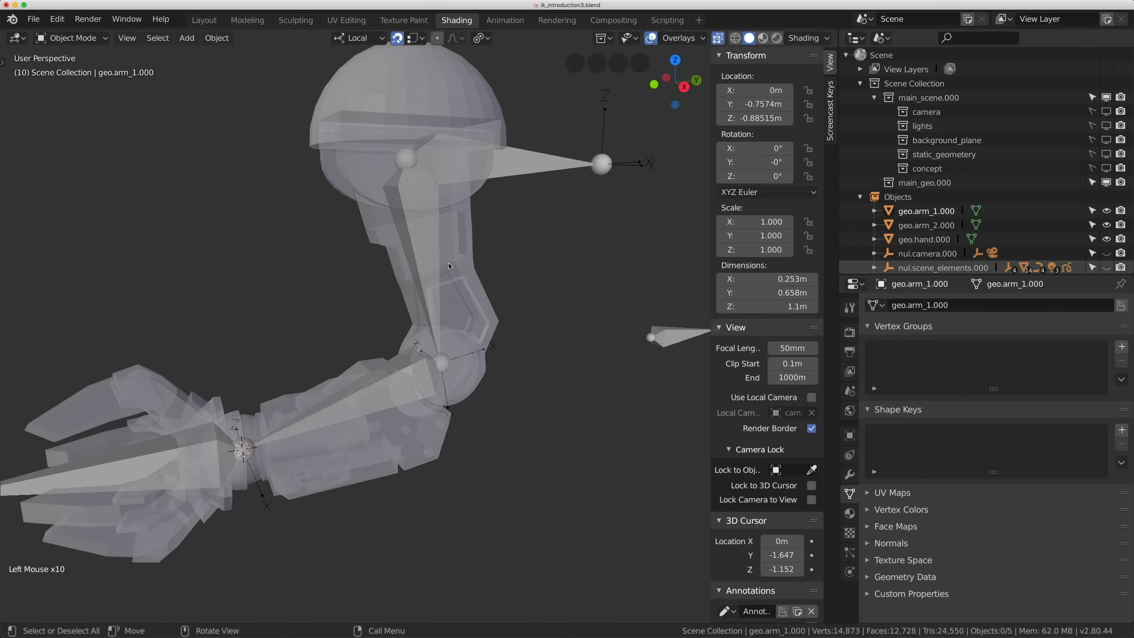
{"action": "double_click", "coordinate": [470, 259]}
{"action": "left_click", "coordinate": [435, 254]}
{"action": "left_click", "coordinate": [434, 254]}
{"action": "double_click", "coordinate": [435, 254]}
{"action": "left_click", "coordinate": [467, 272]}
{"action": "left_click", "coordinate": [454, 269]}
{"action": "double_click", "coordinate": [416, 254]}
{"action": "left_click", "coordinate": [461, 270]}
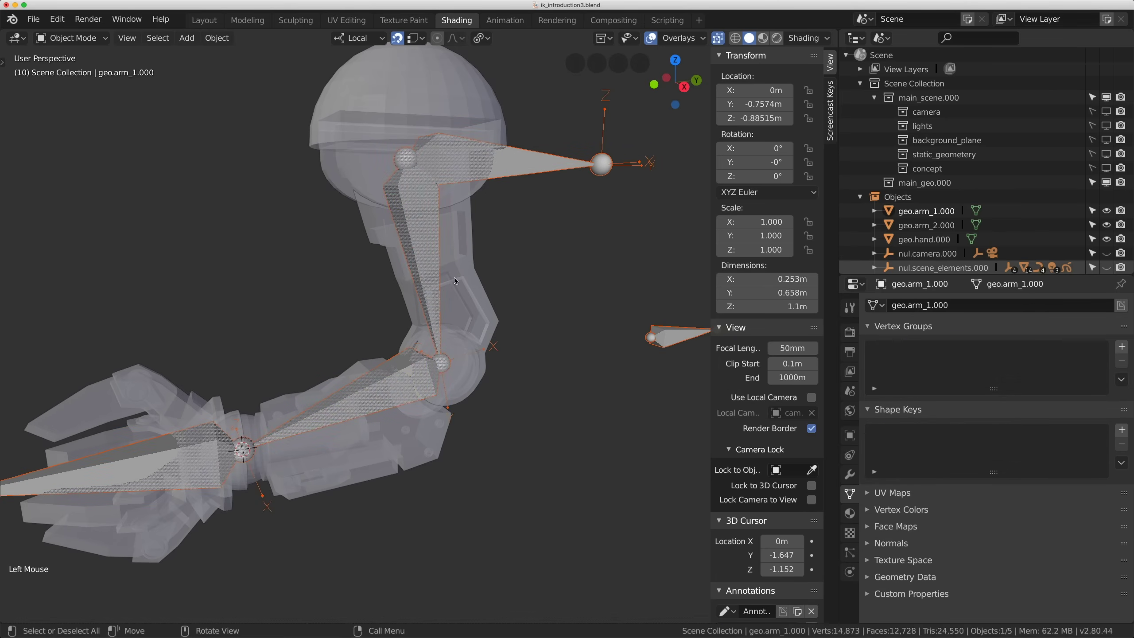
{"action": "left_click", "coordinate": [476, 267]}
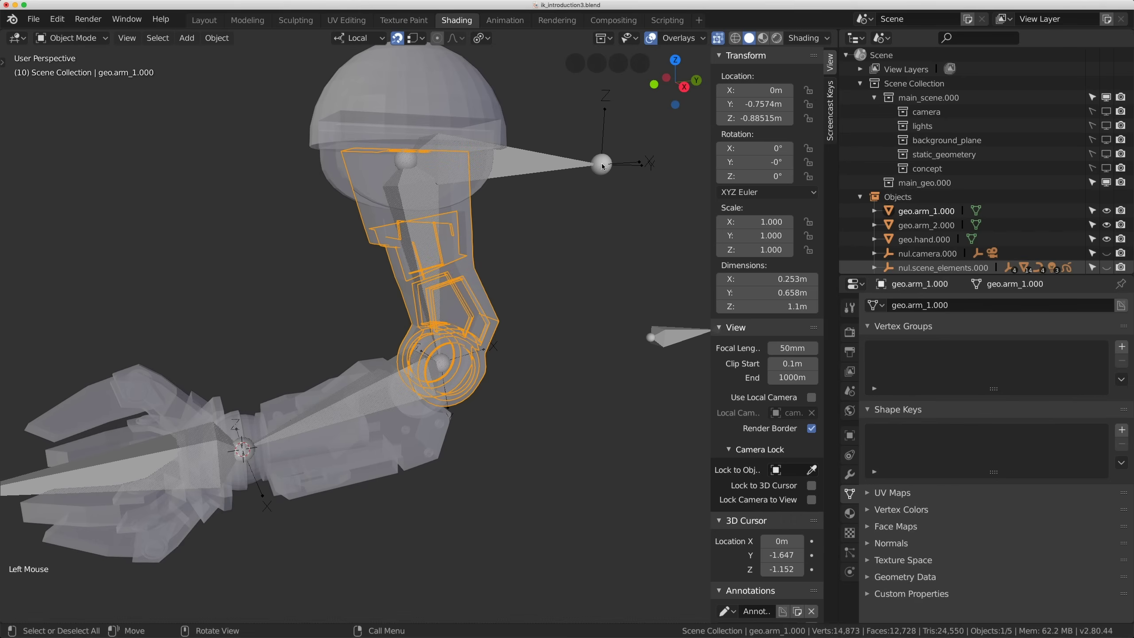
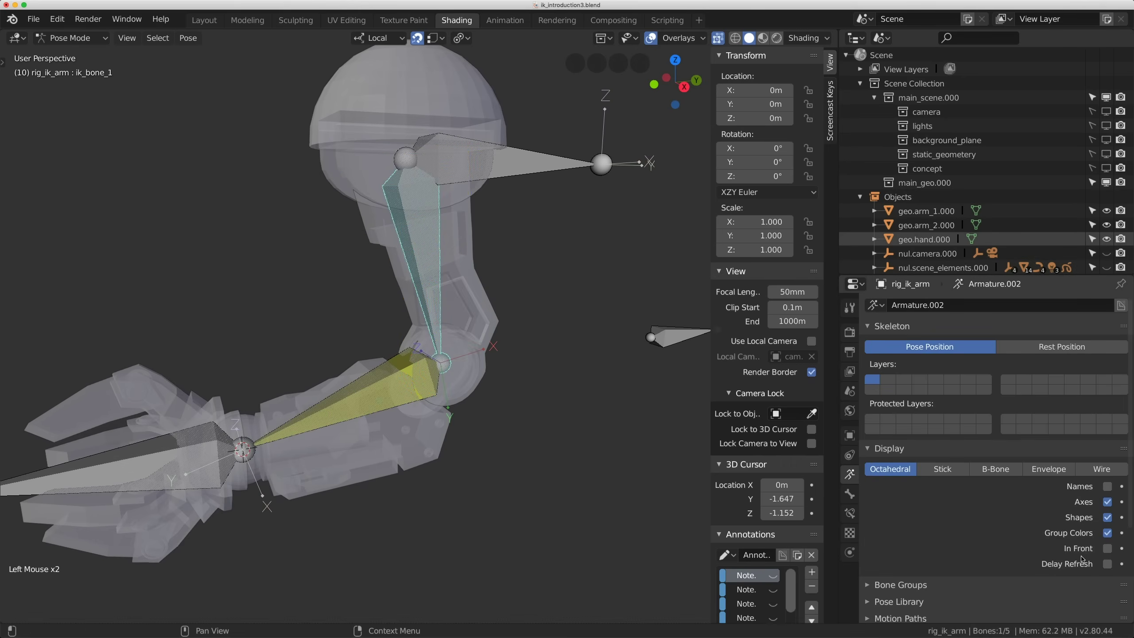
Add the armature, enter Pose Mode and make ik_bone_1 active with the mesh selected.
{"action": "left_click", "coordinate": [1111, 550]}
{"action": "left_click", "coordinate": [481, 261]}
{"action": "left_click", "coordinate": [475, 264]}
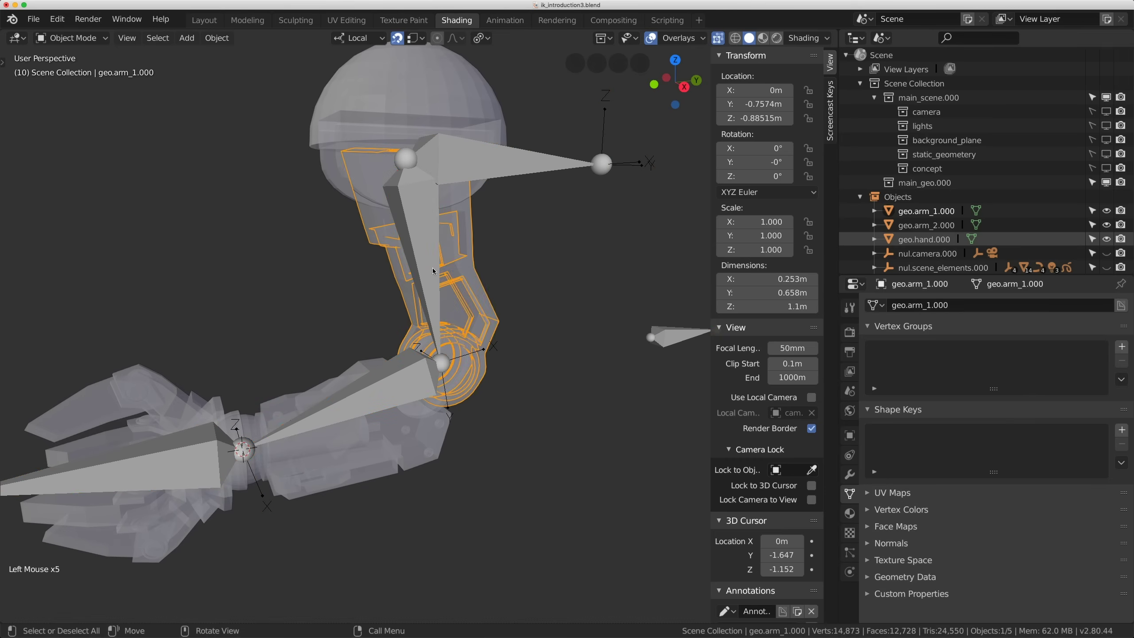
{"action": "double_click", "coordinate": [429, 259]}
{"action": "left_click", "coordinate": [429, 259]}
{"action": "scroll", "scroll_direction": "up", "scroll_amount": 3}
{"action": "scroll", "scroll_direction": "down", "scroll_amount": 3}
{"action": "scroll", "scroll_direction": "up", "scroll_amount": 3}
{"action": "scroll", "scroll_direction": "down", "scroll_amount": 3}
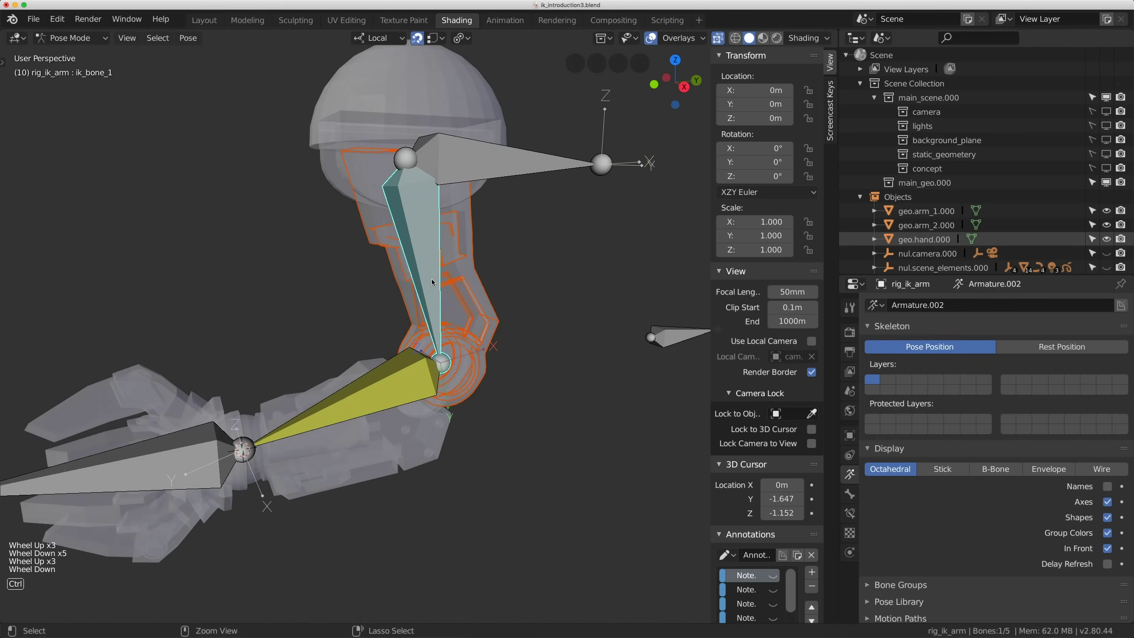
Parent geo.arm_1.000 to ik_bone_1 and toggle Keep Transform so it stays in place.
{"action": "key", "text": "ctrl+p"}
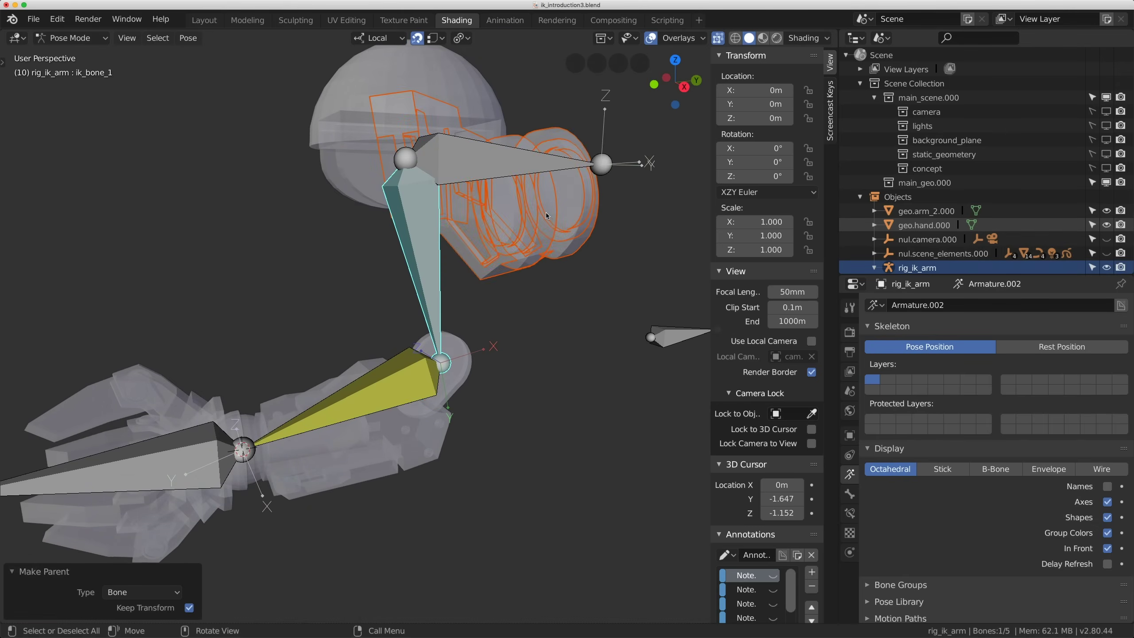
{"action": "key", "text": "ctrl+p"}
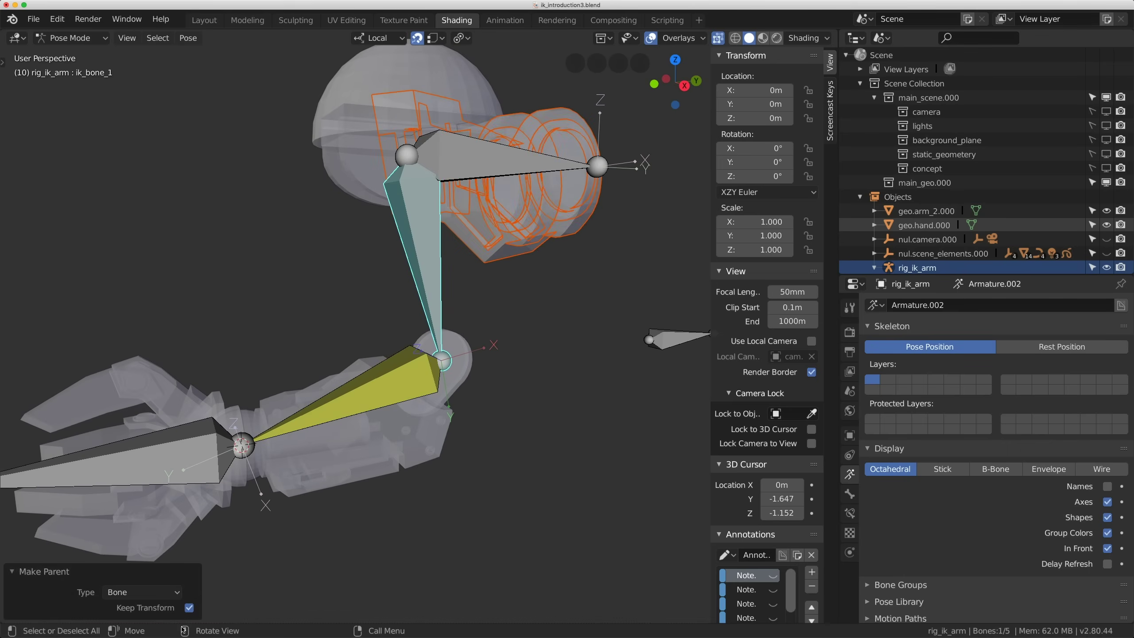
{"action": "middle_click", "coordinate": [195, 610]}
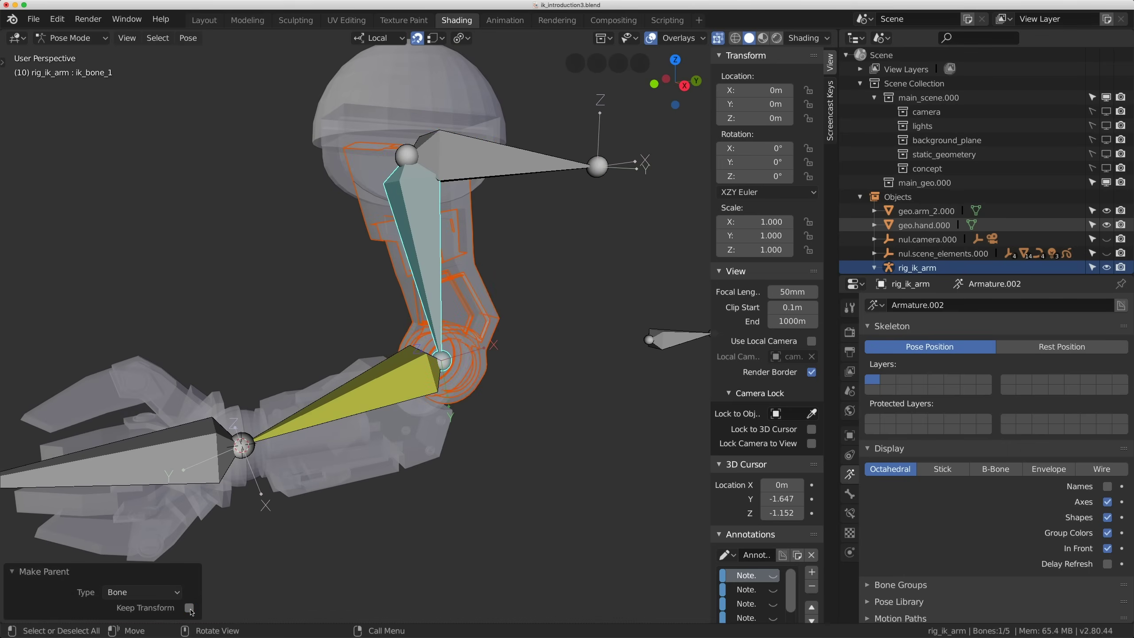
{"action": "left_click", "coordinate": [413, 408]}
{"action": "scroll", "scroll_direction": "down", "scroll_amount": 3}
{"action": "middle_click", "coordinate": [440, 354]}
{"action": "scroll", "scroll_direction": "up", "scroll_amount": 3}
{"action": "scroll", "scroll_direction": "up", "scroll_amount": 3}
{"action": "middle_click", "coordinate": [393, 375]}
{"action": "scroll", "scroll_direction": "up", "scroll_amount": 3}
Select geo.arm_2.000, add the armature and make ik_bone_2 the active bone.
{"action": "left_click", "coordinate": [400, 354]}
{"action": "left_click", "coordinate": [383, 374]}
{"action": "middle_click", "coordinate": [353, 343]}
{"action": "middle_click", "coordinate": [335, 342]}
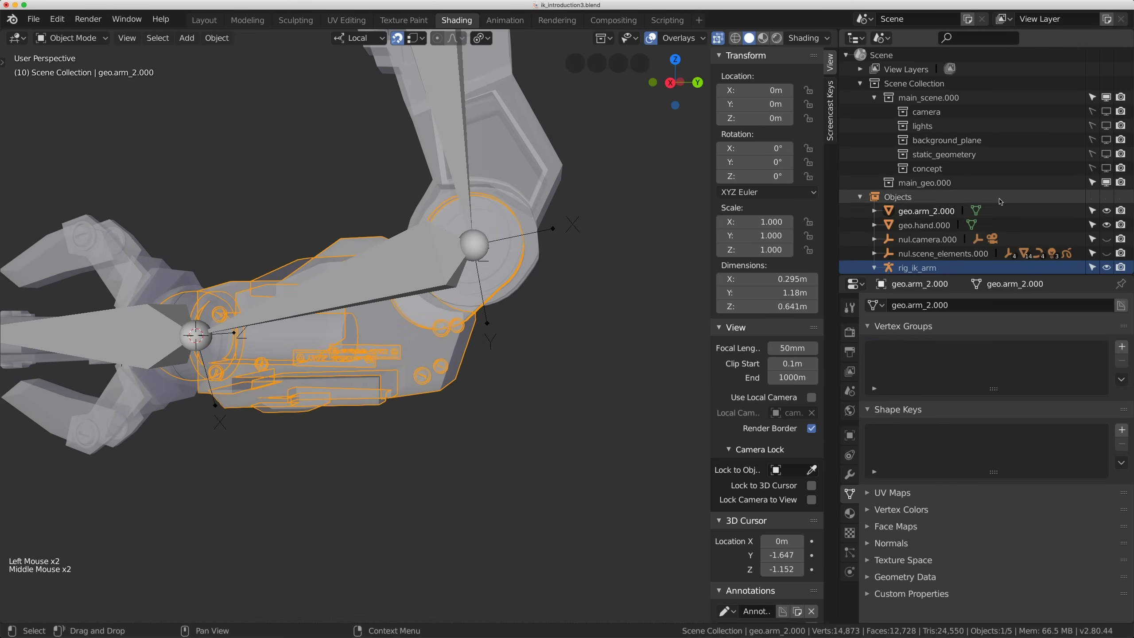
{"action": "left_click", "coordinate": [401, 234]}
{"action": "left_click", "coordinate": [400, 236]}
{"action": "middle_click", "coordinate": [328, 284]}
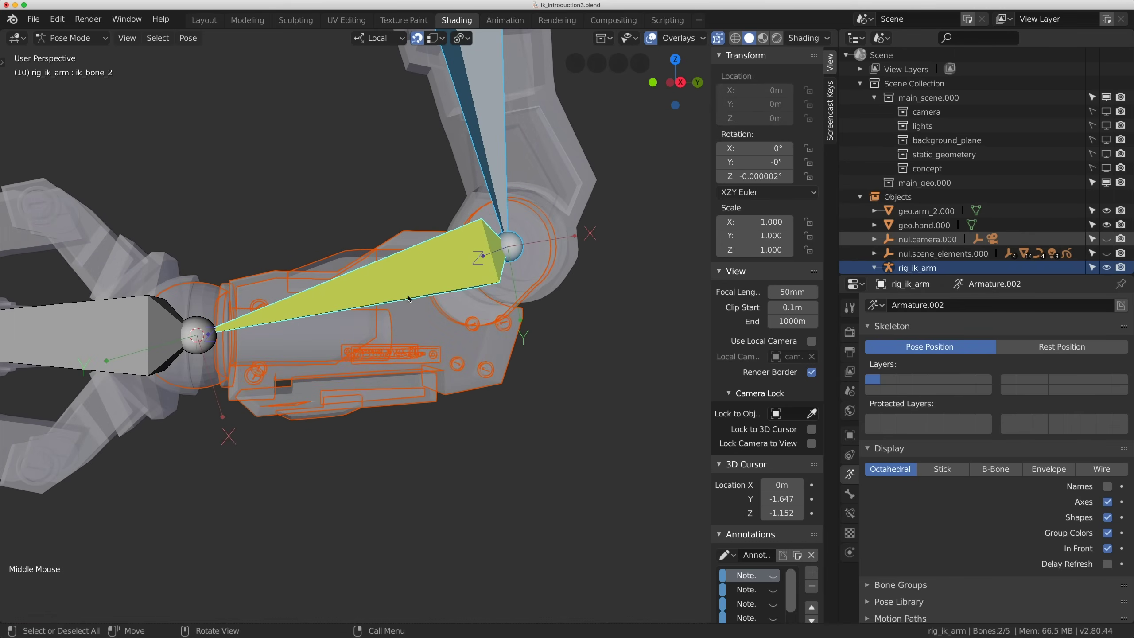
Parent the forearm mesh to ik_bone_2 and toggle Keep Transform so it doesn't shift.
{"action": "key", "text": "ctrl+p"}
{"action": "key", "text": "ctrl+p"}
{"action": "scroll", "scroll_direction": "down", "scroll_amount": 3}
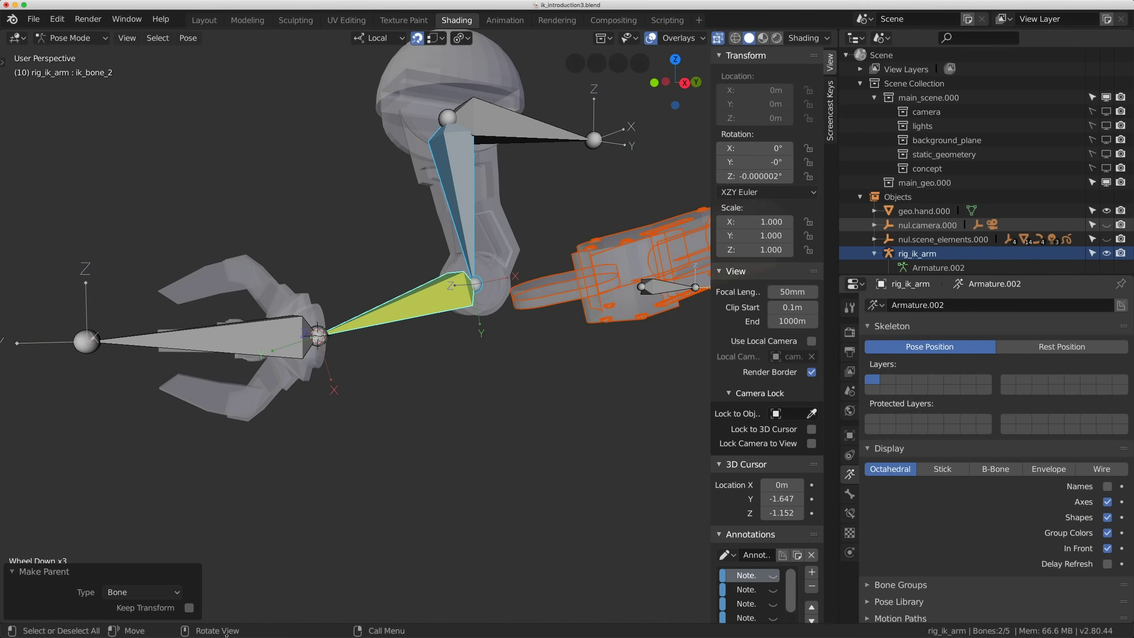
{"action": "middle_click", "coordinate": [192, 609]}
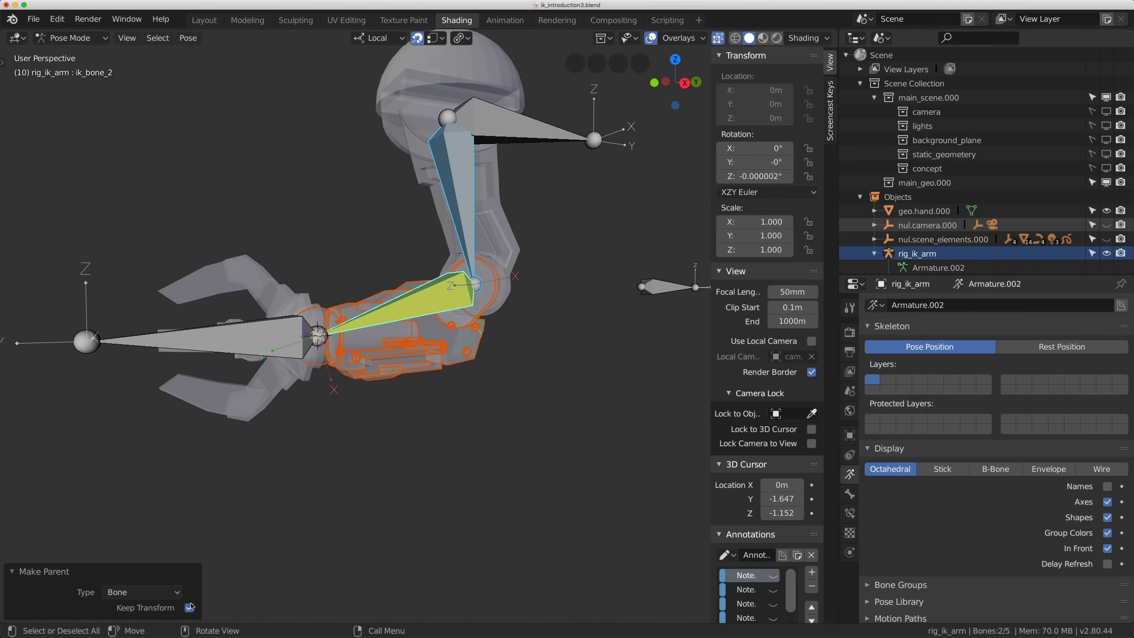
{"action": "left_click", "coordinate": [325, 335]}
{"action": "scroll", "scroll_direction": "down", "scroll_amount": 3}
{"action": "middle_click", "coordinate": [430, 319]}
{"action": "scroll", "scroll_direction": "up", "scroll_amount": 3}
{"action": "middle_click", "coordinate": [416, 321]}
Select geo.hand.000, add the armature and make ik_control the active bone.
{"action": "left_click", "coordinate": [498, 189]}
{"action": "left_click", "coordinate": [396, 259]}
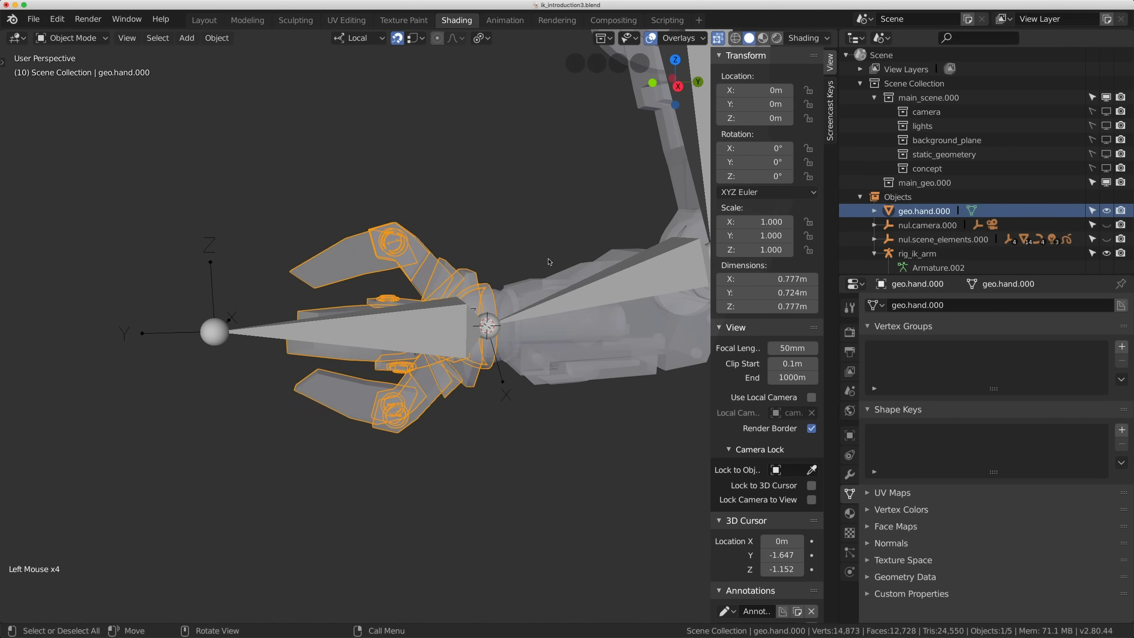
{"action": "left_click", "coordinate": [254, 333]}
{"action": "left_click", "coordinate": [254, 333]}
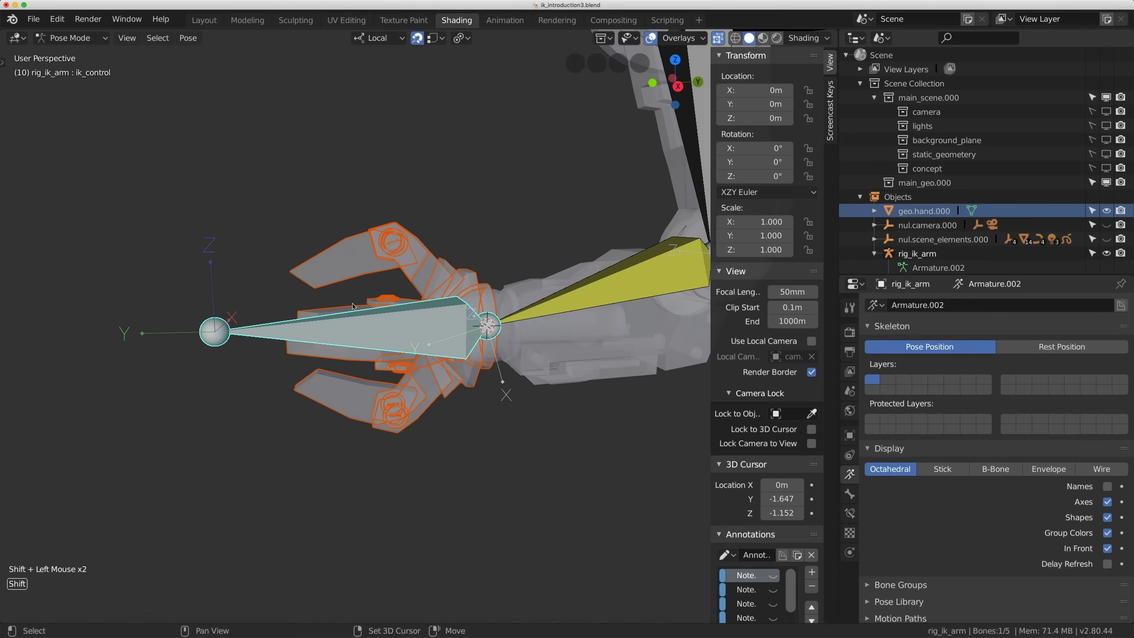
Parent the claw hand mesh to ik_control, toggling Keep Transform so it stays at the arm's end.
{"action": "key", "text": "ctrl+p"}
{"action": "key", "text": "ctrl+p"}
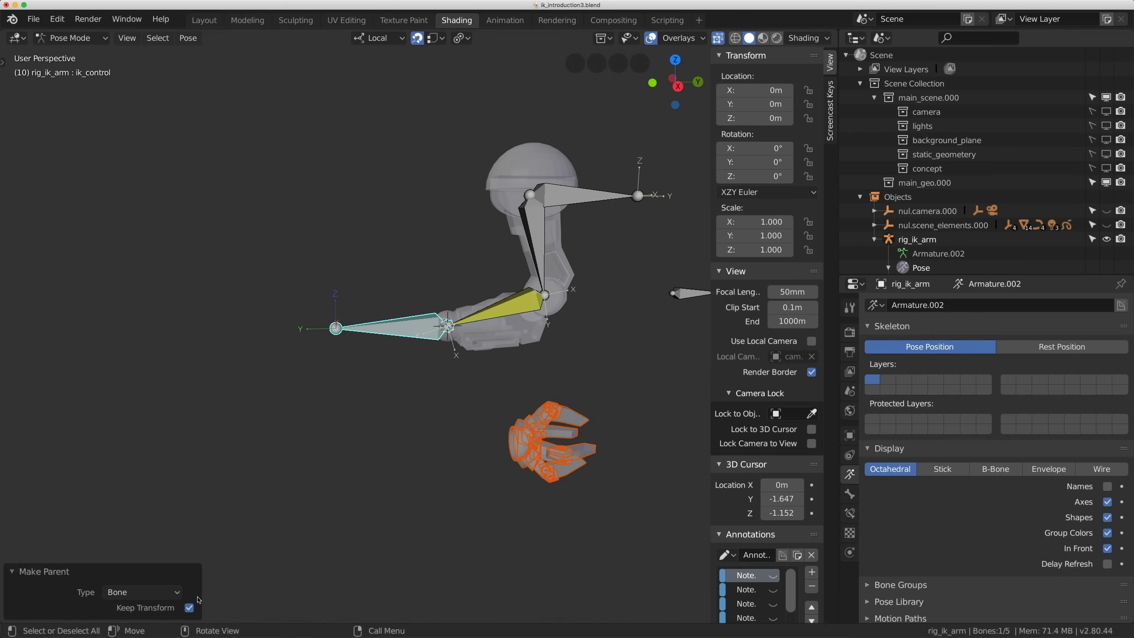
{"action": "scroll", "scroll_direction": "down", "scroll_amount": 3}
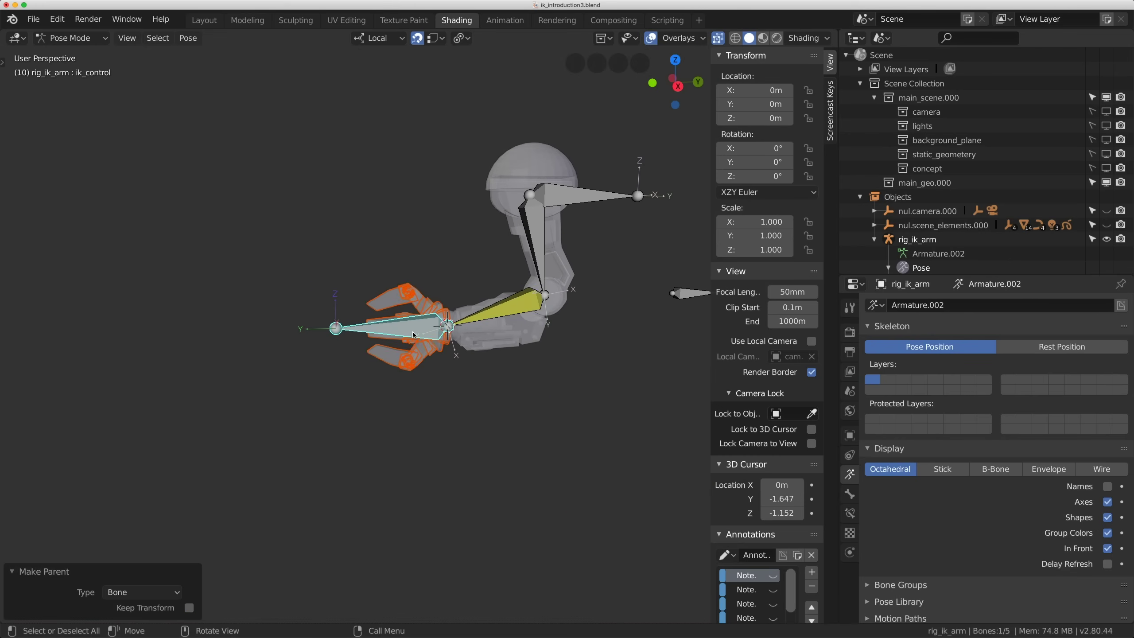
{"action": "left_click", "coordinate": [427, 332]}
{"action": "middle_click", "coordinate": [446, 407]}
{"action": "scroll", "scroll_direction": "down", "scroll_amount": 3}
Turn X-ray off with Alt+Z so the arm meshes display solid over the rig.
{"action": "scroll", "scroll_direction": "up", "scroll_amount": 3}
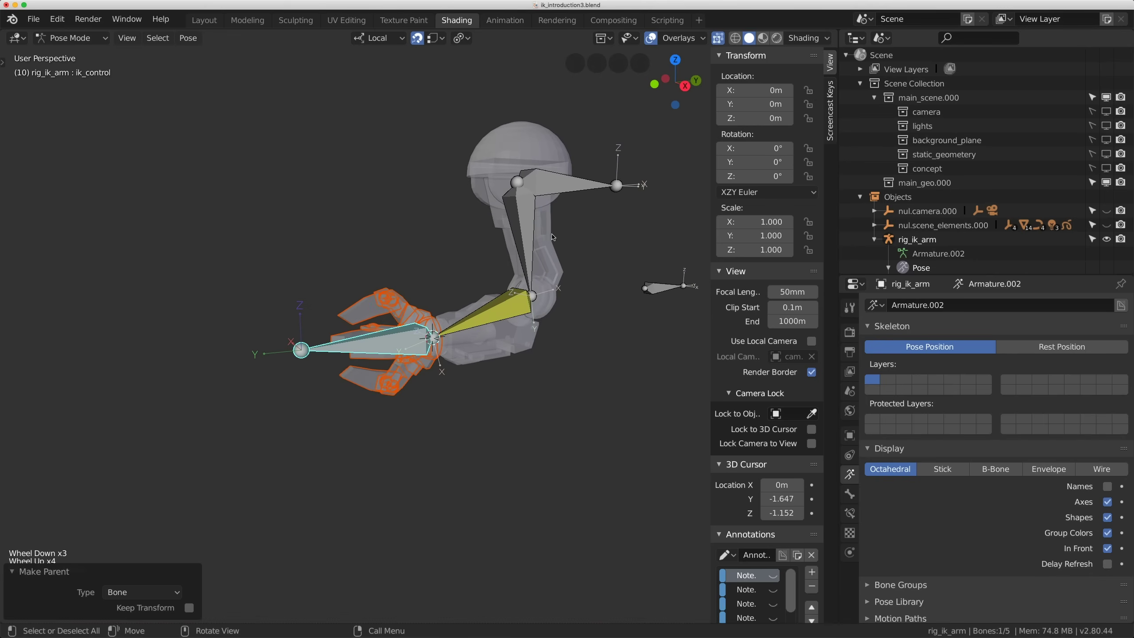
{"action": "middle_click", "coordinate": [355, 343]}
{"action": "left_click", "coordinate": [355, 343]}
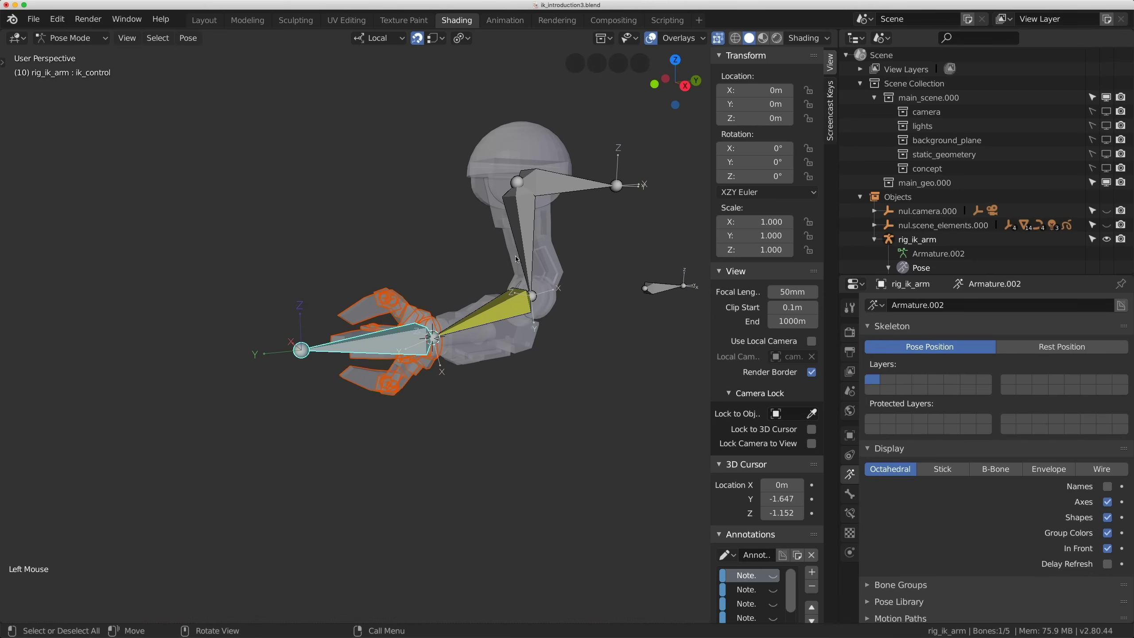
{"action": "key", "text": "alt+z"}
{"action": "left_click", "coordinate": [485, 267]}
{"action": "scroll", "scroll_direction": "down", "scroll_amount": 3}
{"action": "scroll", "scroll_direction": "up", "scroll_amount": 3}
{"action": "key", "text": "alt+z"}
{"action": "key", "text": "ctrl+Tab"}
{"action": "left_click", "coordinate": [473, 350]}
{"action": "key", "text": "alt+z"}
{"action": "left_click", "coordinate": [394, 339]}
{"action": "scroll", "scroll_direction": "up", "scroll_amount": 3}
{"action": "scroll", "scroll_direction": "down", "scroll_amount": 3}
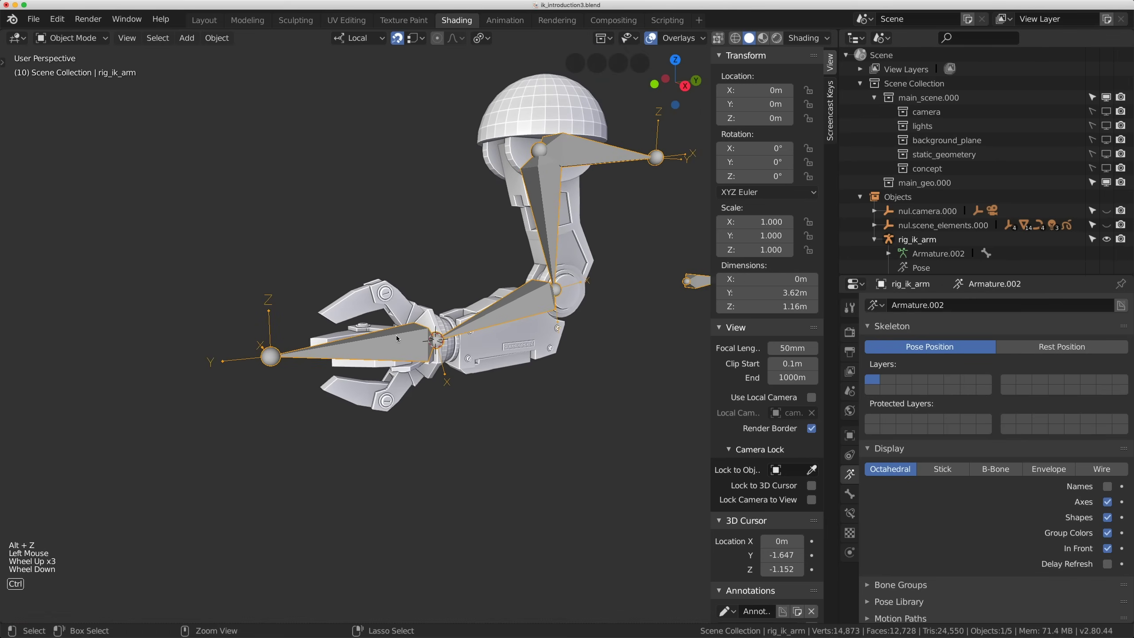
In Pose Mode grab ik_control with G to check the meshes follow the arm.
{"action": "key", "text": "ctrl+Tab"}
{"action": "left_click", "coordinate": [390, 346]}
{"action": "middle_click", "coordinate": [450, 332]}
{"action": "key", "text": "g"}
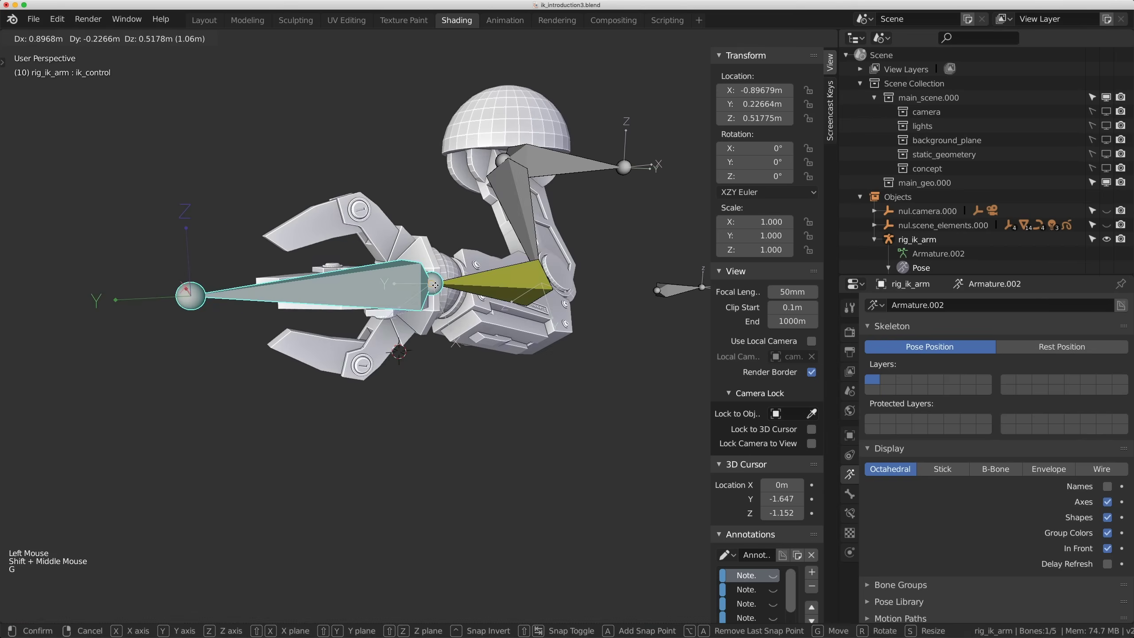
{"action": "key", "text": "g"}
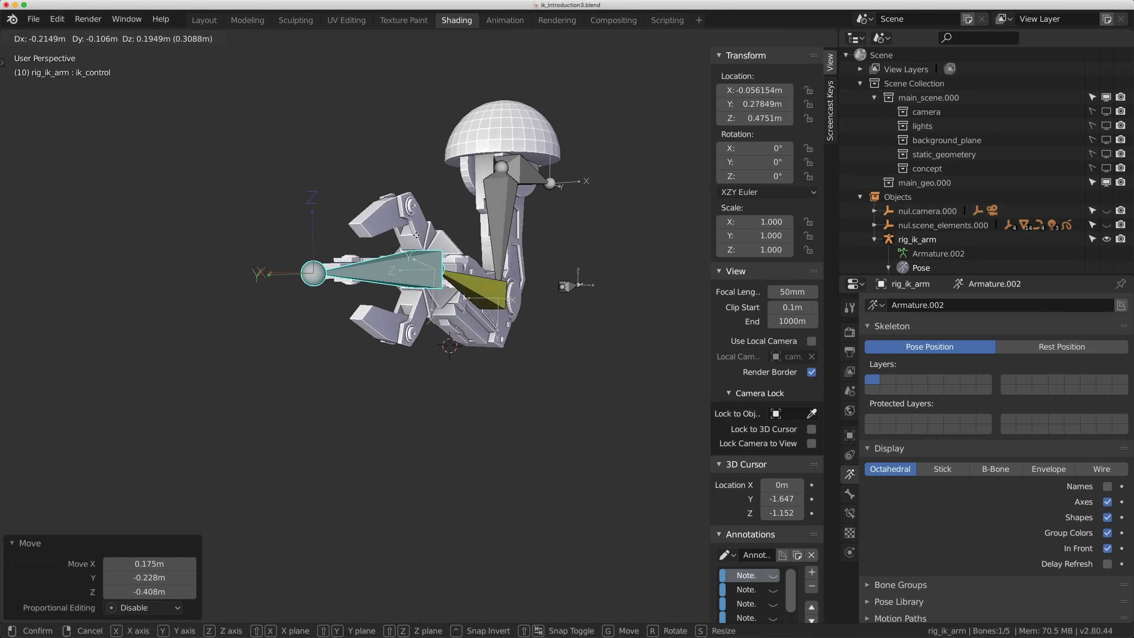
Reset ik_control's rotation and location with Alt+R/Alt+G, restoring the rest pose.
{"action": "key", "text": "alt+r"}
{"action": "key", "text": "alt+g"}
{"action": "scroll", "scroll_direction": "down", "scroll_amount": 3}
{"action": "middle_click", "coordinate": [463, 265]}
{"action": "scroll", "scroll_direction": "up", "scroll_amount": 3}
{"action": "middle_click", "coordinate": [433, 256]}
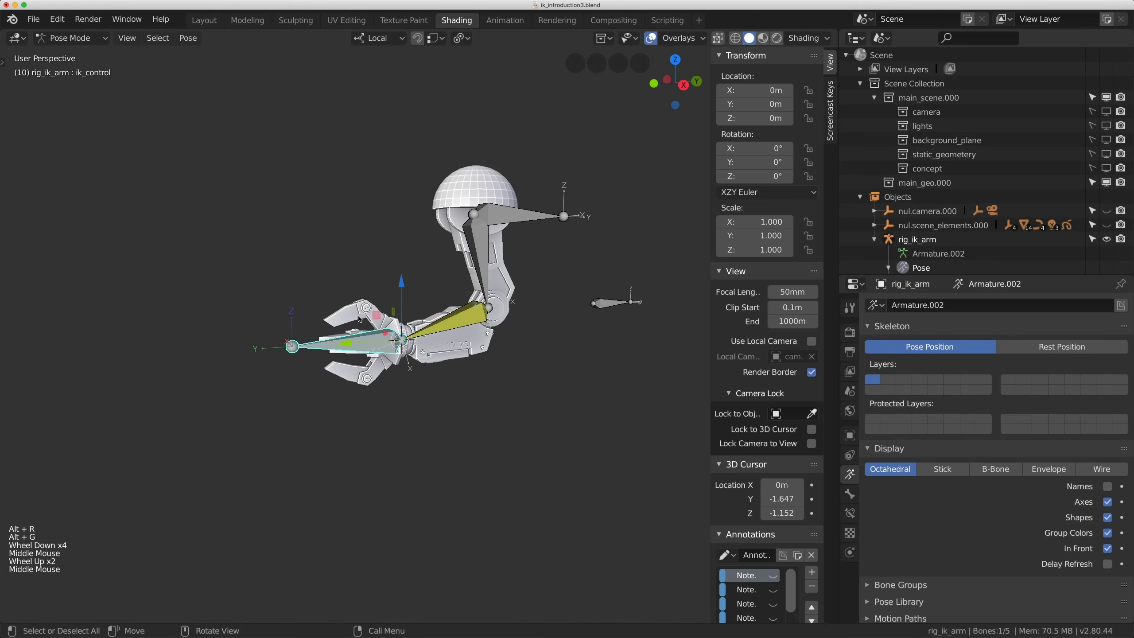
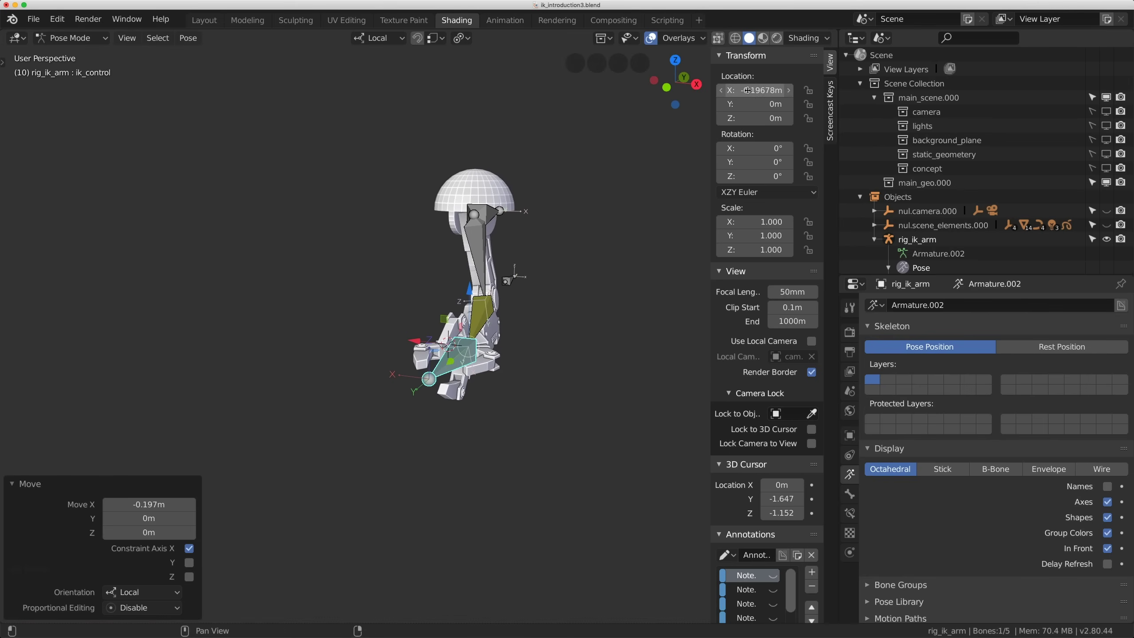
Zero ik_control's rotation and location back to its origin, then make ik_bone_1 the active bone.
{"action": "key", "text": "alt+r"}
{"action": "key", "text": "alt+g"}
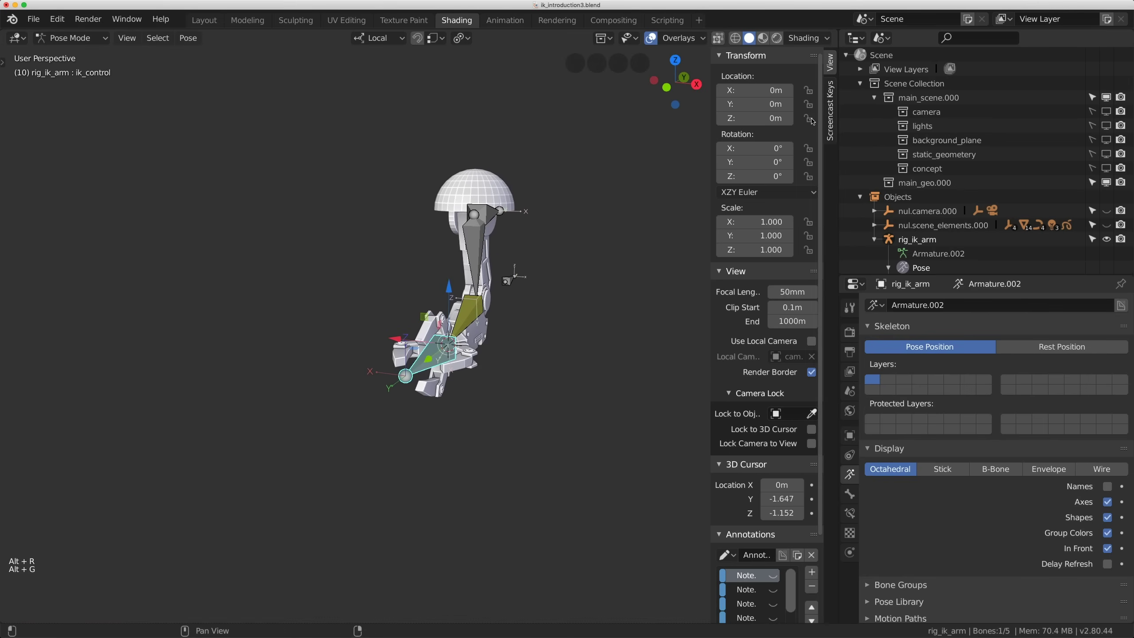
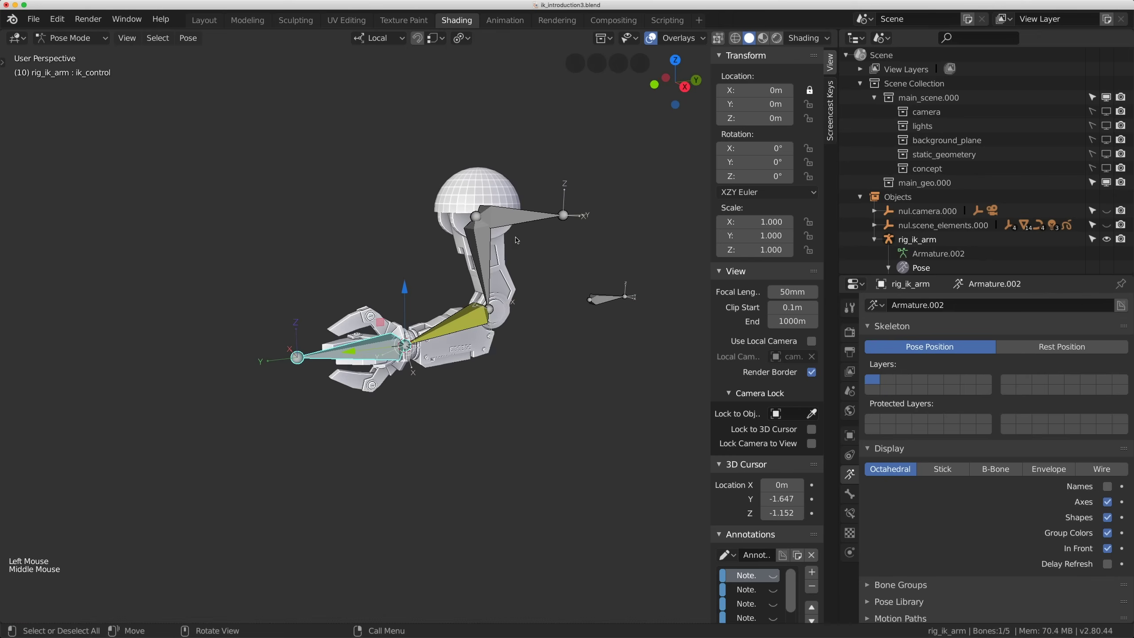
{"action": "middle_click", "coordinate": [499, 258]}
{"action": "left_click", "coordinate": [455, 326]}
{"action": "left_click", "coordinate": [477, 260]}
{"action": "middle_click", "coordinate": [432, 266]}
{"action": "middle_click", "coordinate": [431, 264]}
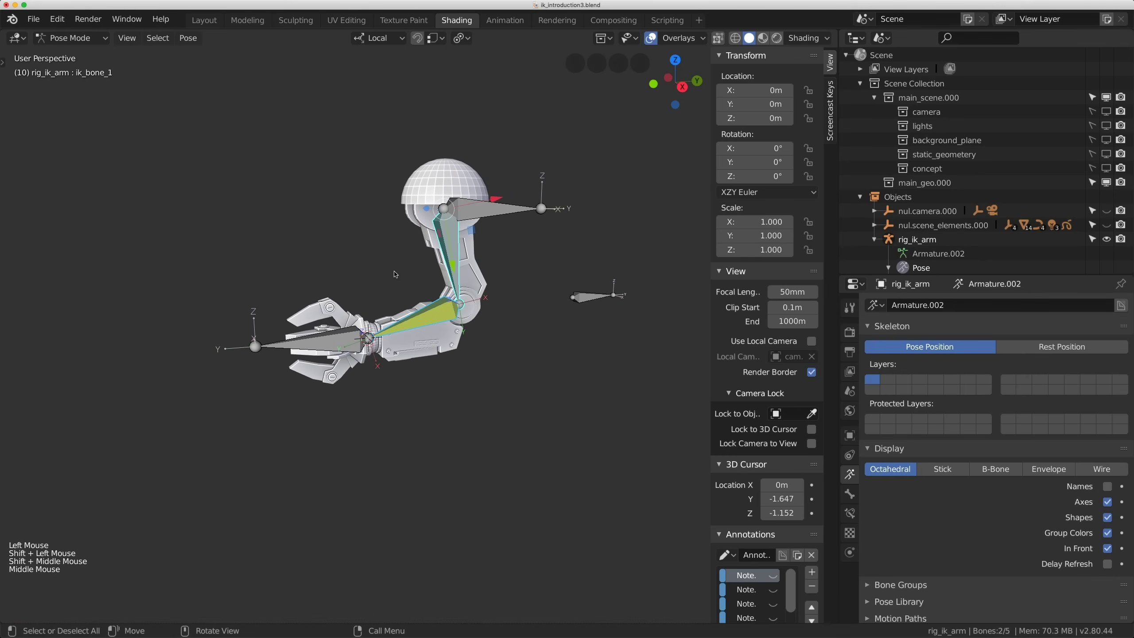
Move the selected bones to a separate bone layer and show ik_bone_2's IK constraint with its pole target.
{"action": "key", "text": "m"}
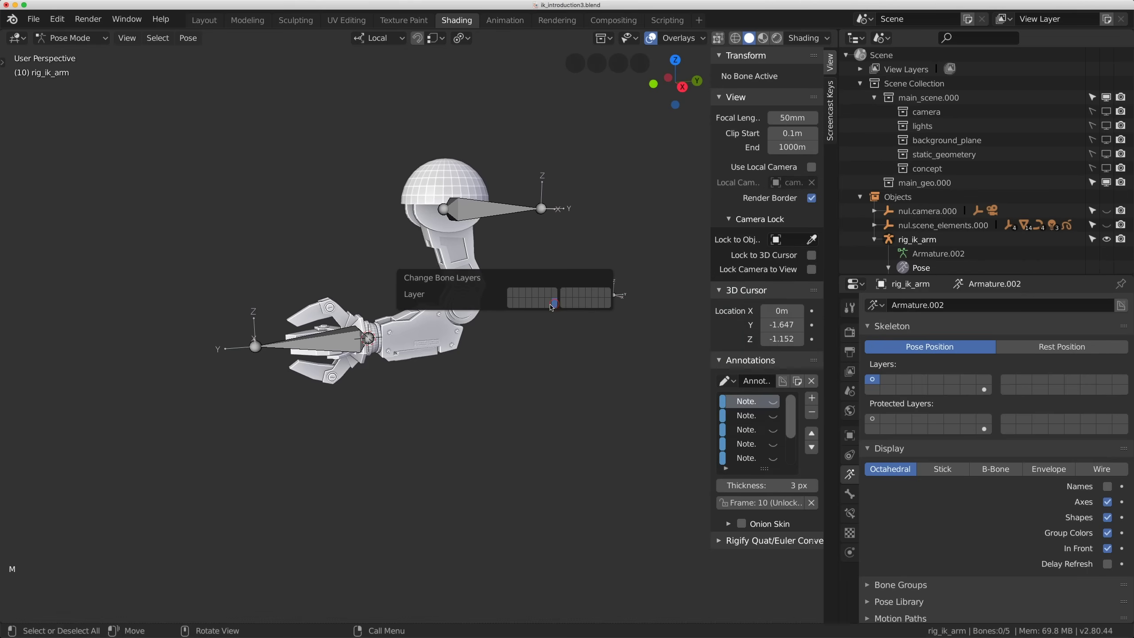
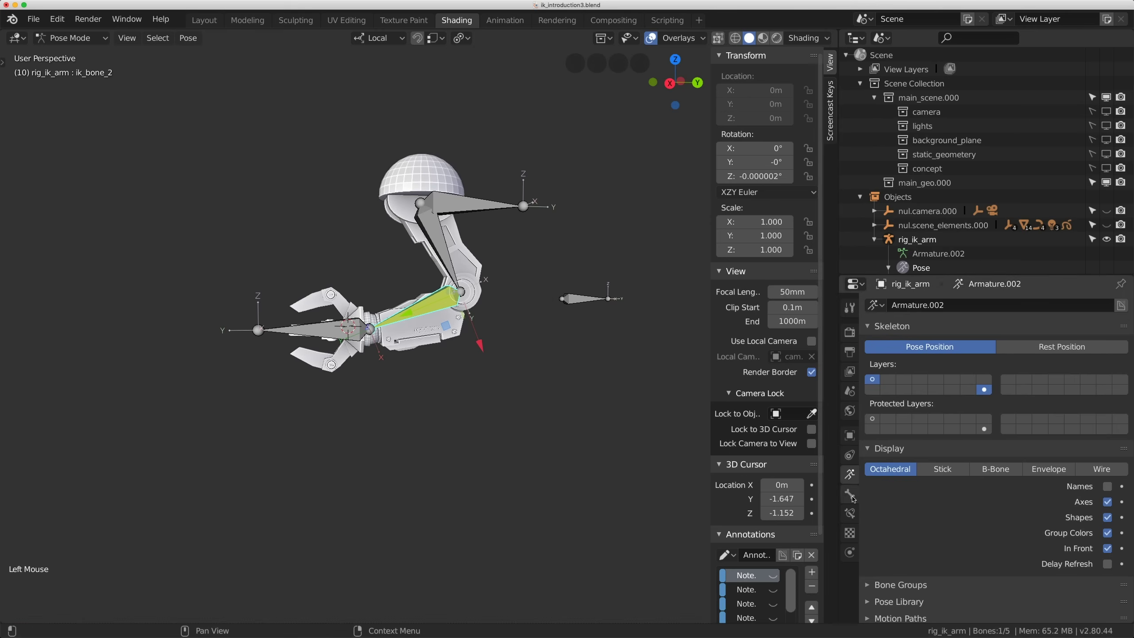
{"action": "left_click", "coordinate": [856, 515]}
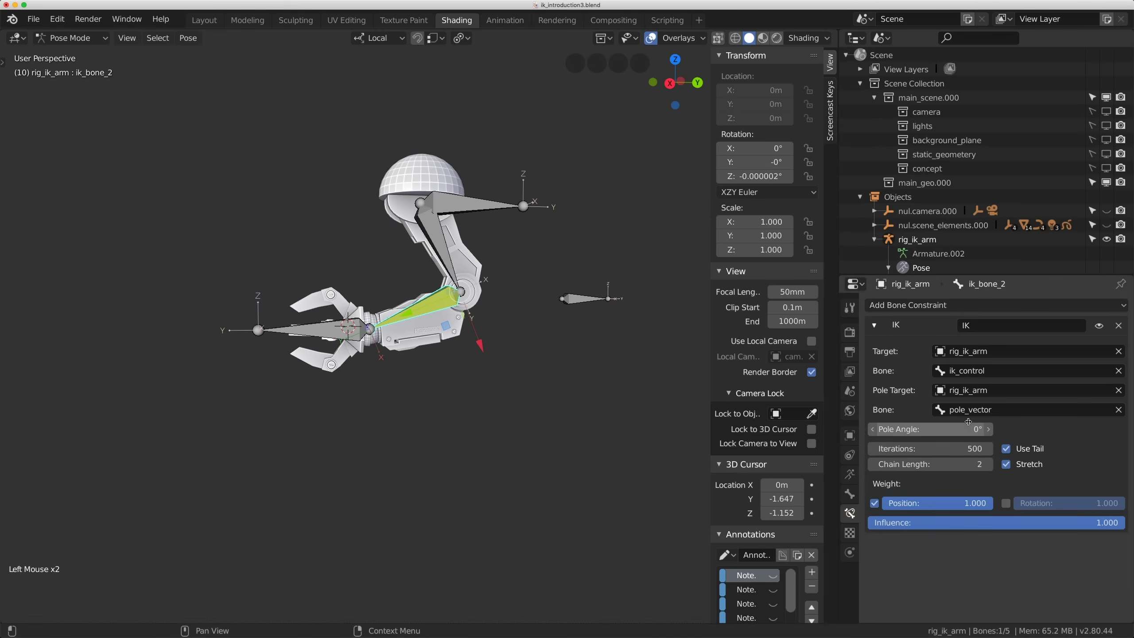
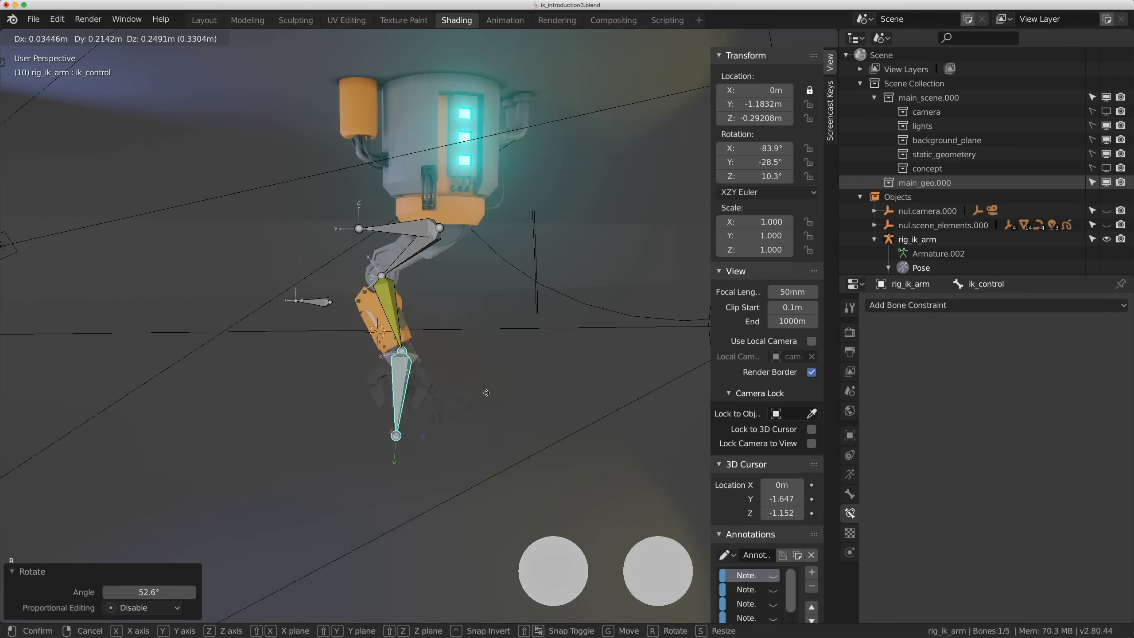
Grab and rotate ik_control to pose the arm in the lit scene, previewing it with Cycles rendered shading.
{"action": "key", "text": "g"}
{"action": "key", "text": "r"}
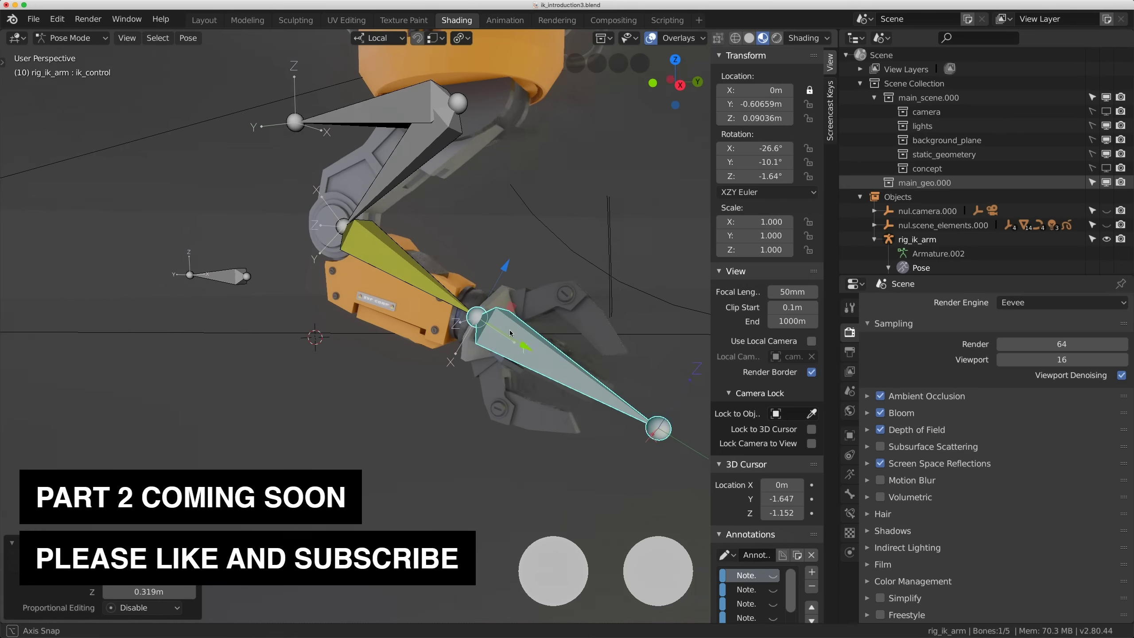
{"action": "scroll", "scroll_direction": "up", "scroll_amount": 3}
{"action": "scroll", "scroll_direction": "down", "scroll_amount": 3}
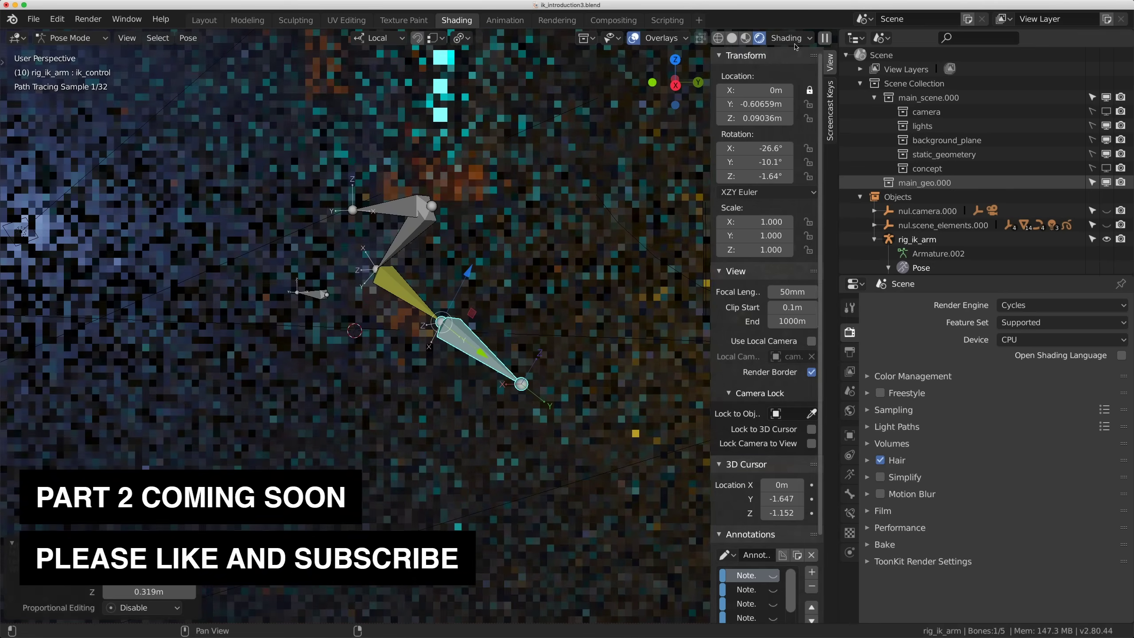